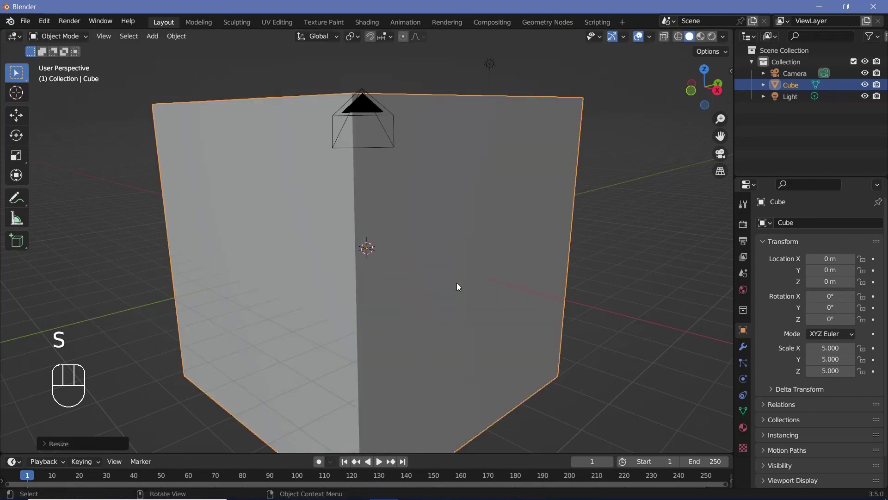
Orbit and pull the view back from the cube to make room for new objects.
scroll(down, 3)
drag(438, 277, 465, 318)
drag(335, 252, 344, 209)
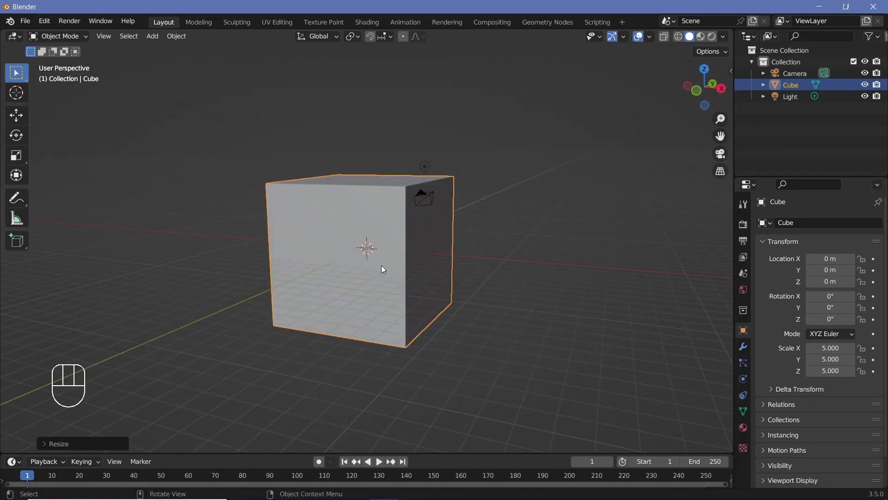
middle_click(358, 284)
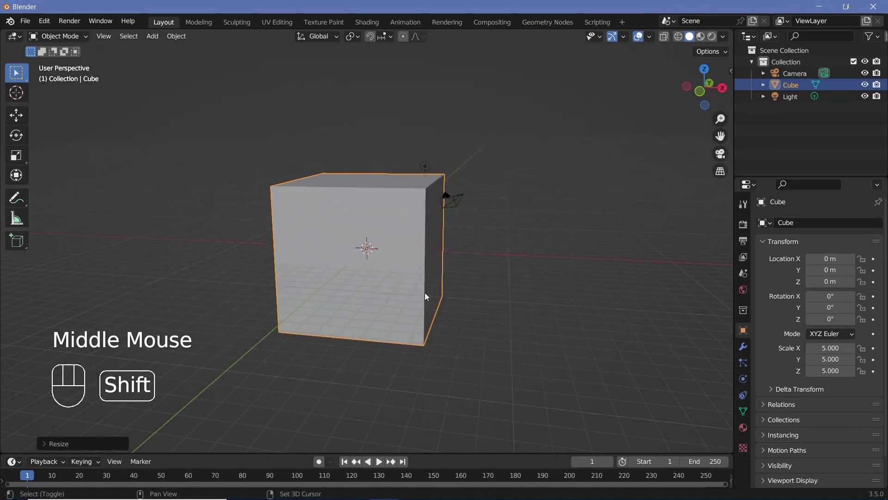
Add a Bezier circle and move it 19 m along the X axis, away from the cube.
key(shift+a)
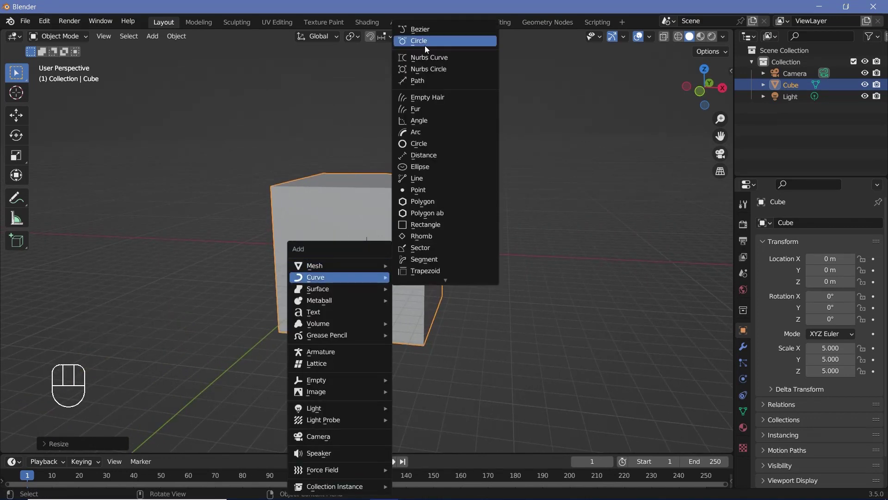
key(g)
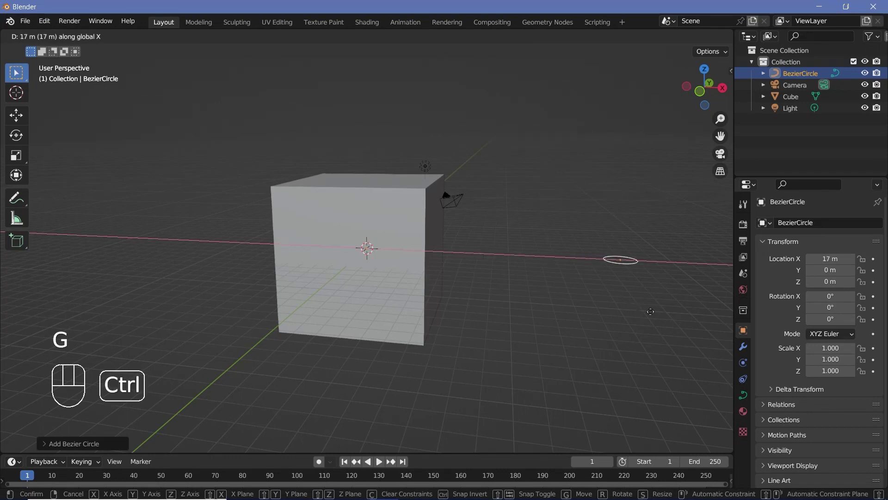
middle_click(488, 275)
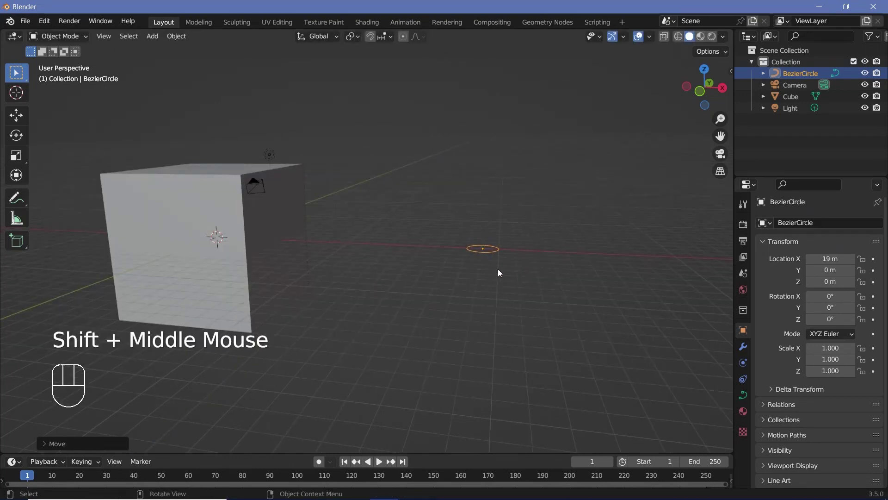
scroll(up, 3)
drag(521, 253, 390, 246)
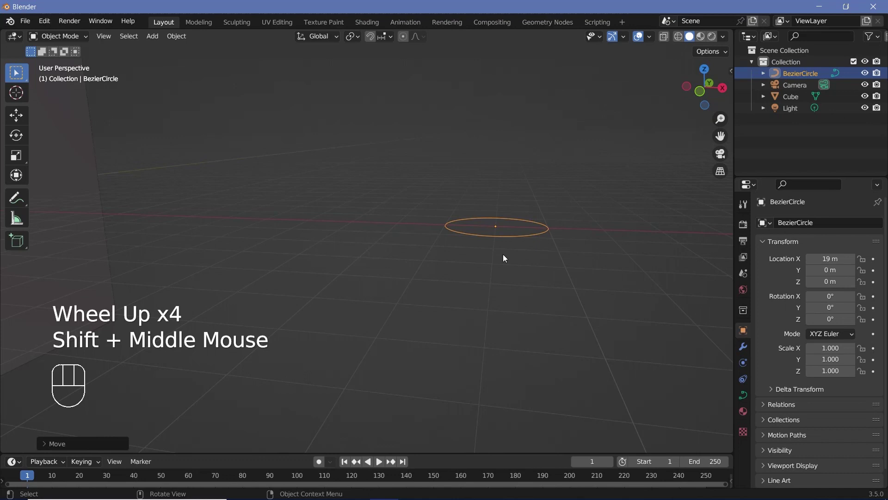
middle_click(508, 260)
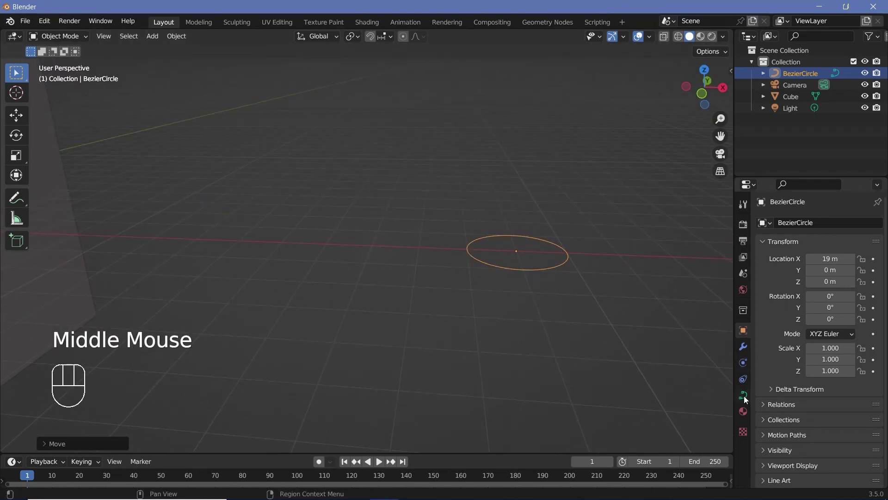
Set the circle's Resolution Preview U to 64 and bevel depth to 0.02 m for a thin tube.
click(748, 401)
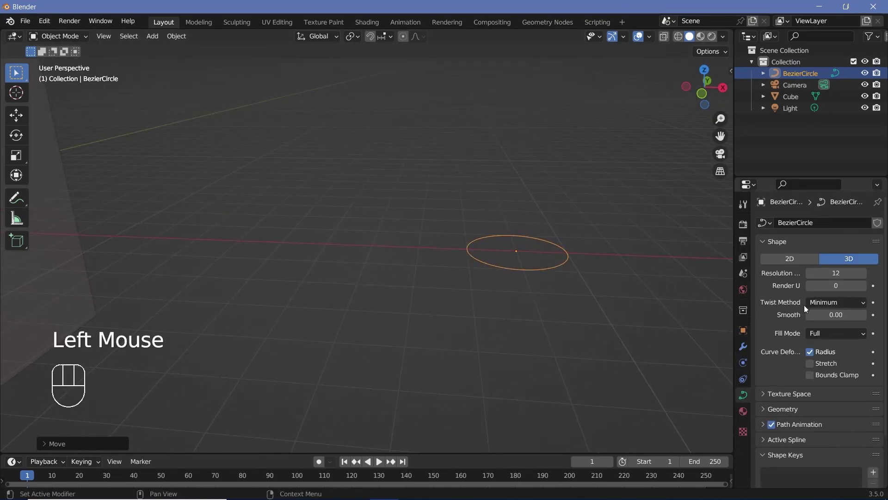
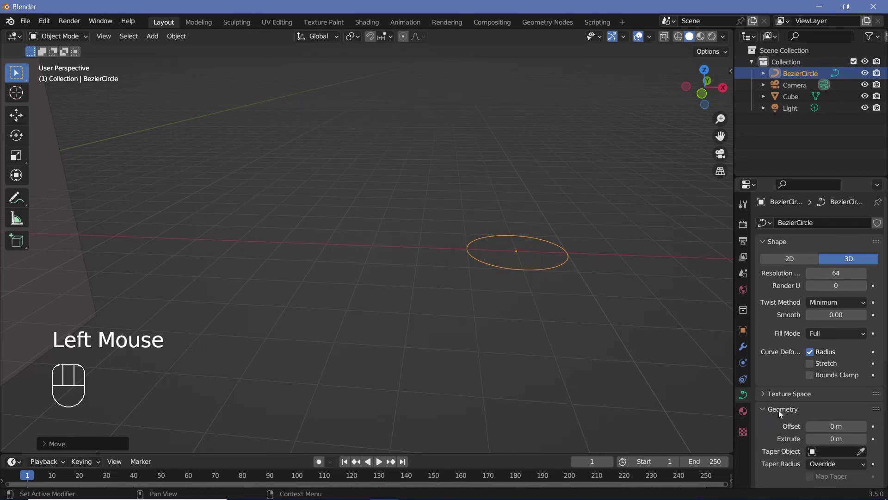
scroll(down, 3)
scroll(down, 3)
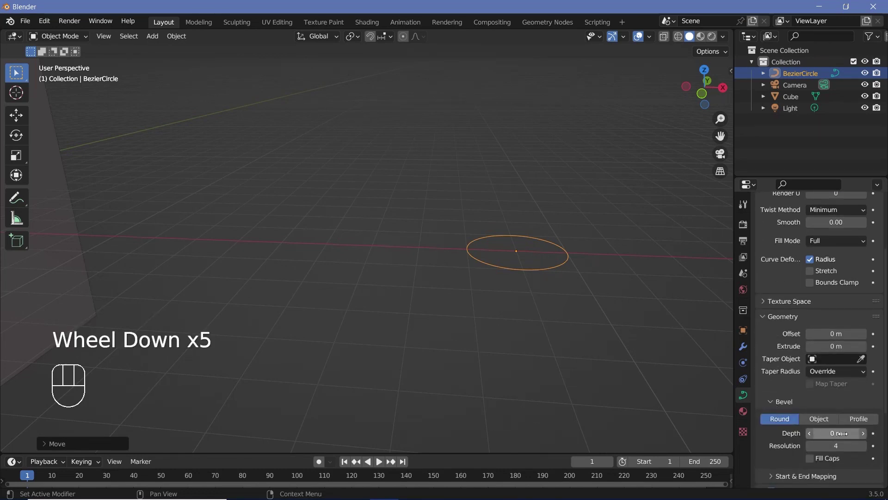
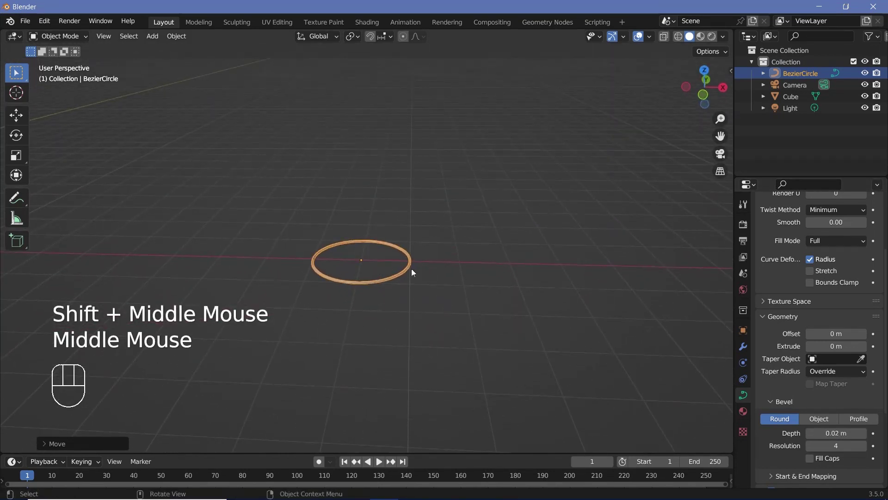
scroll(up, 3)
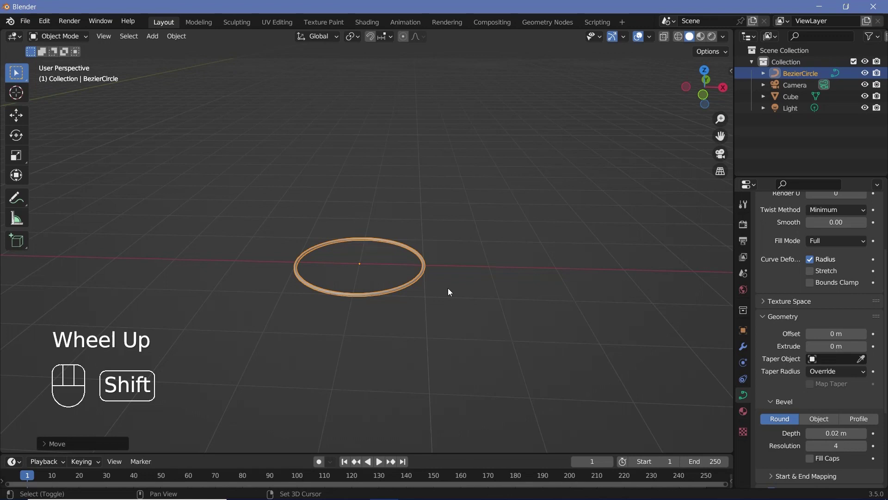
Duplicate the ring as BezierCircle.001 raised 1 m above the original along Z.
key(shift+d)
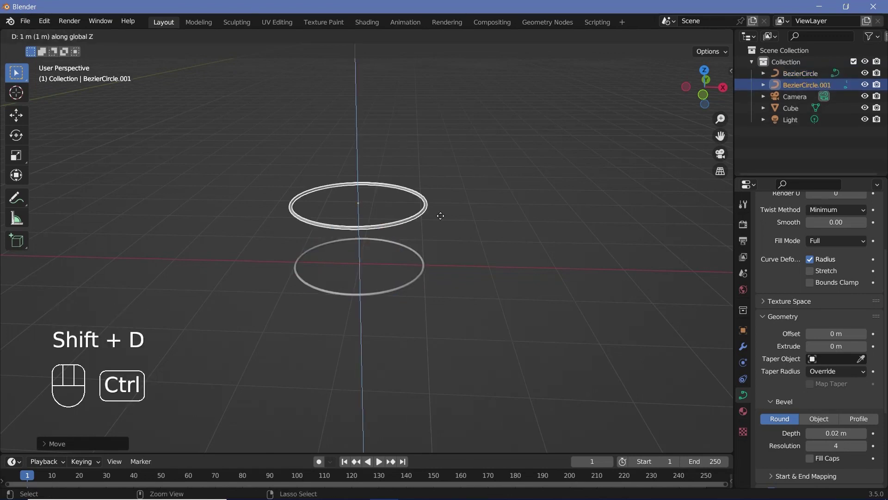
middle_click(420, 288)
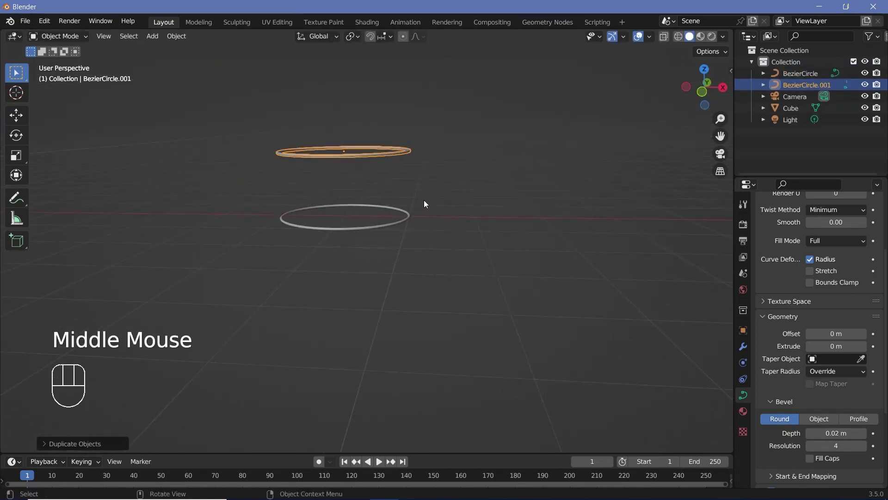
drag(431, 207, 452, 231)
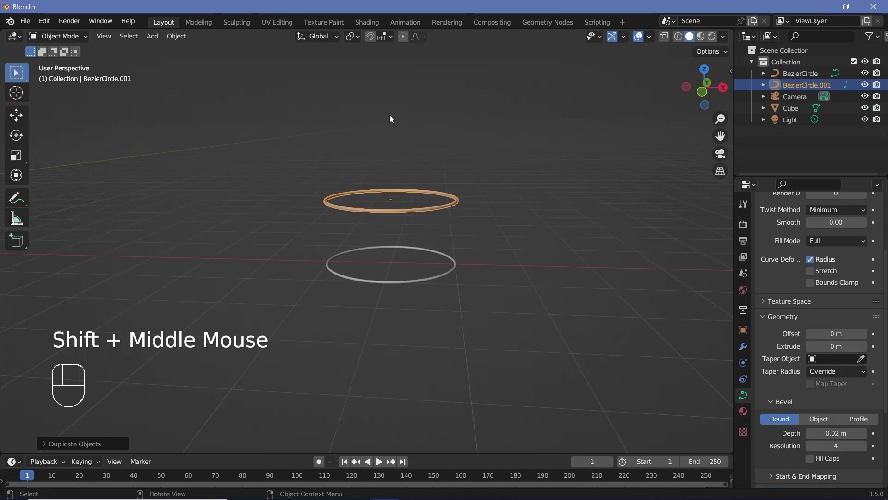
key(shift+a)
key(shift+s)
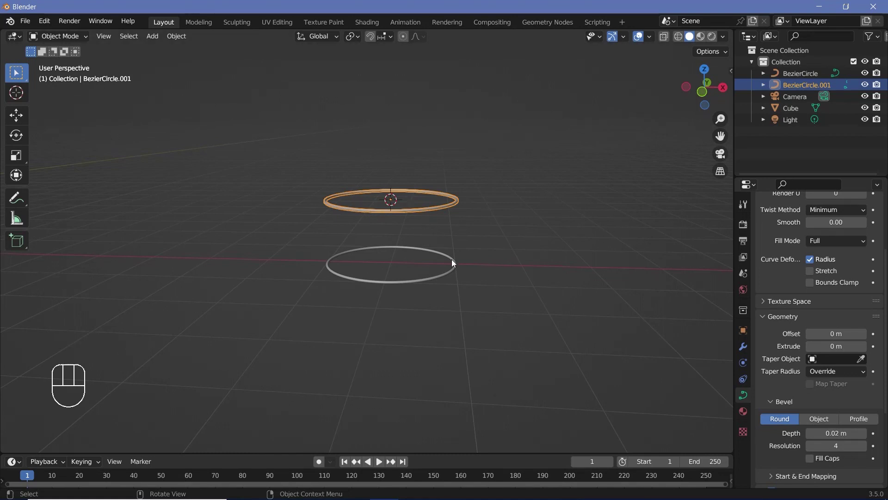
Add a UV sphere, shrink it, apply its scale and lift it high above the rings.
key(shift+a)
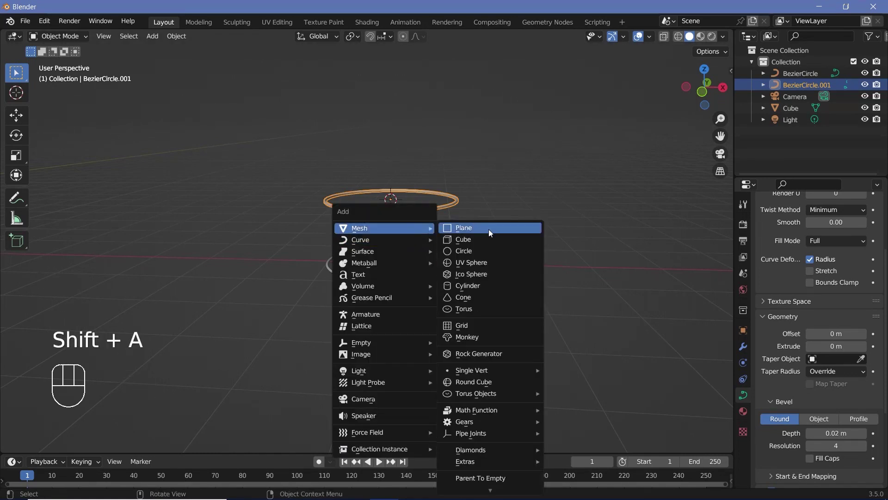
key(s)
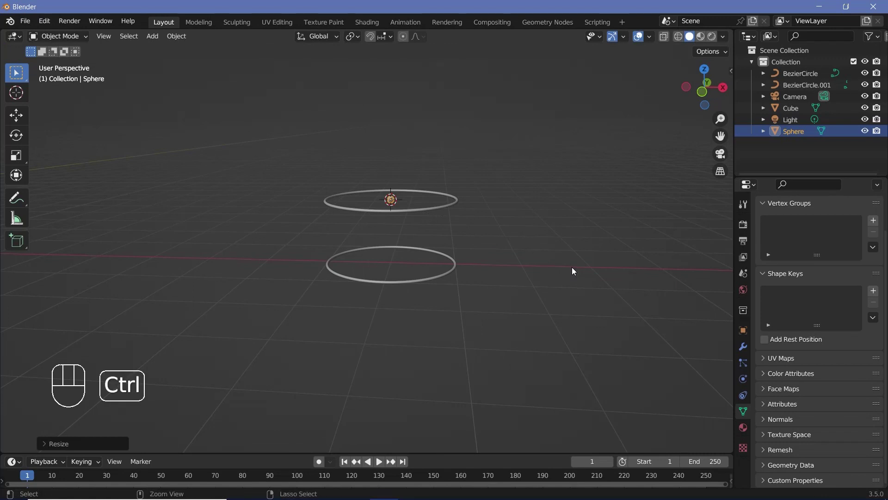
key(ctrl+a)
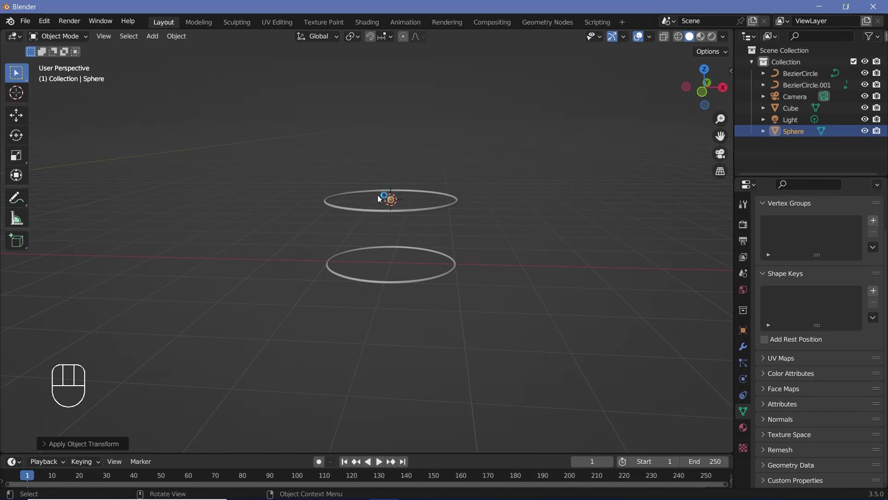
key(g)
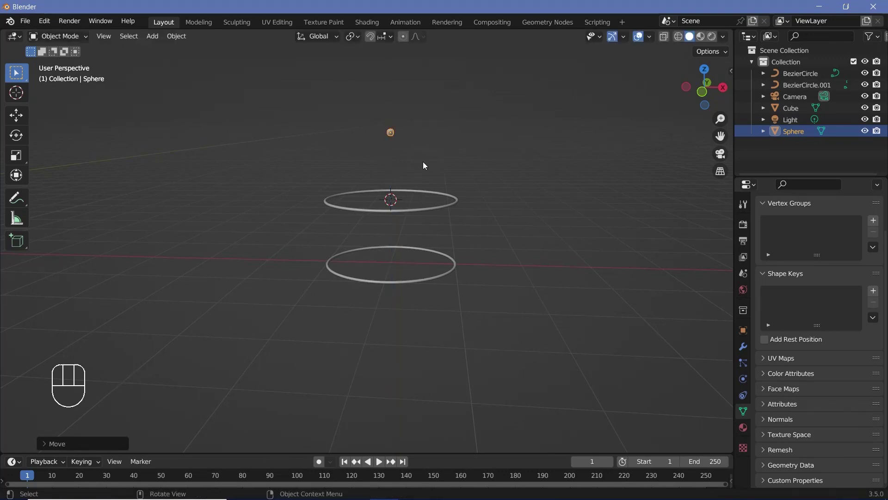
key(g)
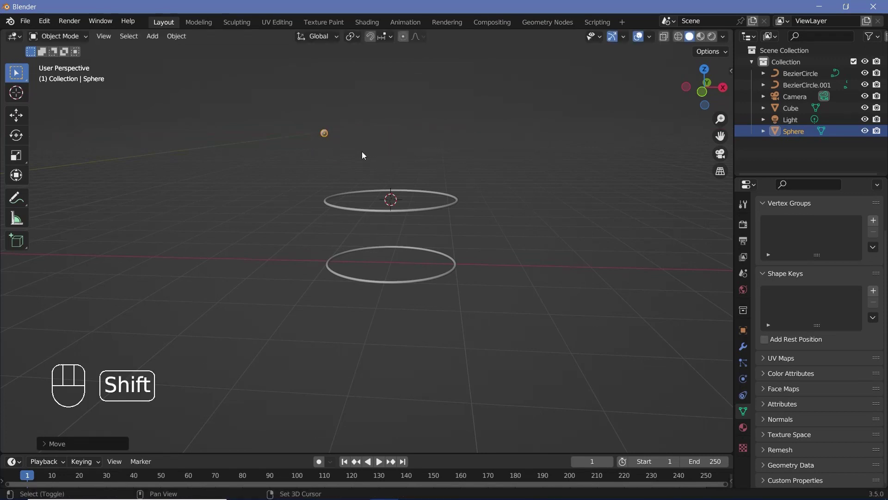
Move the sphere copy to a new spot and select both spheres together.
key(shift+d)
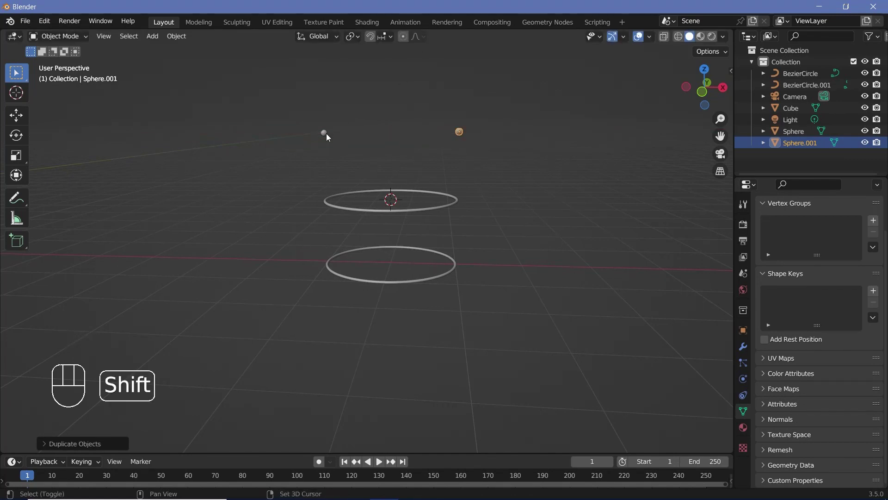
click(329, 136)
middle_click(441, 176)
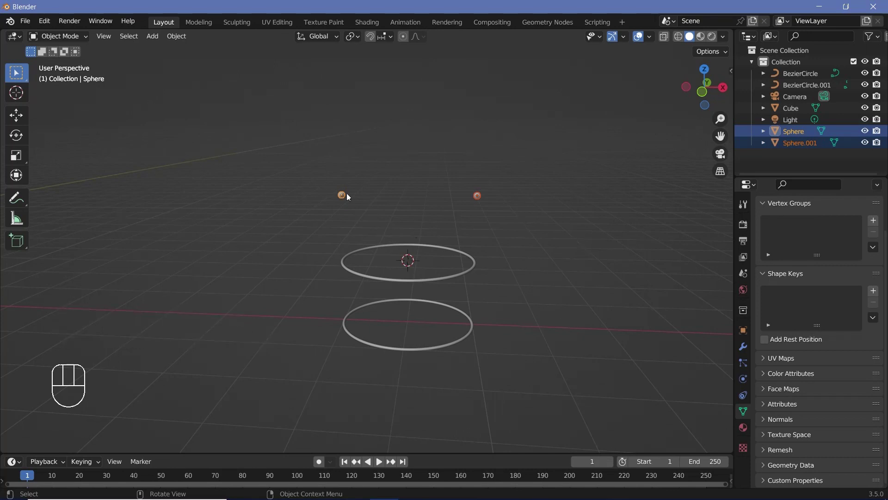
Duplicate both spheres as Sphere.002 and Sphere.003 at half size with scale applied.
key(shift+d)
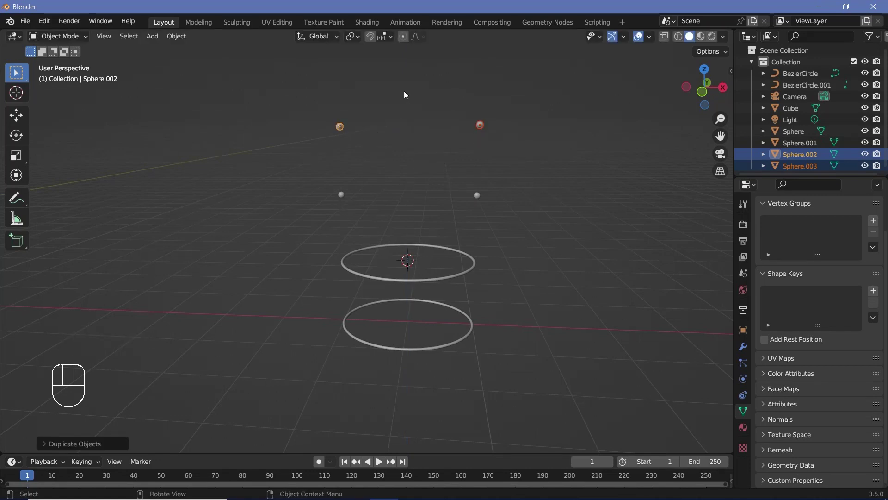
drag(355, 39, 371, 75)
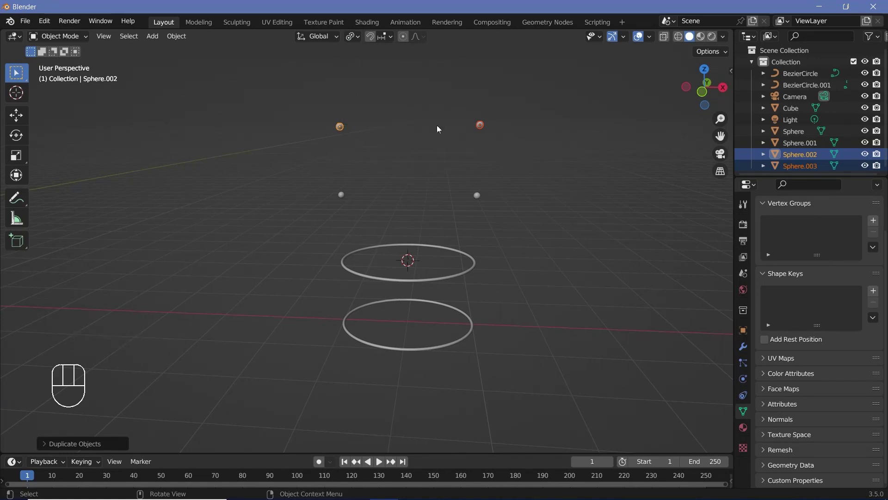
key(s)
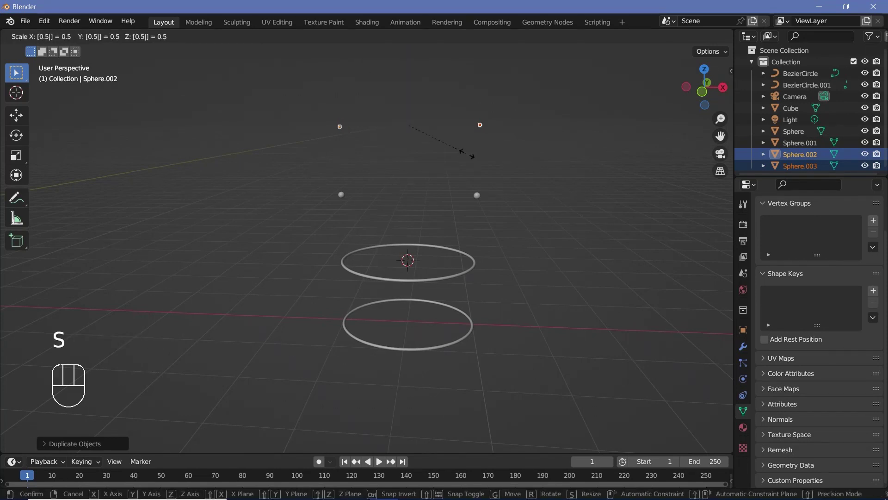
key(ctrl+a)
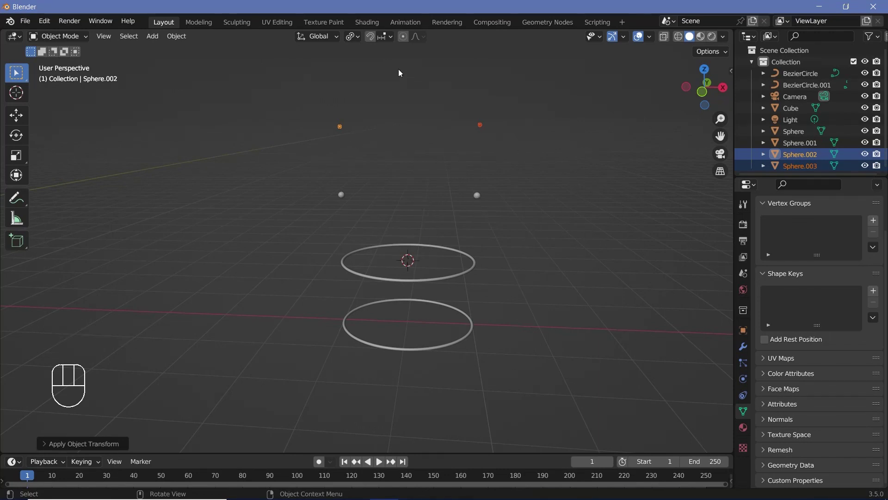
Give the large Sphere.004 a subdivision modifier, shade it smooth and apply the modifier.
key(shift+a)
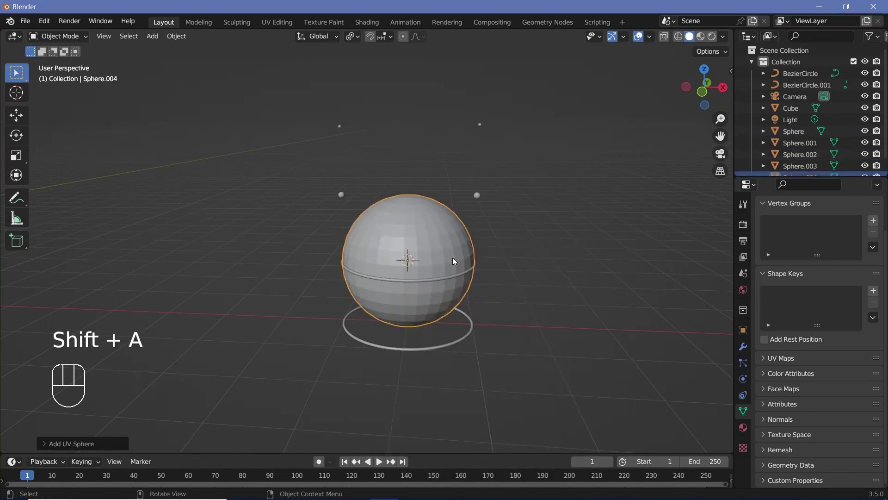
key(ctrl+2)
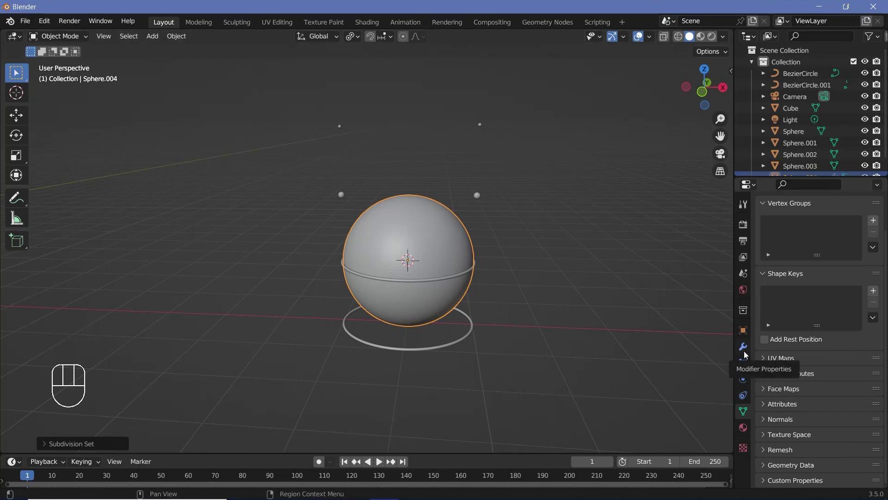
click(746, 355)
drag(853, 242, 173, 45)
click(174, 42)
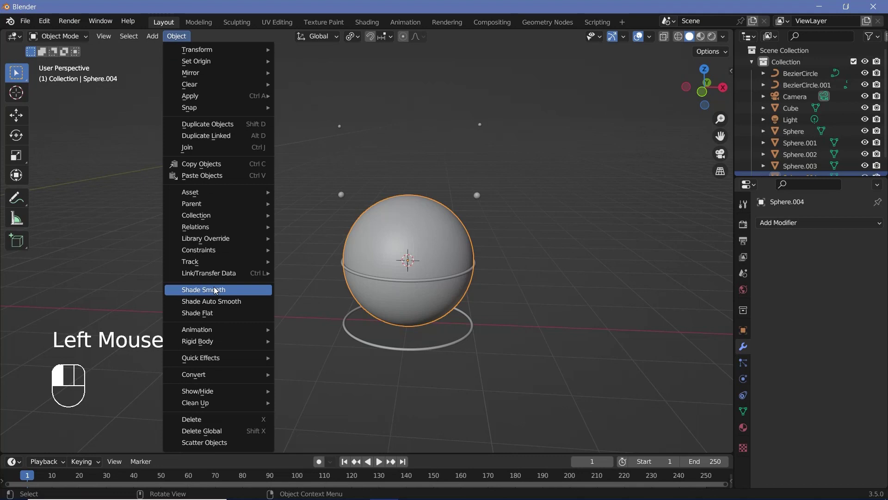
Resize Sphere.004 and move it up high into its spot in the scene.
key(s)
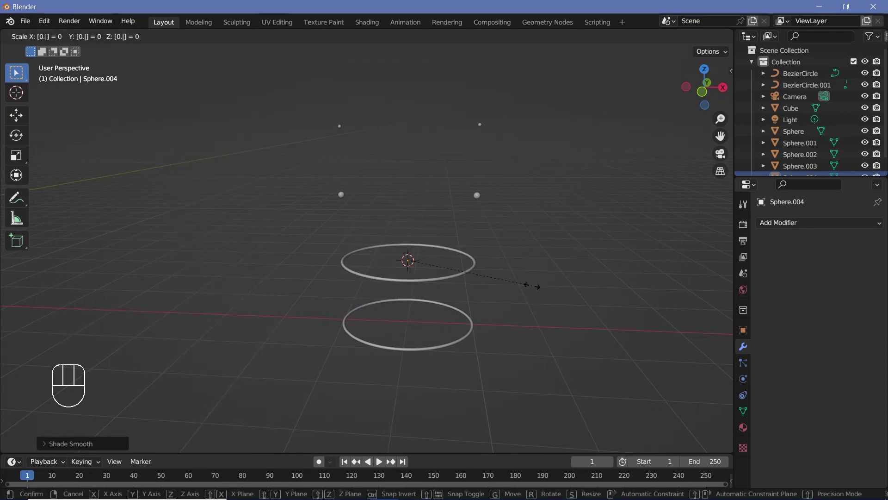
key(g)
scroll(down, 3)
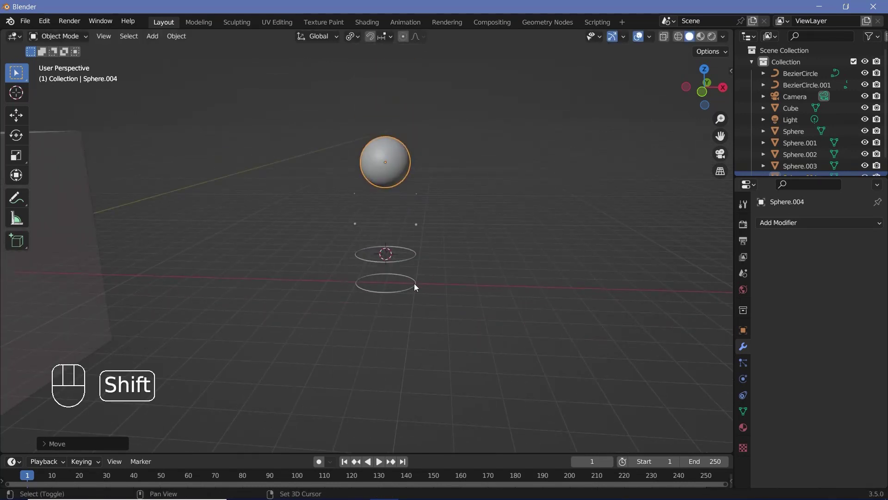
Add a mesh circle with 3 vertices and bring the new triangle into close view.
key(shift+a)
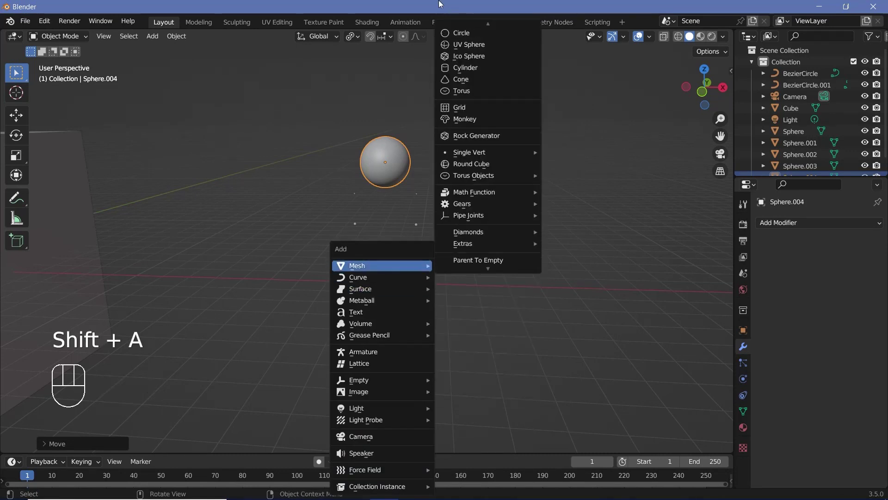
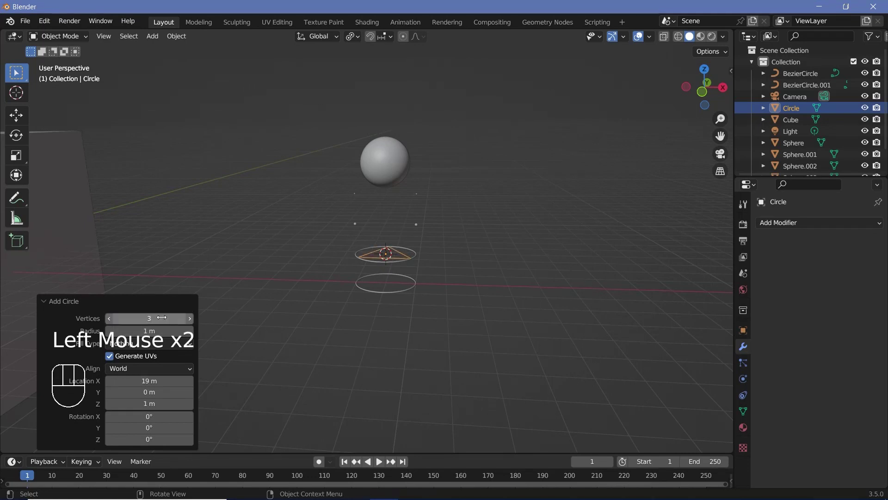
click(61, 306)
key(g)
drag(401, 200, 388, 222)
scroll(up, 3)
In Edit Mode, extrude all the triangle's edges and scale them inward to 0.9 as a flat rim.
key(Tab)
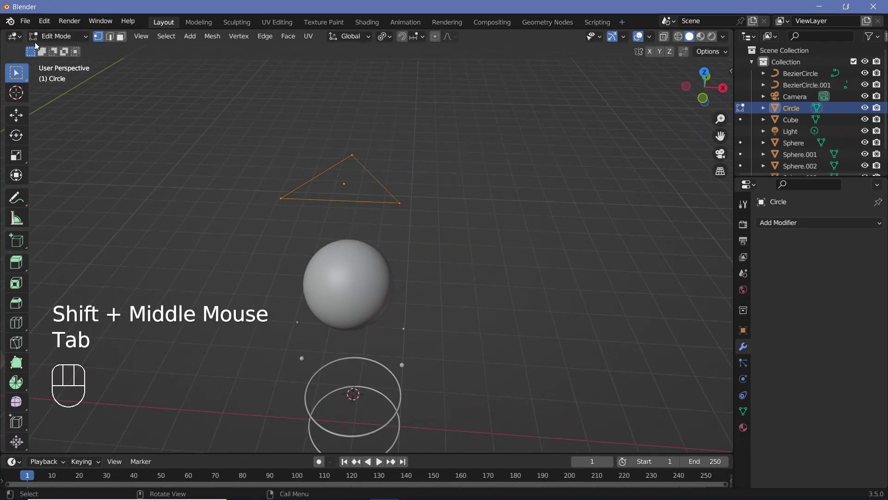
click(47, 41)
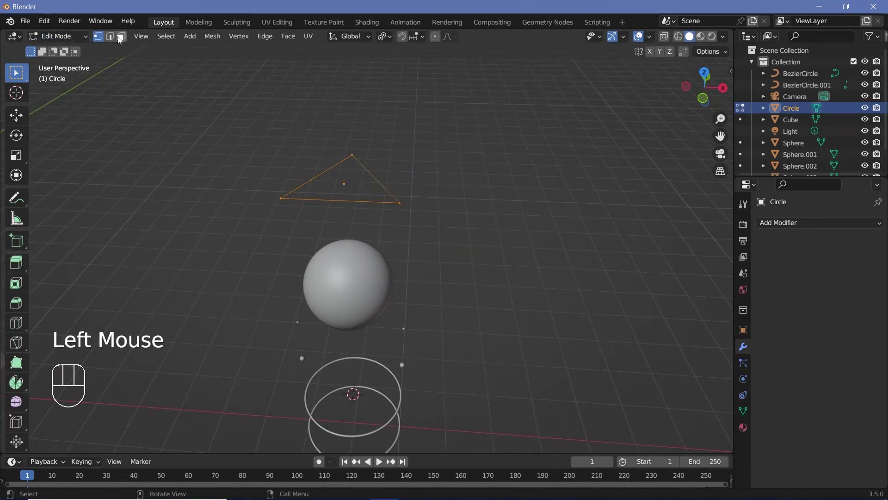
click(111, 39)
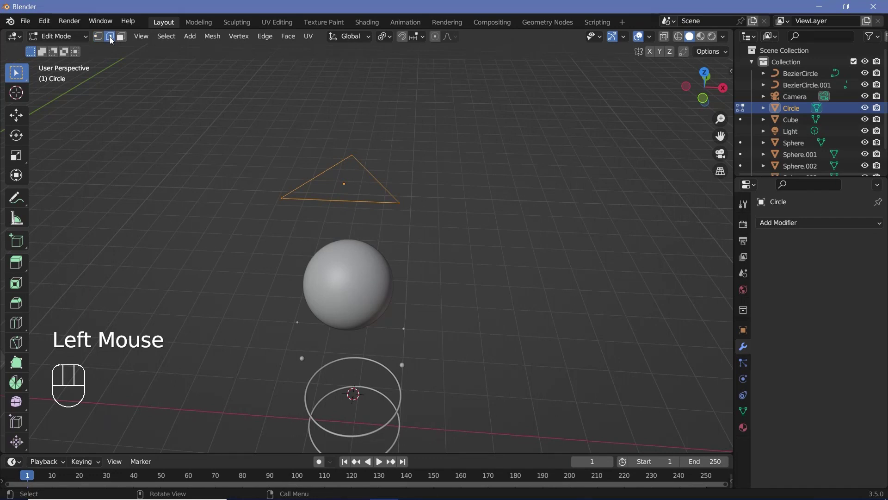
key(2)
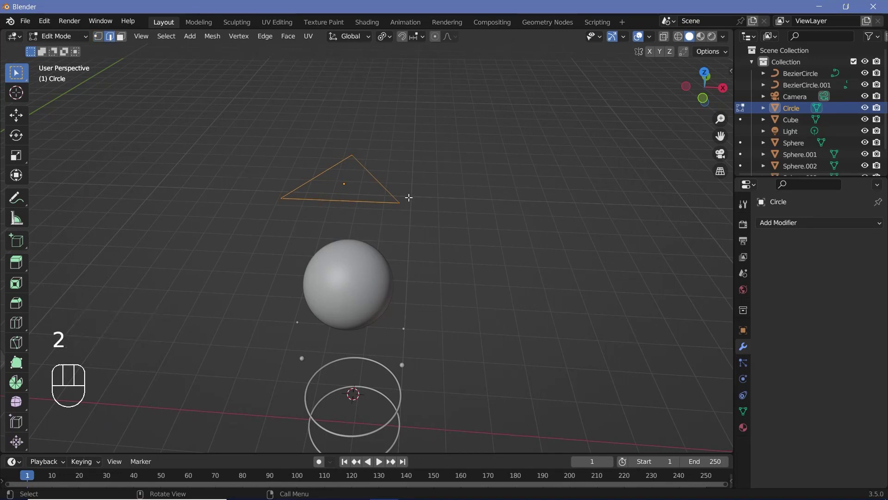
key(e)
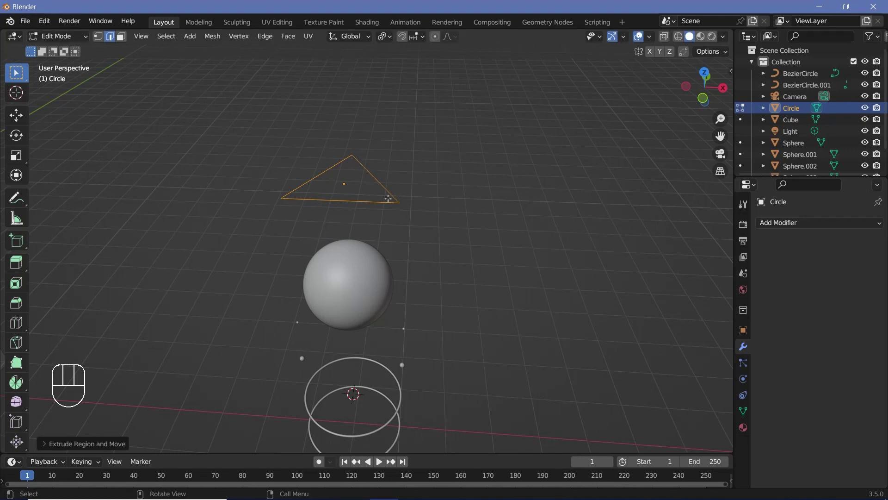
key(s)
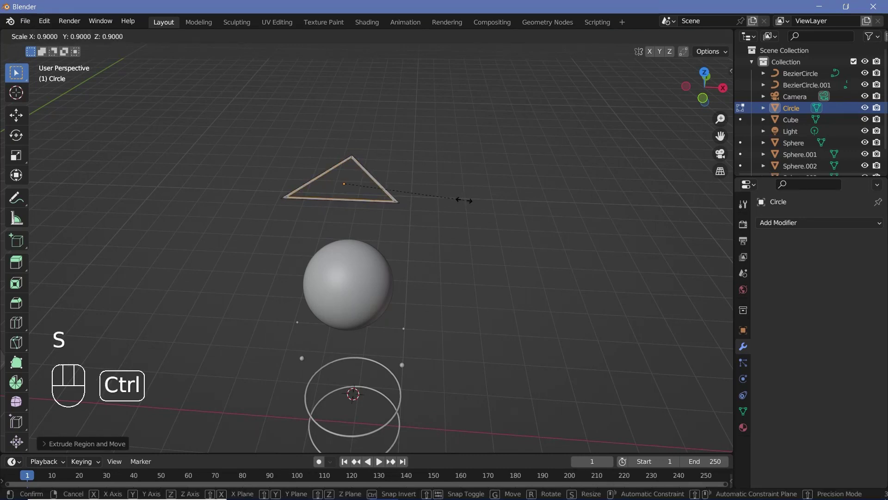
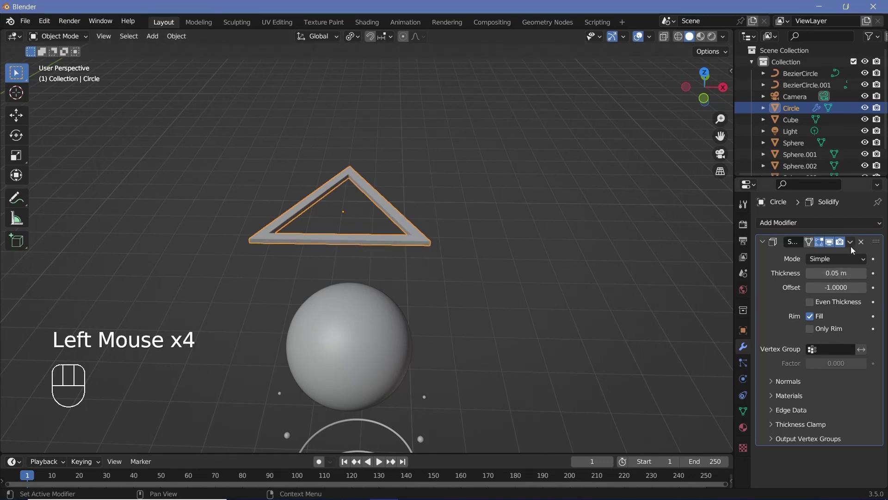
Array the rim to 3 copies at relative Z offset 1.5 and apply the modifiers.
drag(825, 249, 811, 257)
drag(770, 228, 647, 259)
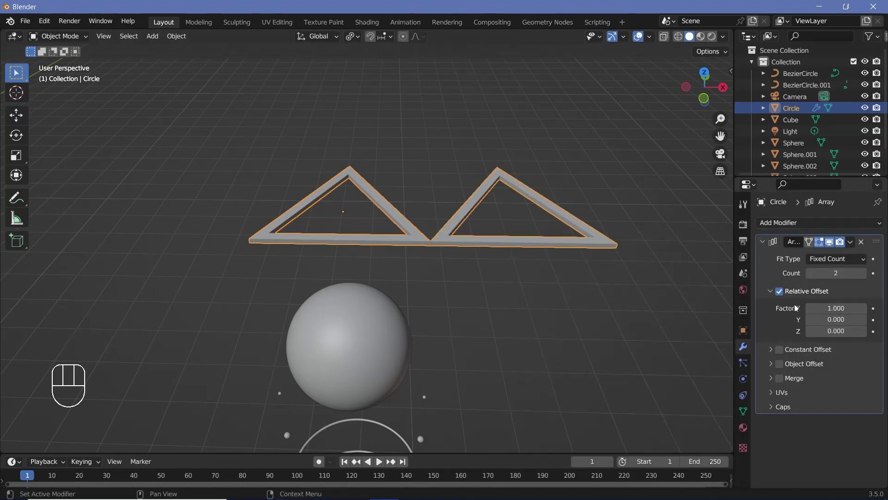
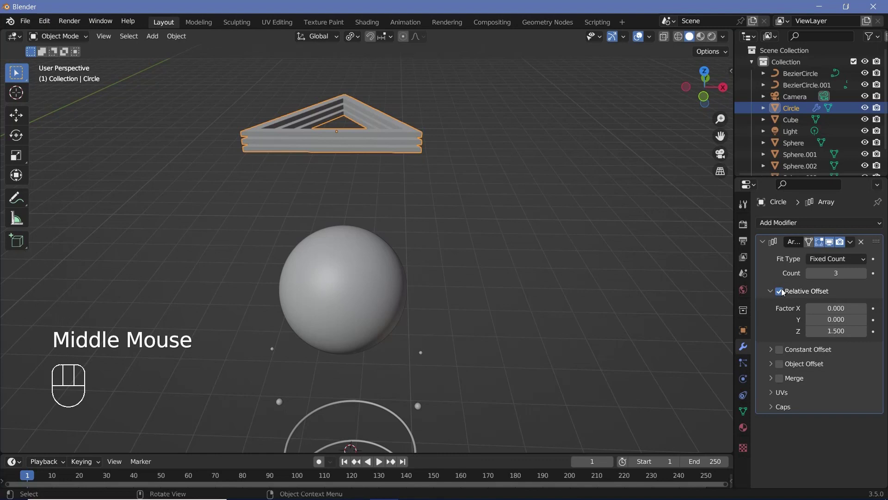
drag(852, 247, 808, 234)
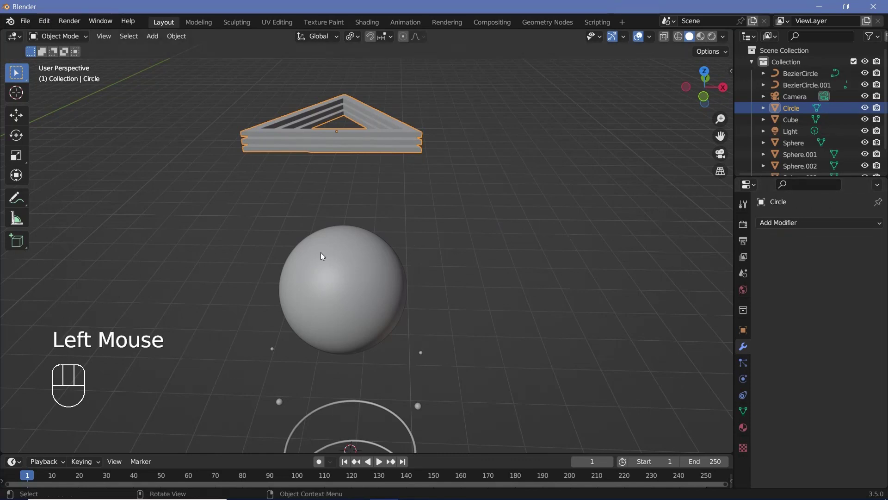
Box-select the rings, spheres and triangle rims and move them into new collection TheParticles.
scroll(down, 3)
middle_click(324, 248)
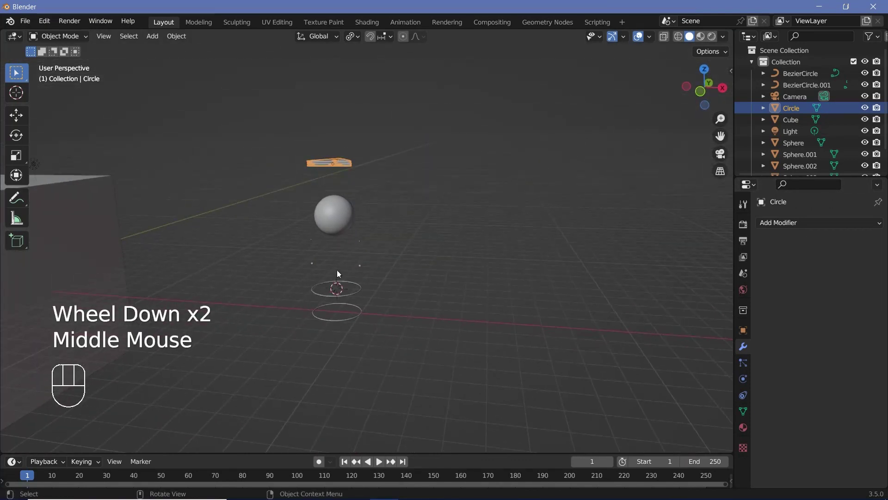
middle_click(350, 258)
key(b)
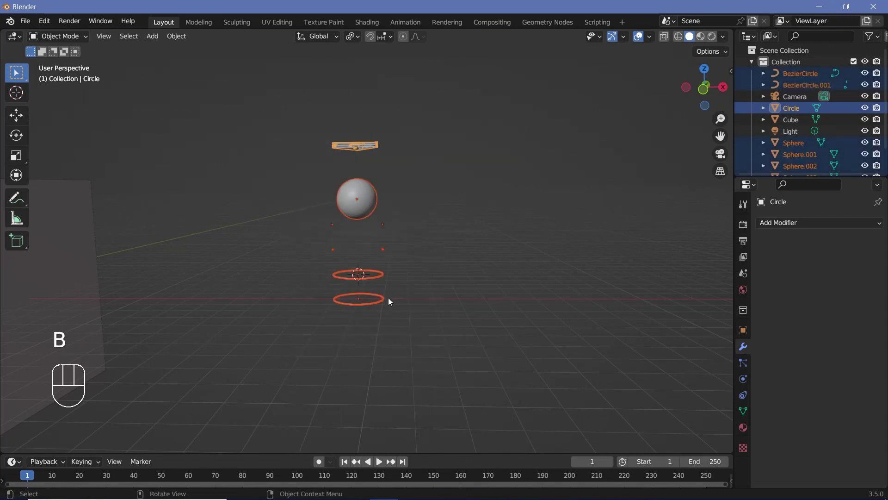
key(m)
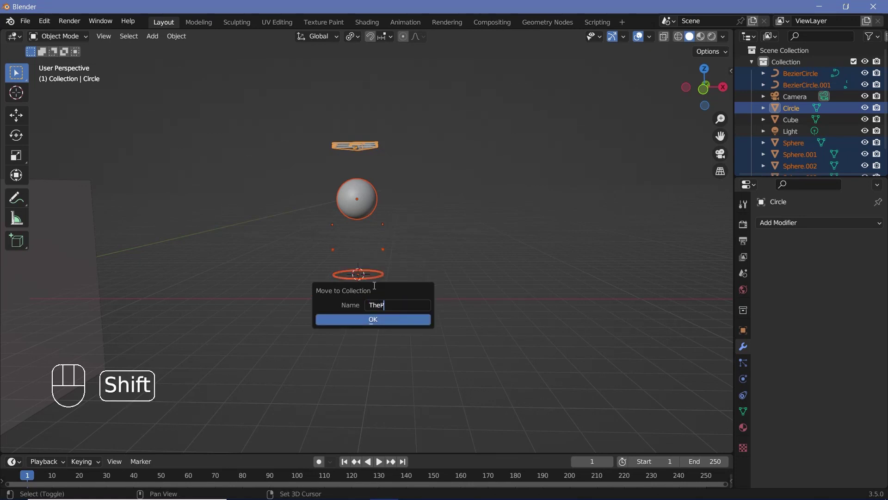
scroll(down, 3)
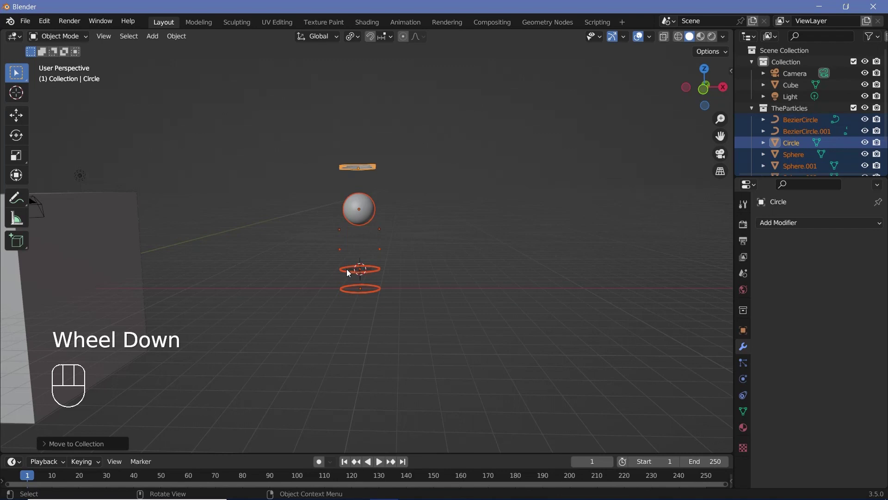
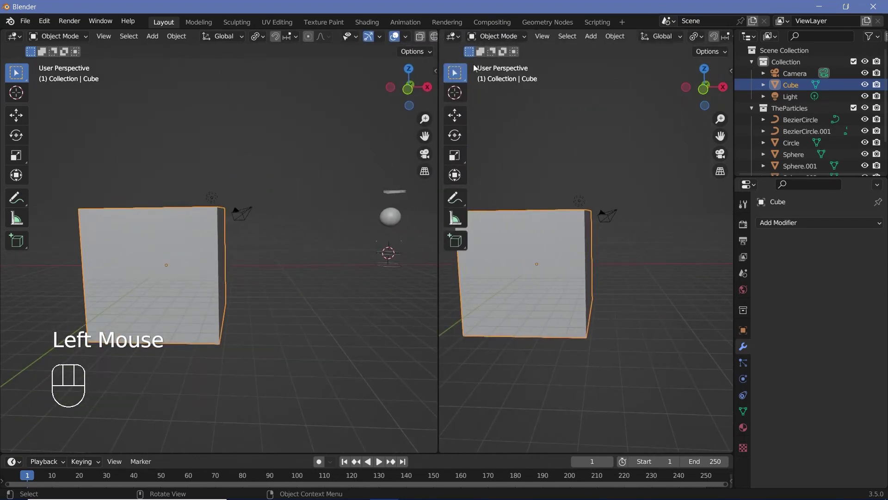
Split the viewport into a second editor and give the Cube a new Geometry Nodes tree.
drag(451, 37, 119, 133)
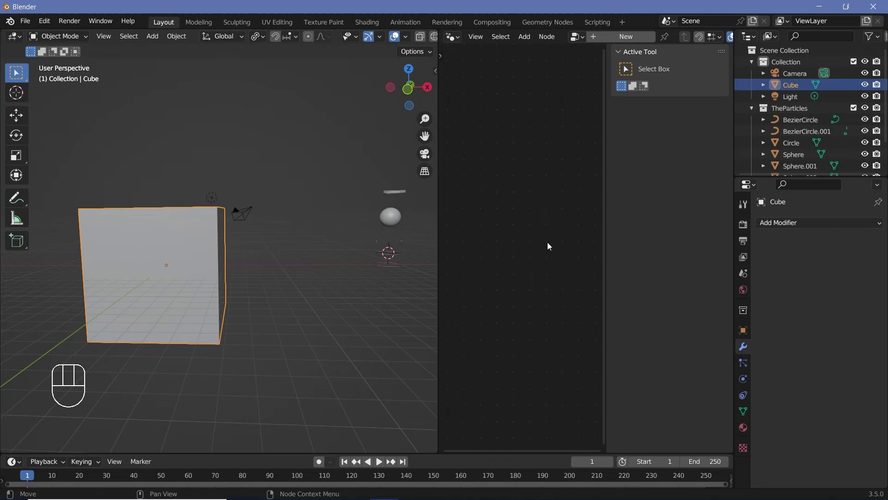
key(n)
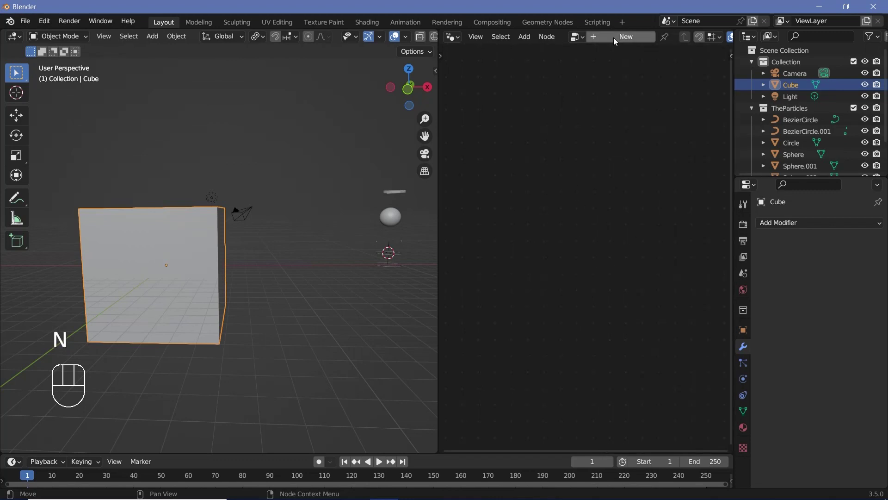
click(617, 42)
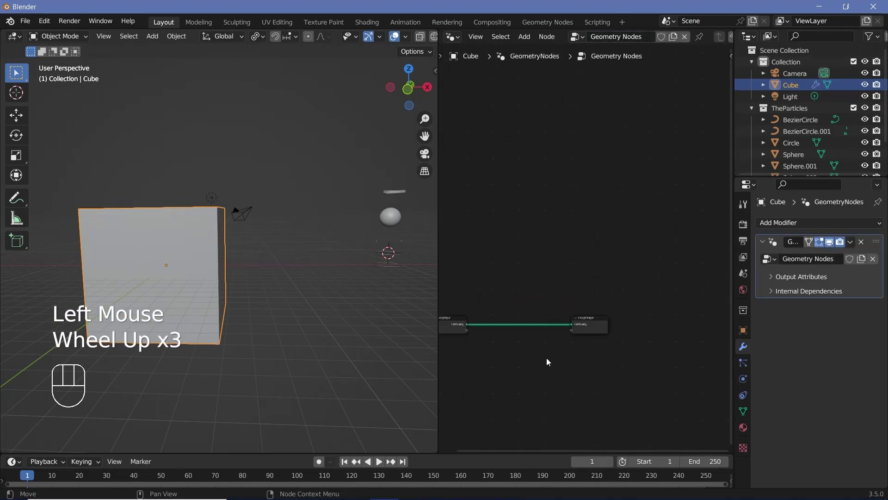
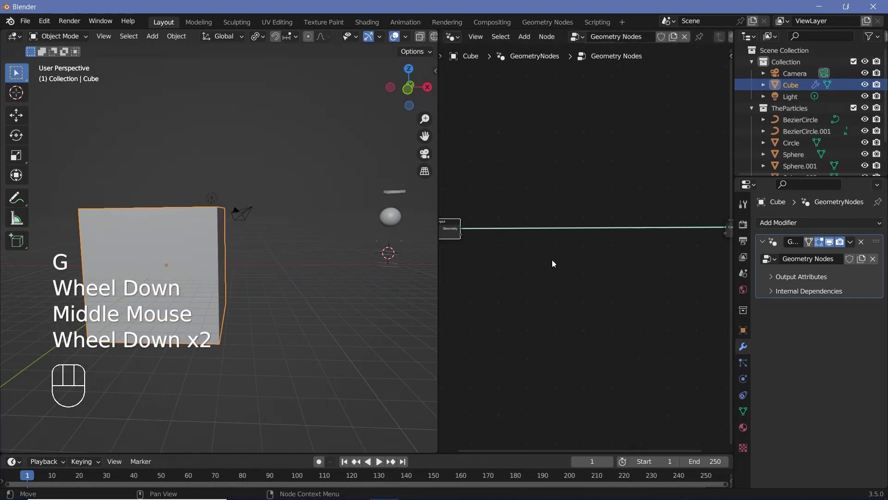
Add Mesh to Volume, Distribute Points in Volume and Instance on Points, wired through to Group Output.
key(shift+a)
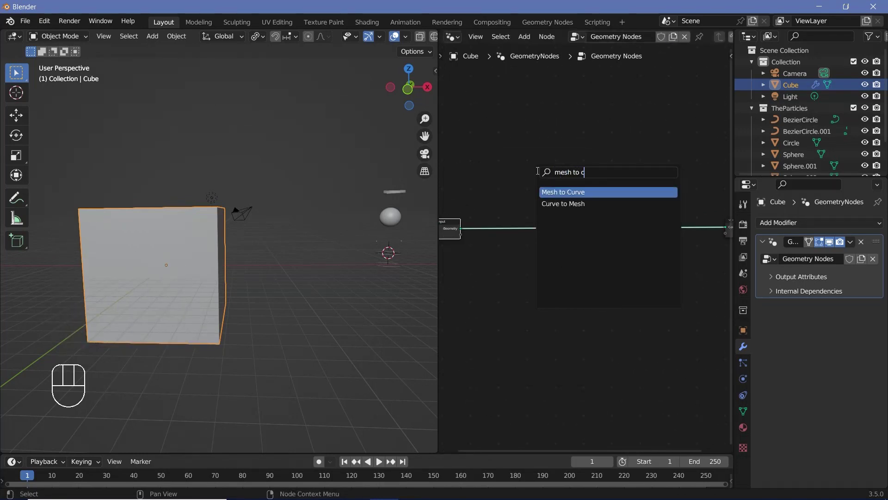
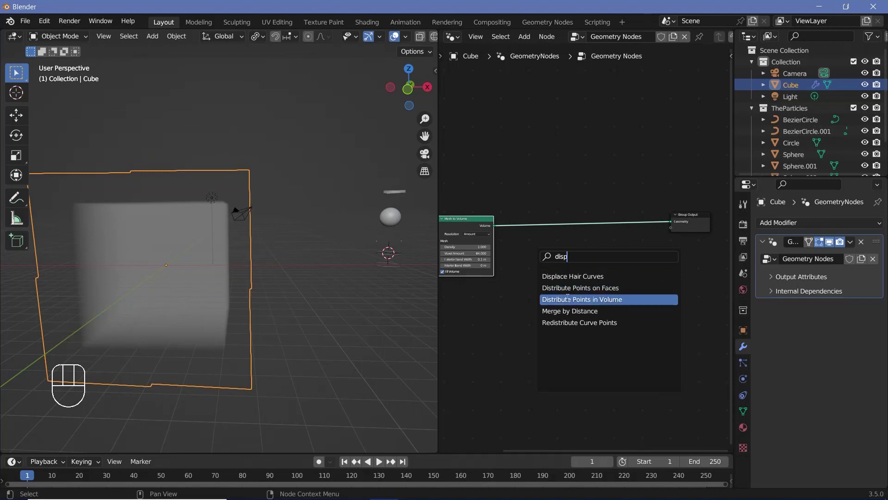
key(shift+a)
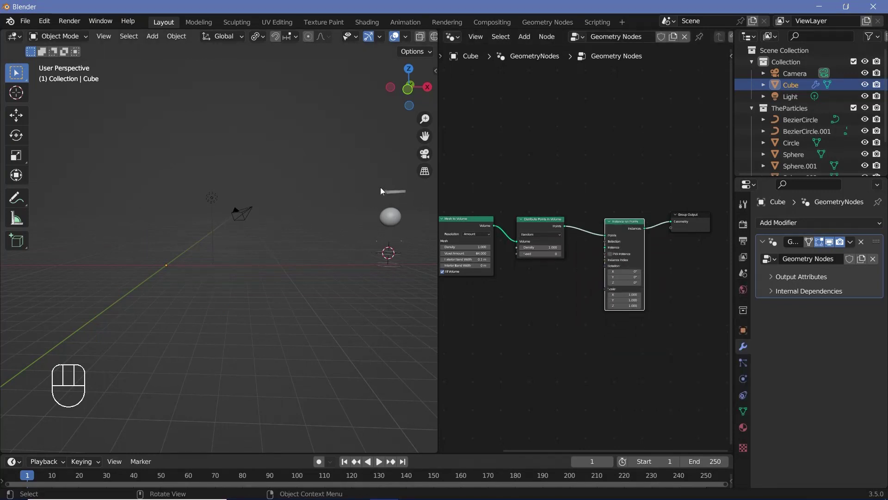
scroll(up, 3)
scroll(up, 3)
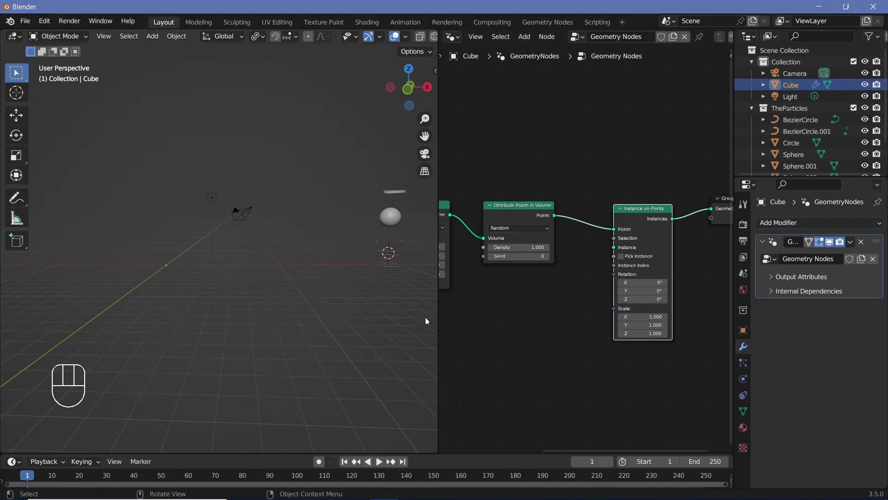
Add a Collection Info node for TheParticles with Separate Children and Reset Children enabled.
key(shift+a)
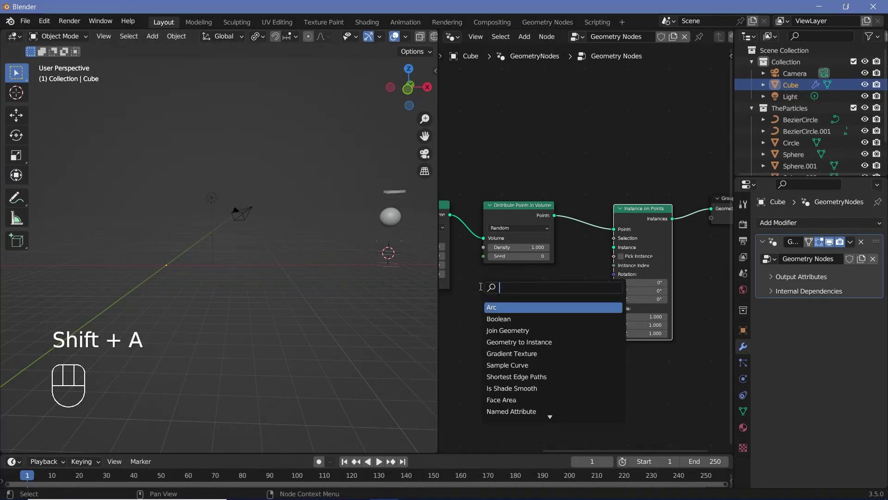
key(l)
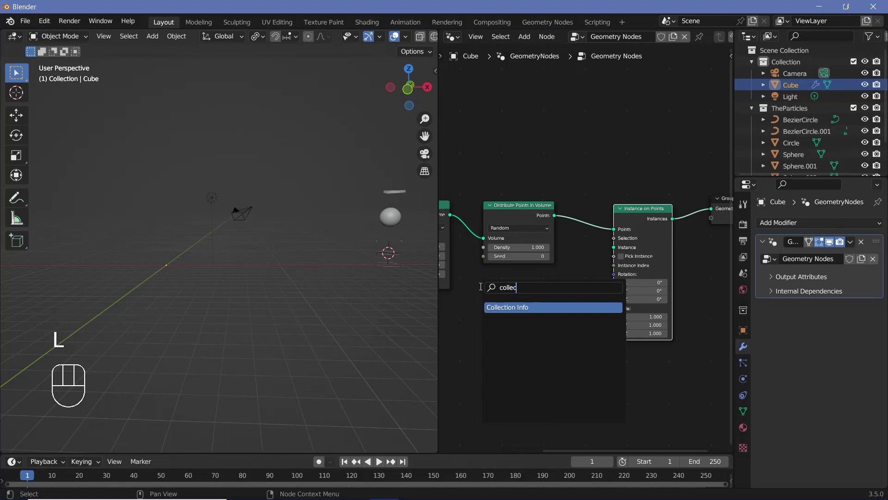
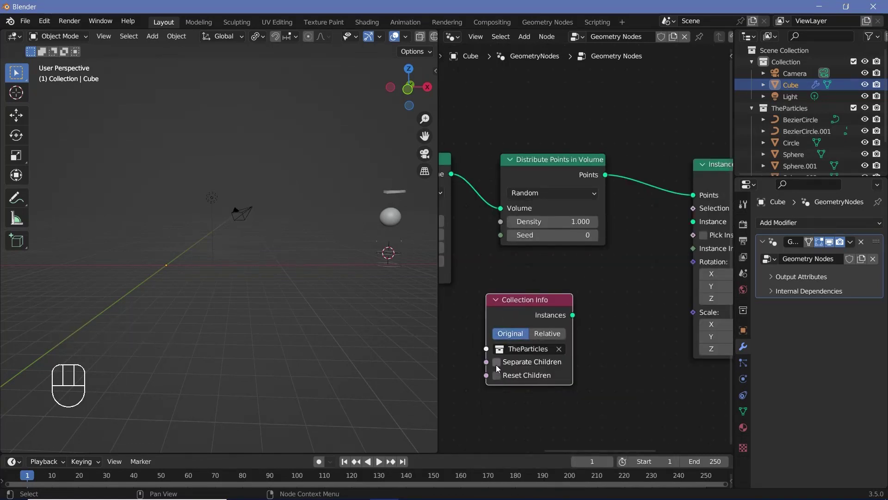
click(498, 367)
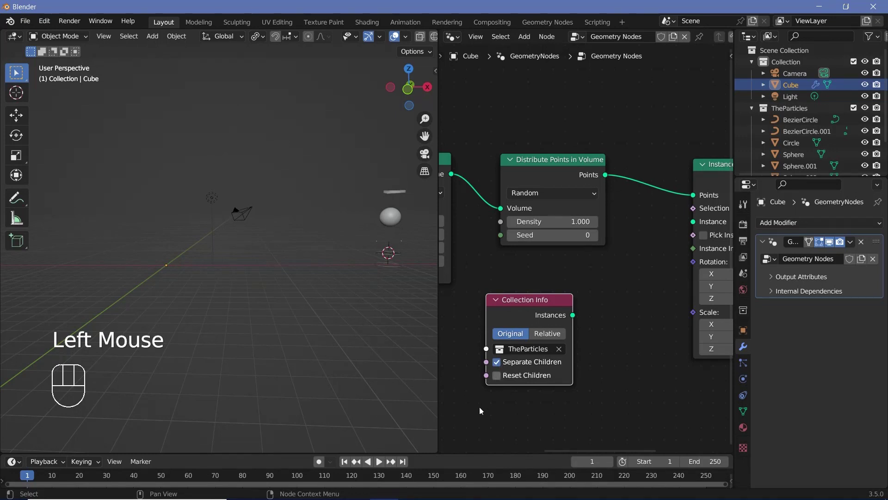
click(553, 394)
Feed the collection into Instance on Points' Instance input and enable Pick Instance.
middle_click(520, 357)
scroll(down, 3)
click(510, 314)
click(615, 237)
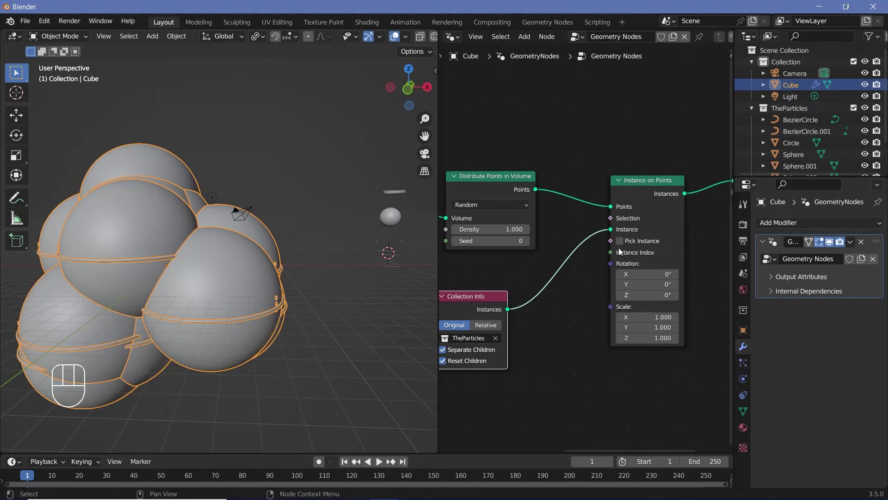
click(621, 247)
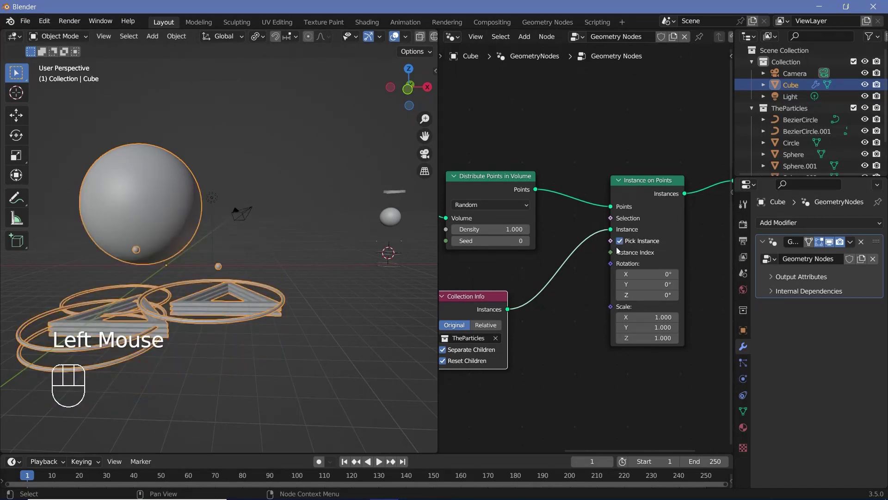
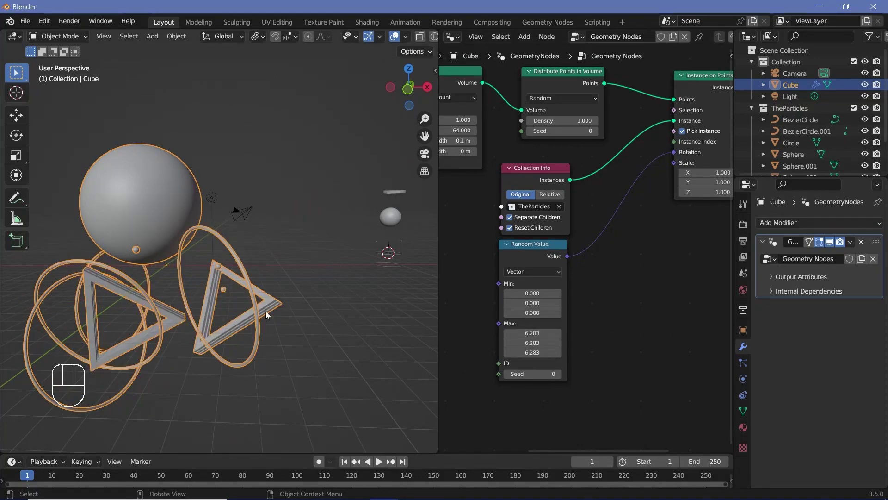
Drive Instance on Points Scale with a Float Random Value node, Max 0.2, and set point density to 50.
drag(182, 286, 177, 282)
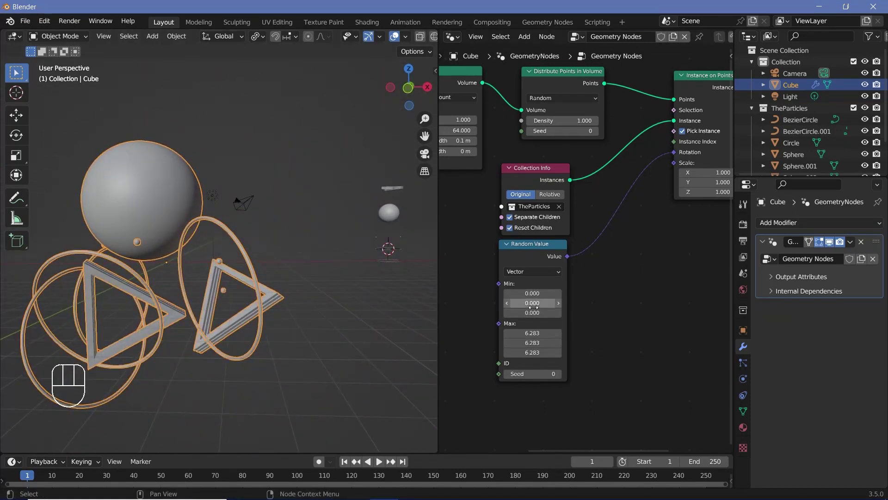
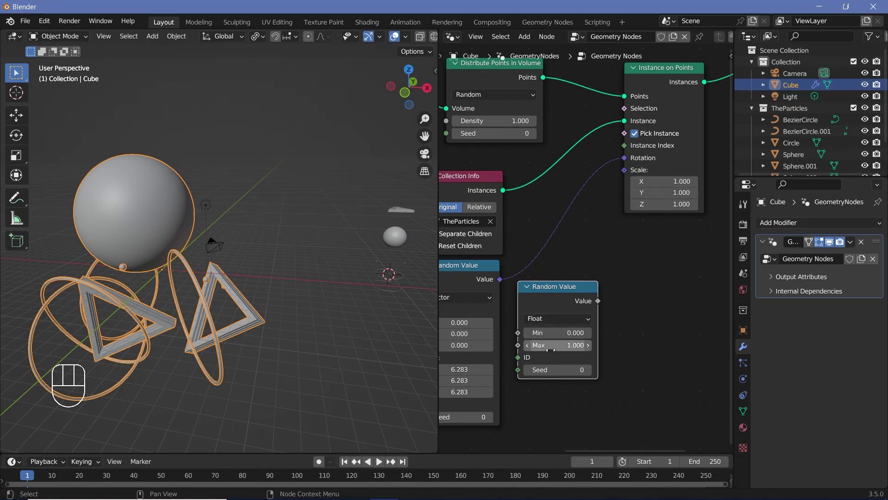
drag(601, 303, 630, 175)
drag(145, 307, 91, 308)
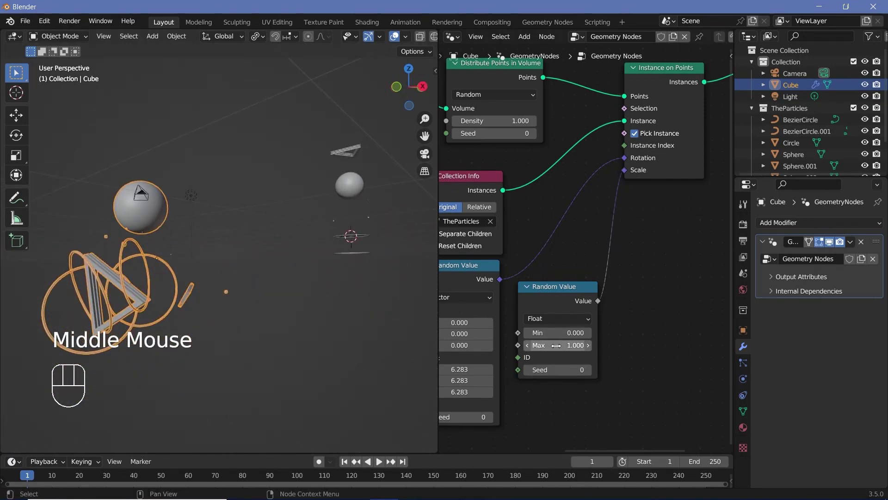
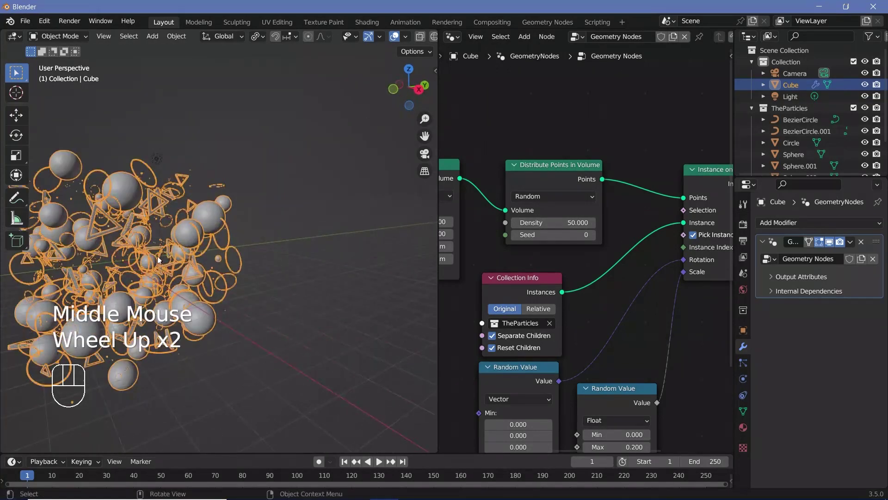
Orbit around the scattered particle cloud to inspect the result.
drag(142, 253, 170, 273)
scroll(up, 3)
drag(175, 259, 246, 222)
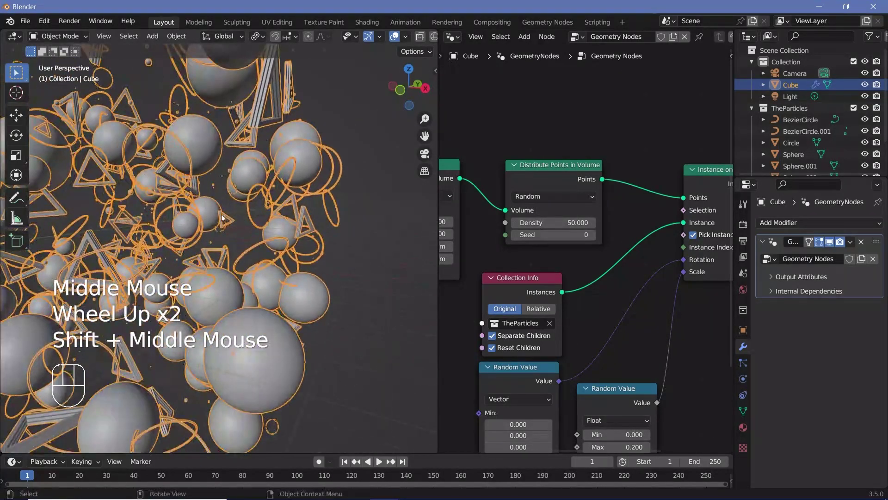
scroll(down, 3)
middle_click(177, 217)
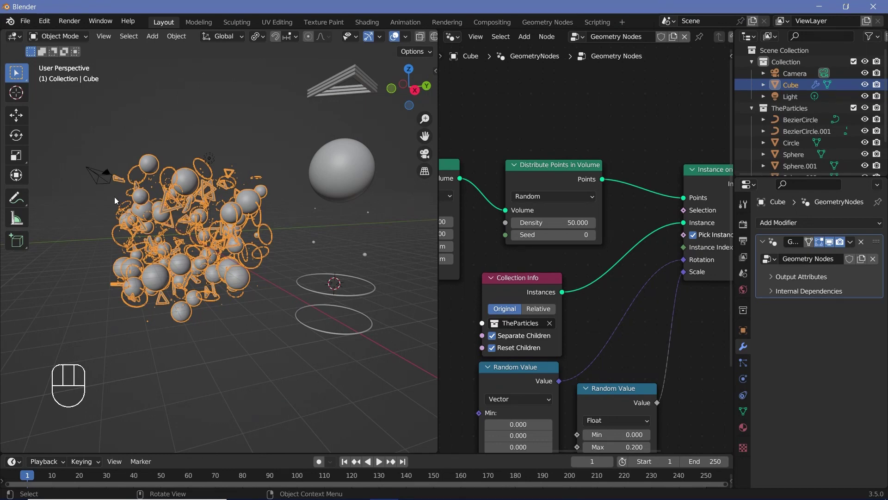
Select the camera and reset its location and rotation.
click(95, 176)
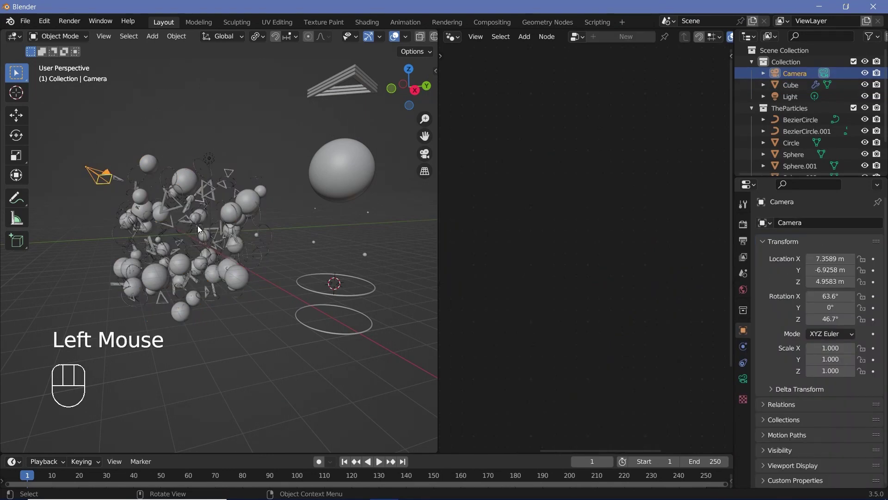
key(alt+g)
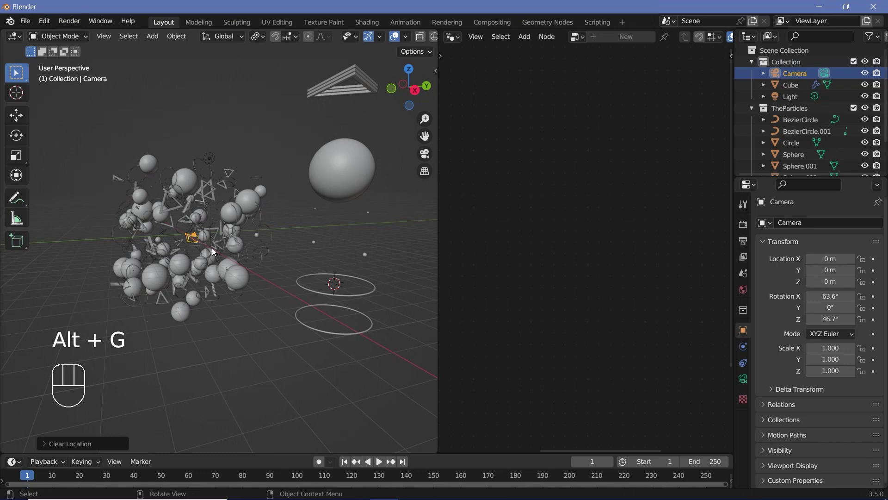
key(alt+r)
drag(217, 276, 240, 280)
Rotate the camera 90° on X, move it -10 m along Y, and enter camera view.
key(r)
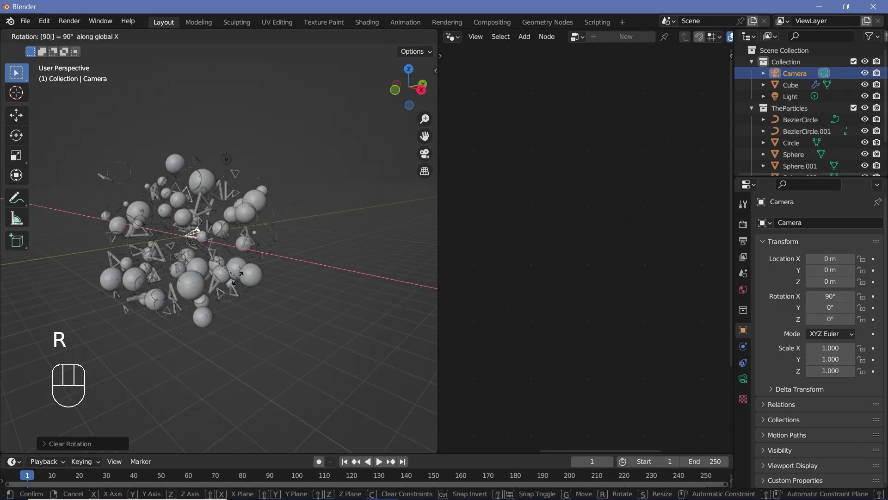
key(g)
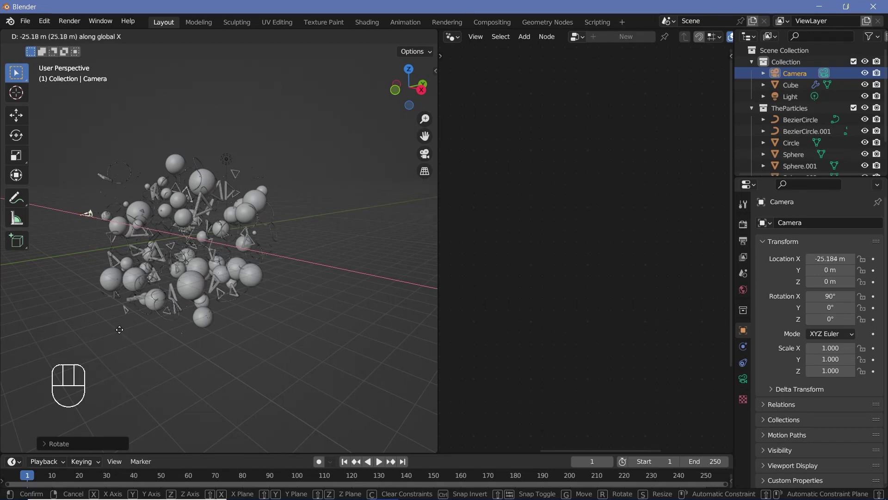
drag(186, 258, 232, 256)
key(KP_0)
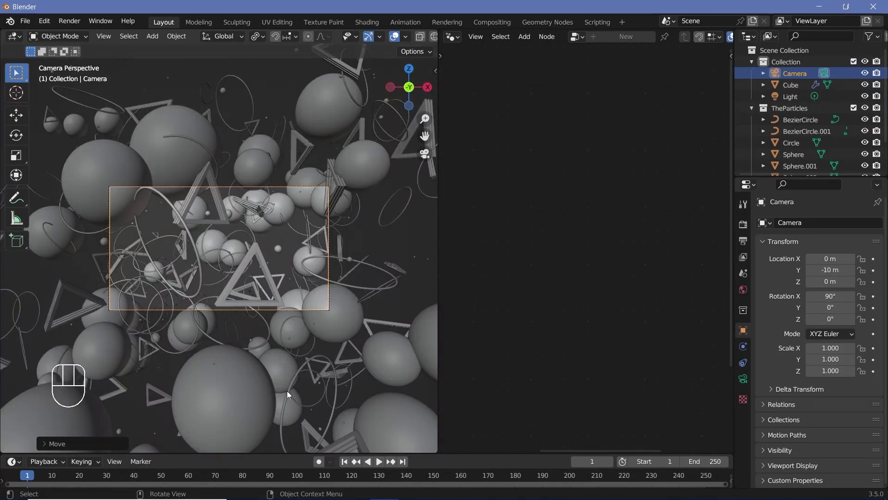
Enable Ambient Occlusion, Bloom and Screen Space Reflections in Render Properties.
click(744, 225)
click(778, 310)
click(778, 323)
click(776, 369)
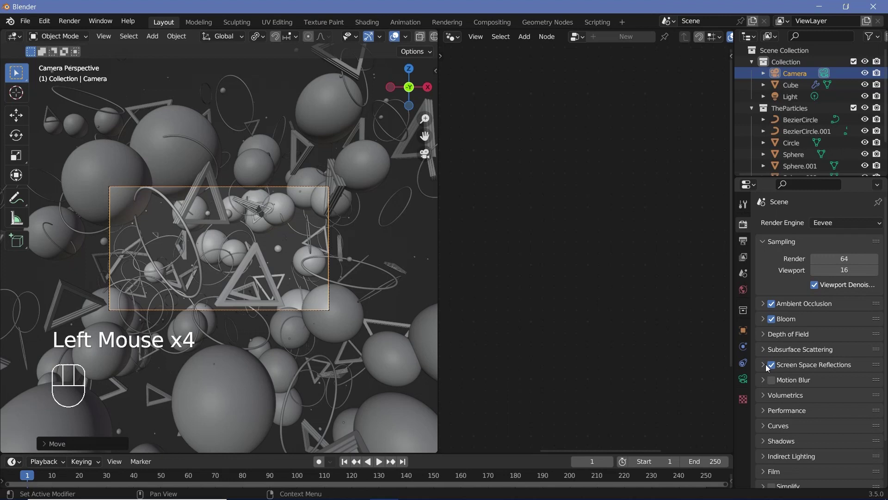
Set output End 150 as FFmpeg Video, MPEG-4 H.264, then select the camera and start repositioning it.
click(744, 246)
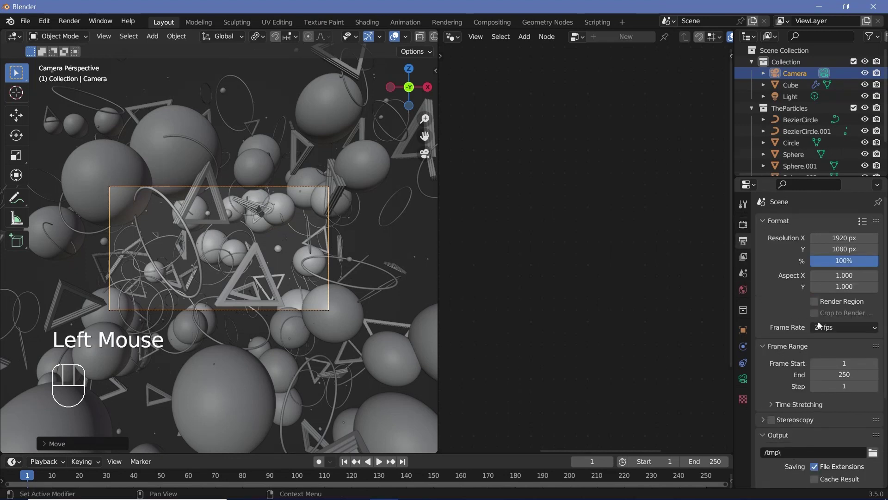
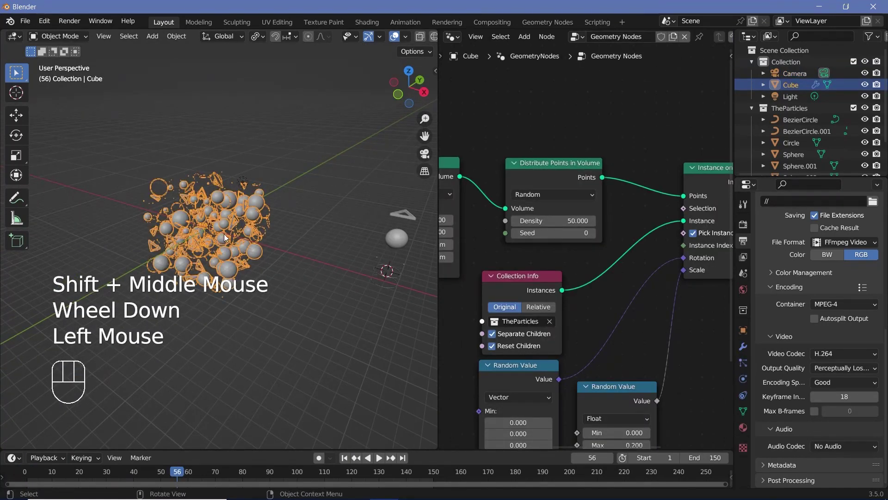
drag(202, 212, 177, 245)
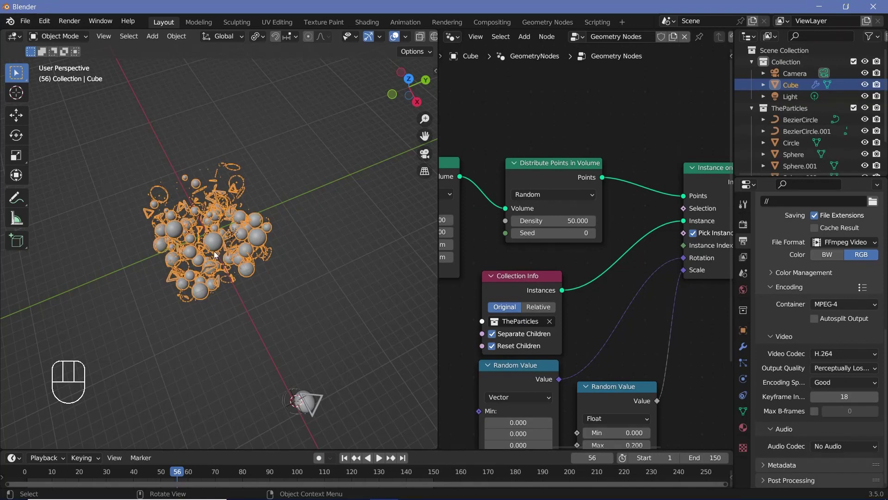
drag(240, 242, 254, 227)
click(792, 75)
key(g)
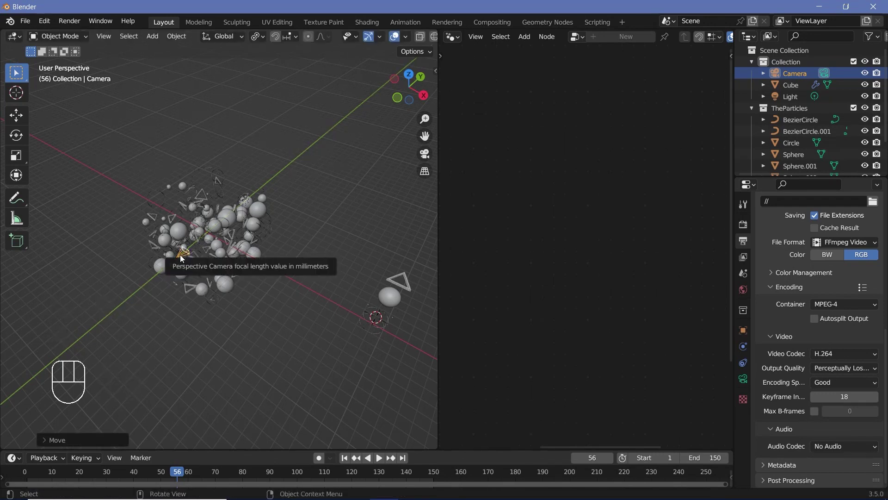
Keyframe the camera at frame 0, move it at frame 150 and keyframe its end position.
click(27, 476)
key(i)
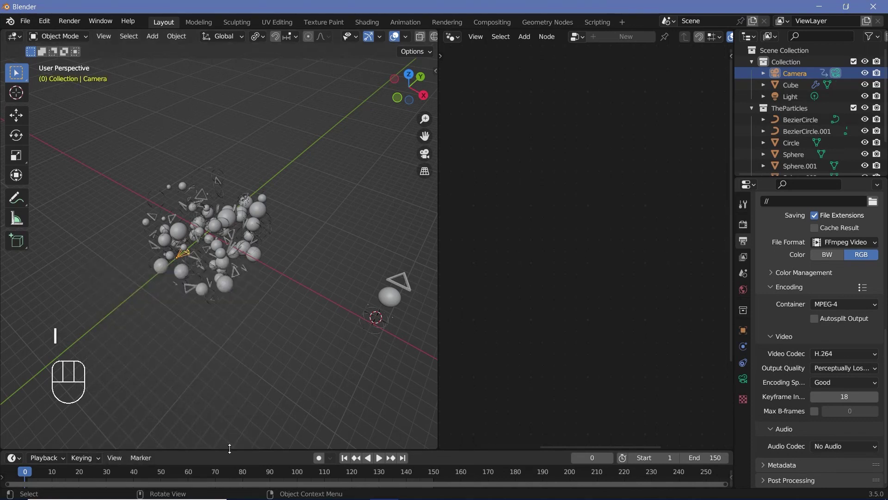
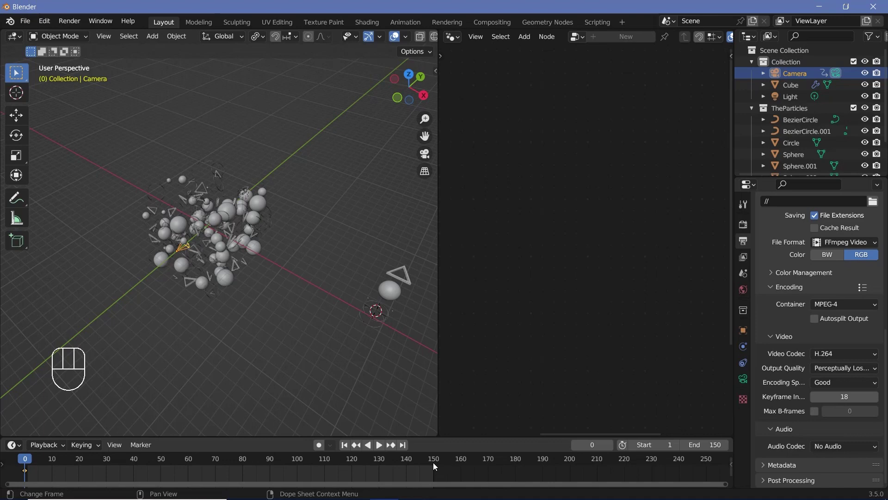
click(435, 466)
key(g)
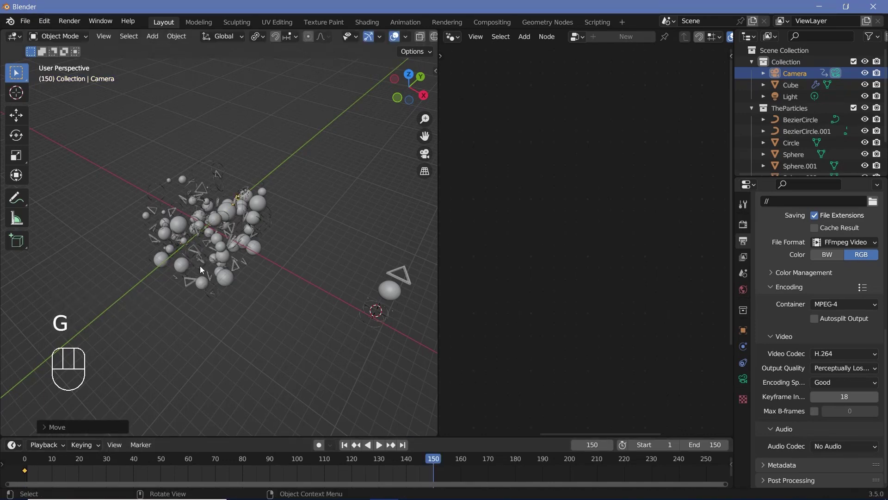
drag(236, 218, 276, 237)
key(i)
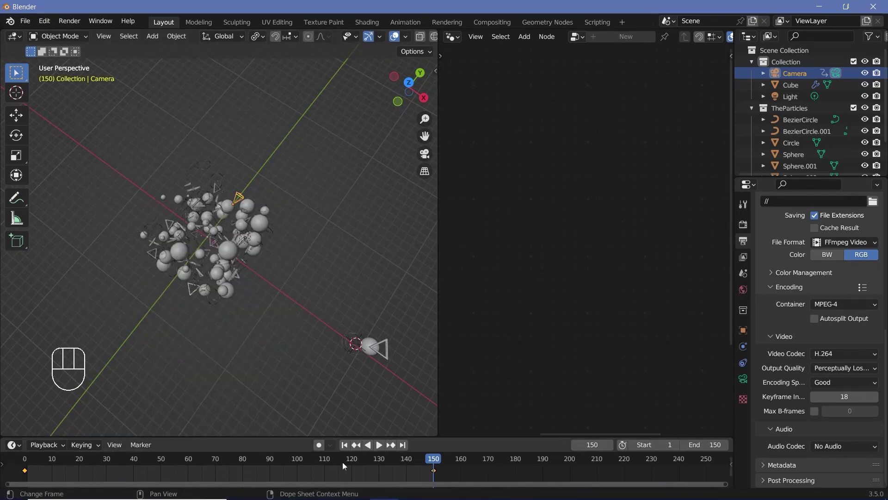
key(space)
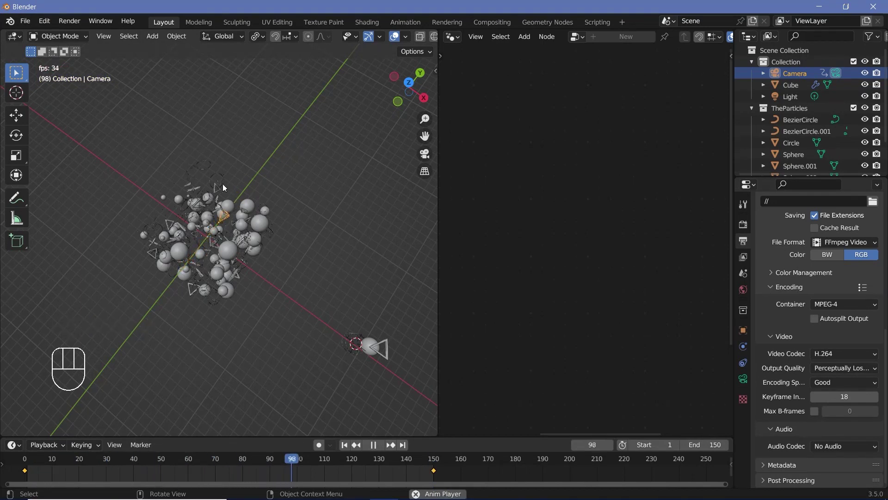
Play the animation, change the keyframe interpolation with T, and preview through the camera.
key(space)
key(t)
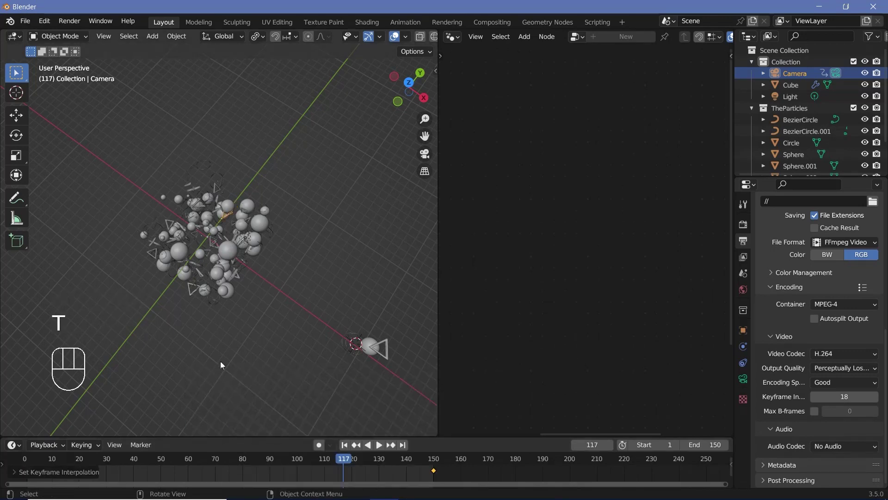
key(space)
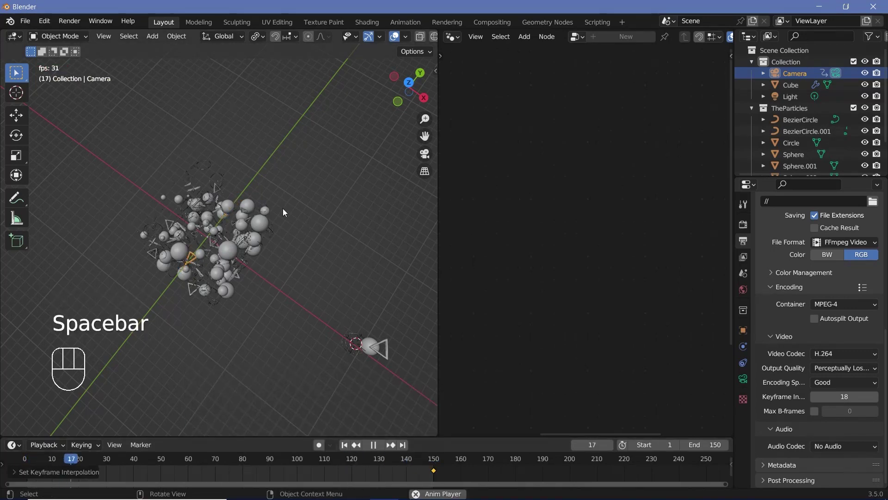
key(KP_0)
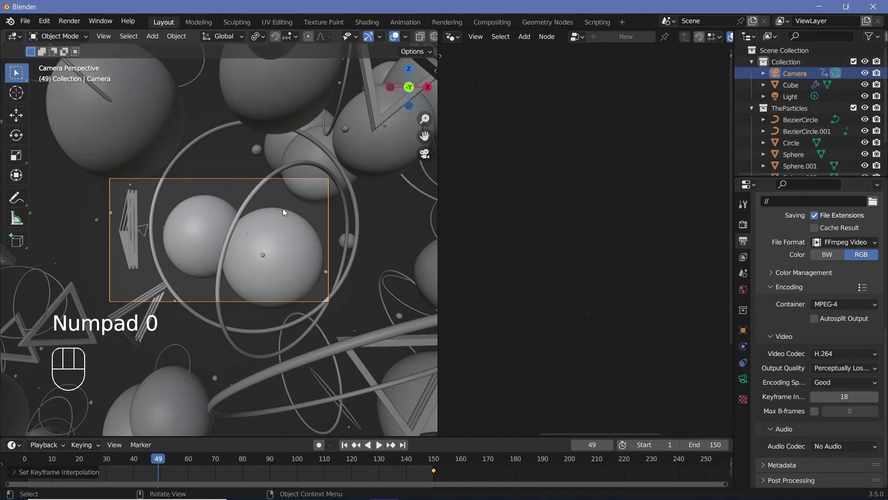
Play the fly-through, select the particle Cube and change the points' random seed.
key(space)
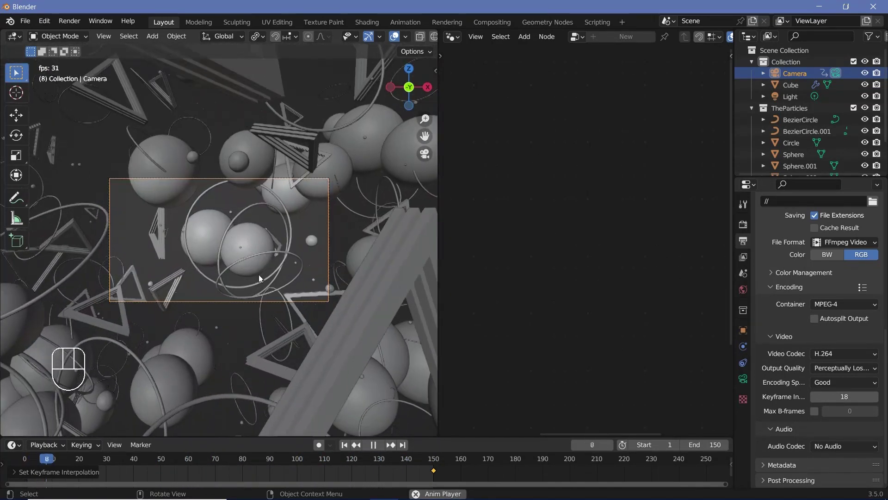
key(space)
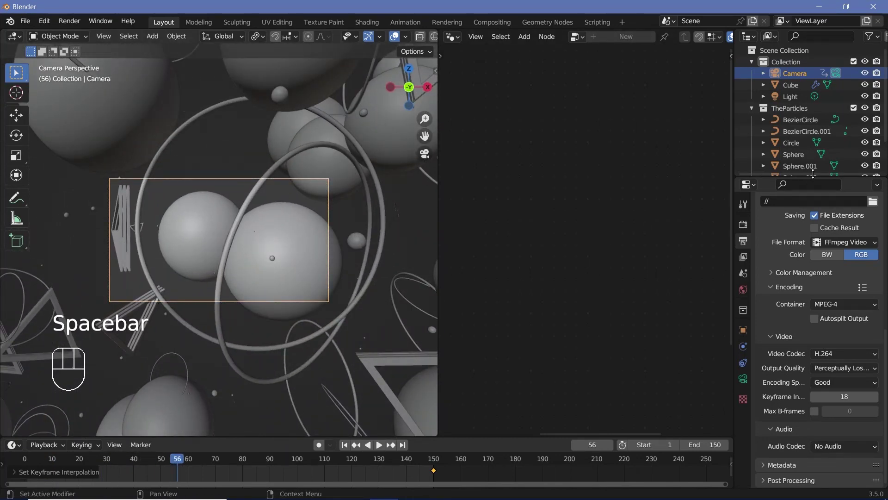
click(279, 232)
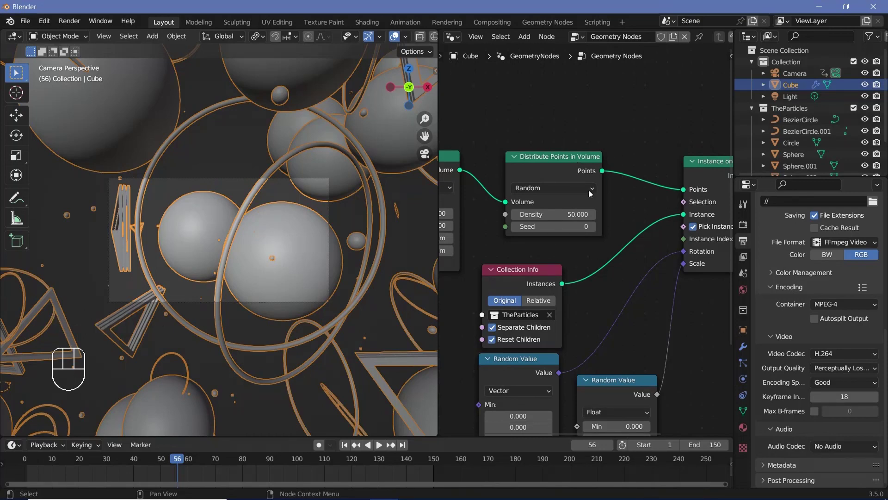
click(597, 234)
key(space)
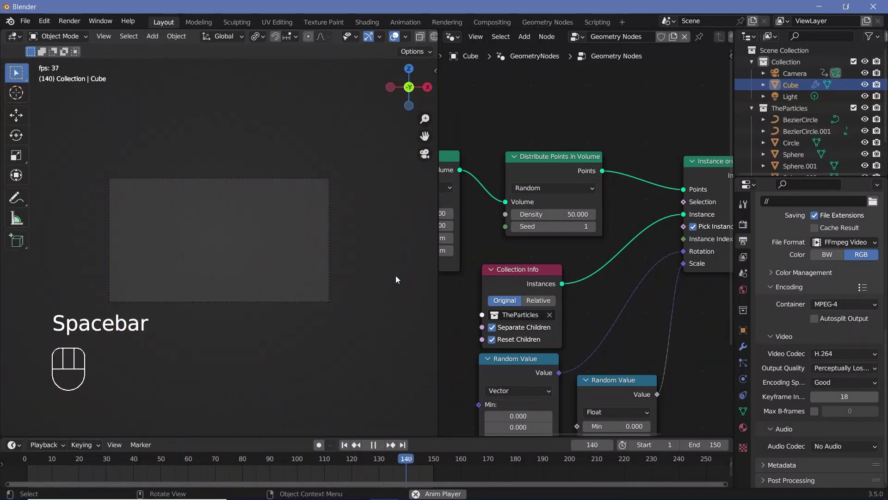
key(space)
Move the camera 10 m further back along Y at frame 0, then reselect the Cube's node tree.
drag(45, 466, 298, 228)
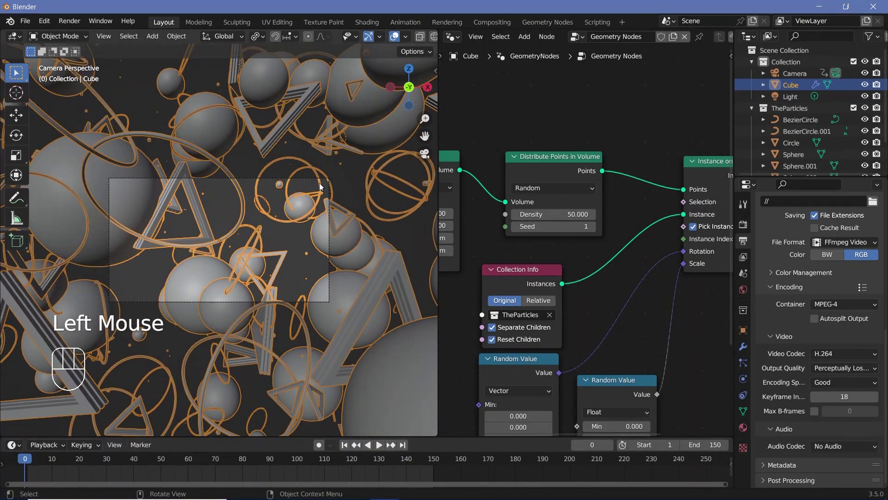
click(253, 183)
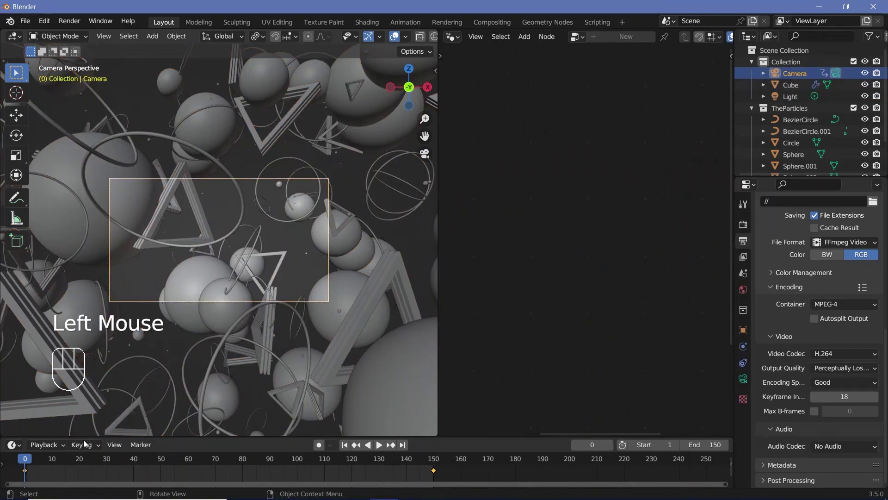
key(g)
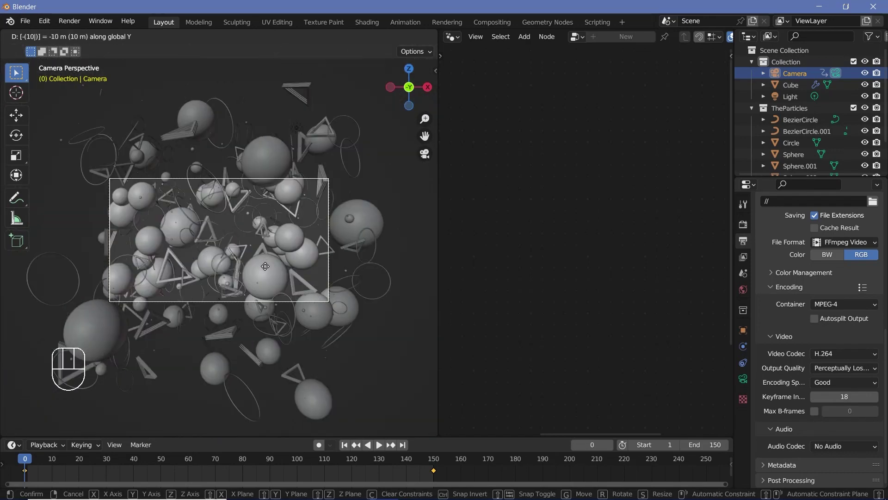
key(KP_0)
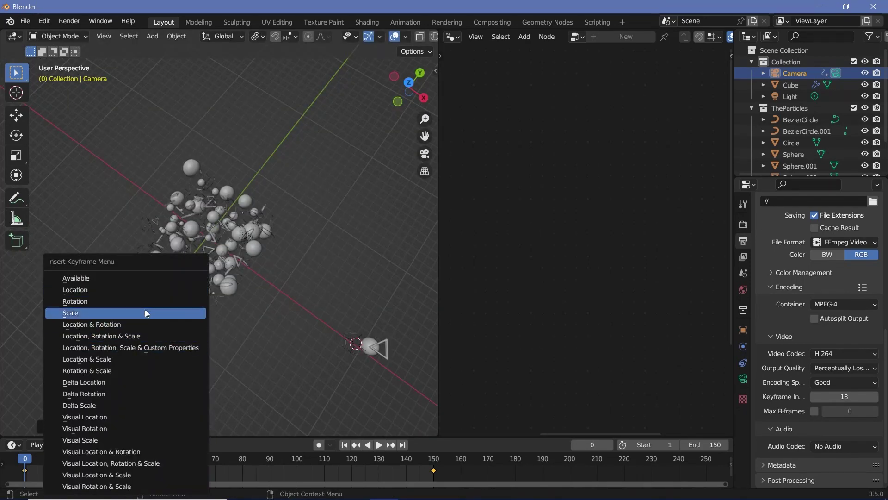
click(216, 243)
key(KP_0)
click(232, 216)
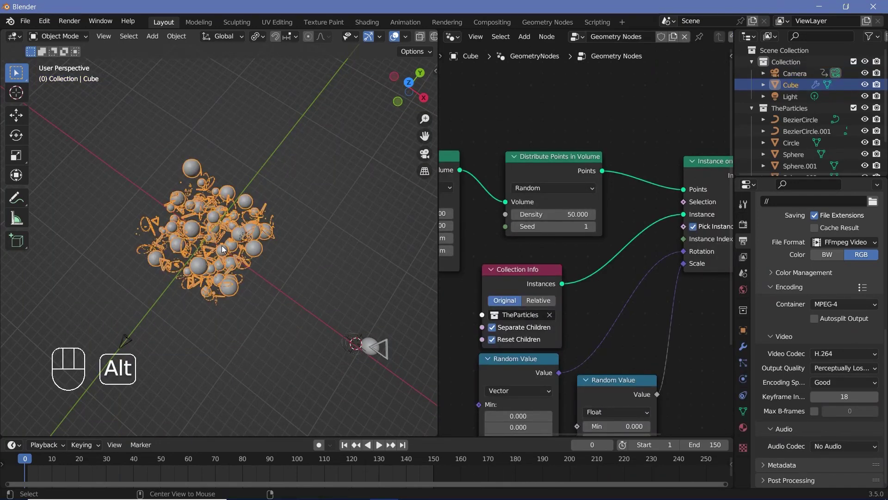
Duplicate the Cube four times (Cube.001–Cube.004) along the diagonal, sharing one node tree.
key(alt+d)
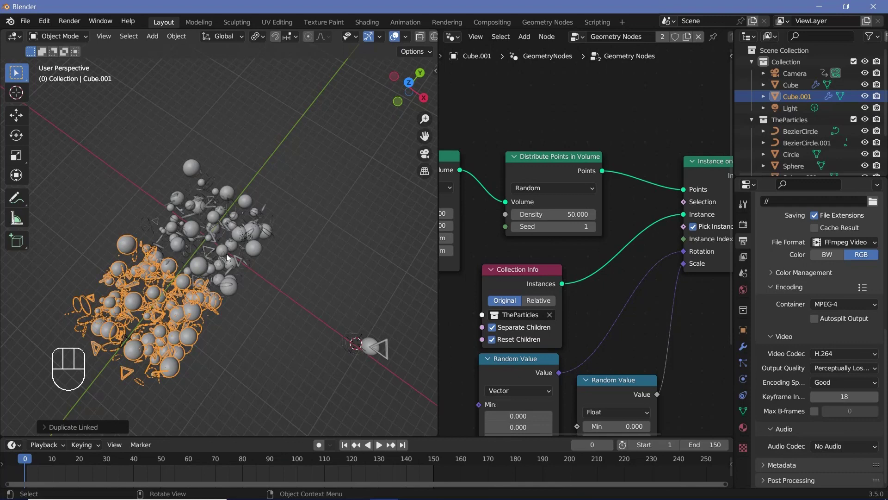
click(227, 252)
key(alt+d)
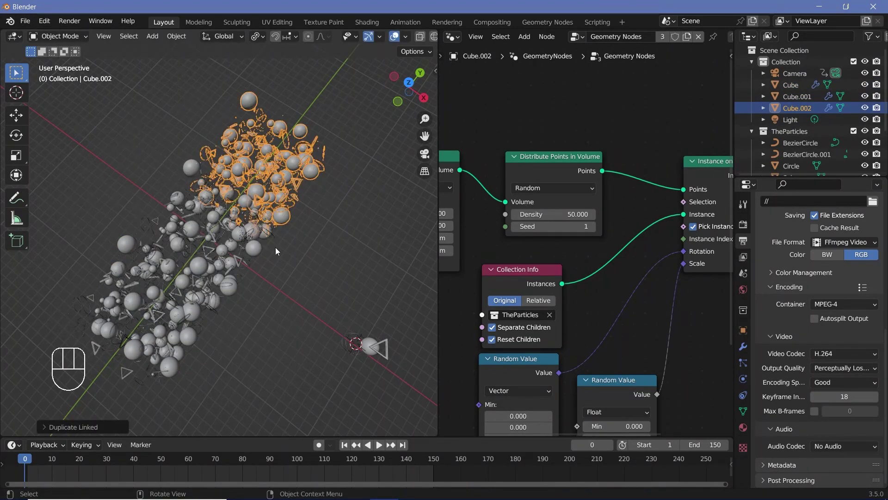
key(shift+r)
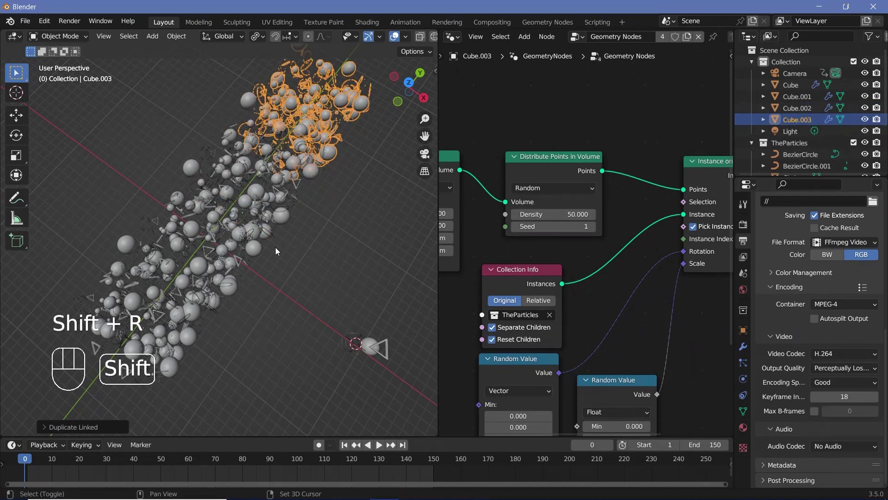
key(shift+r)
scroll(down, 3)
scroll(down, 3)
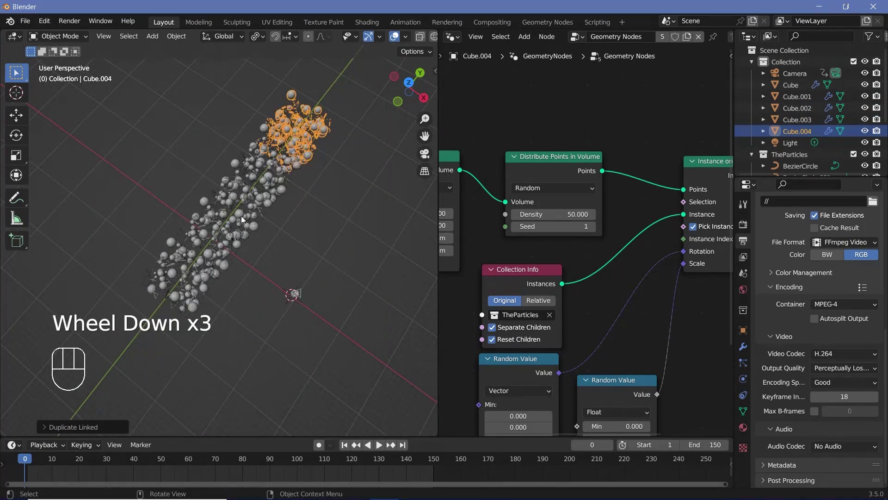
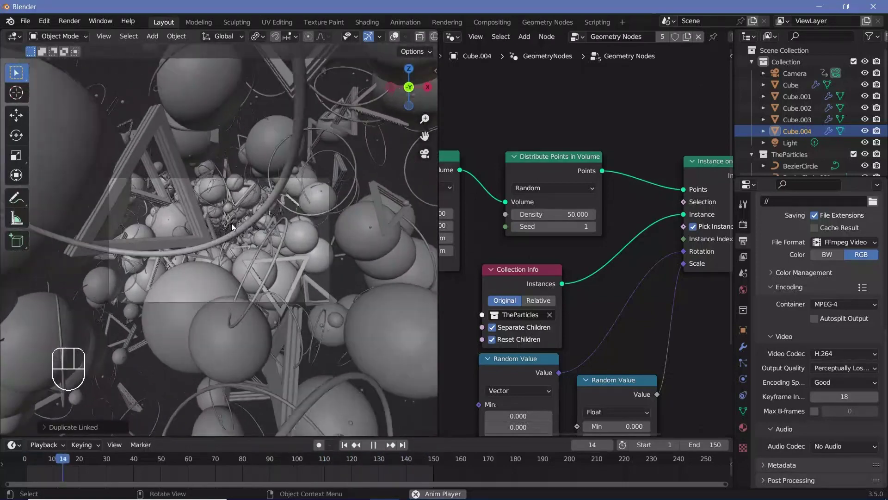
Play and pause the fly-through repeatedly to review the camera path through the particles.
key(space)
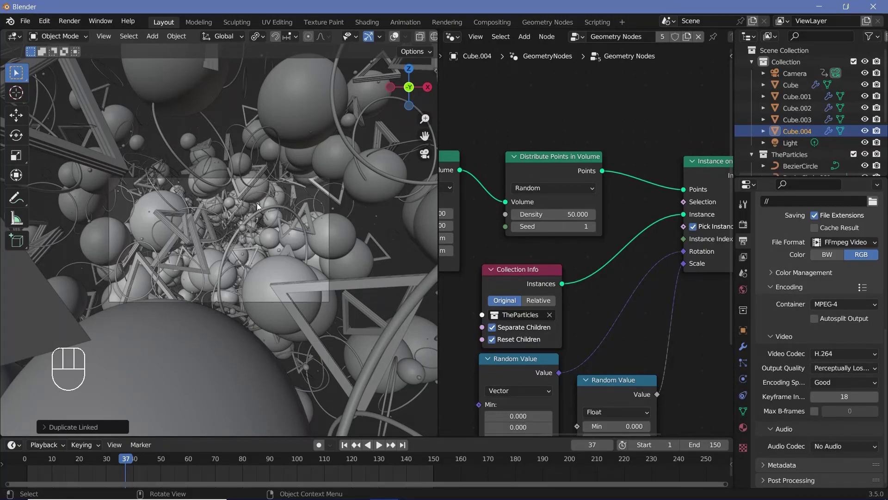
key(space)
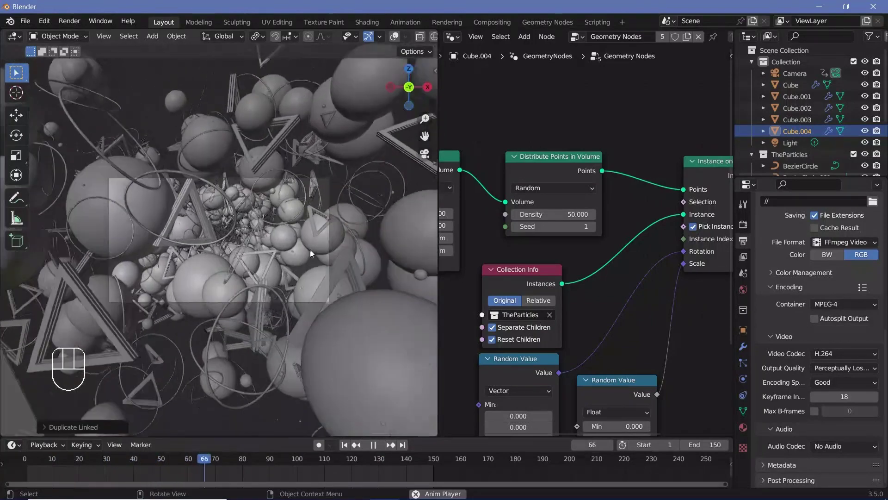
key(space)
key(space)
key(space)
key(space)
key(space)
key(space)
Raise the Distribute Points seed to 10 and replay the animation, stopping at frame 26.
click(595, 232)
click(595, 232)
key(space)
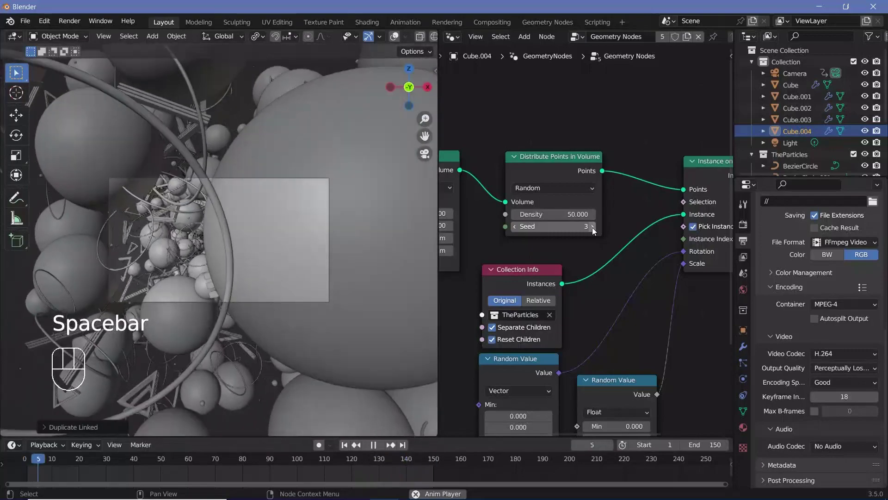
key(space)
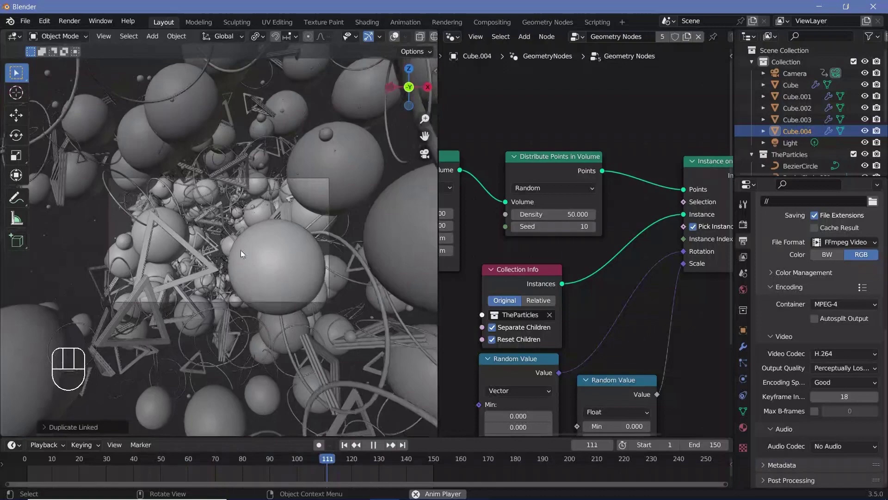
key(space)
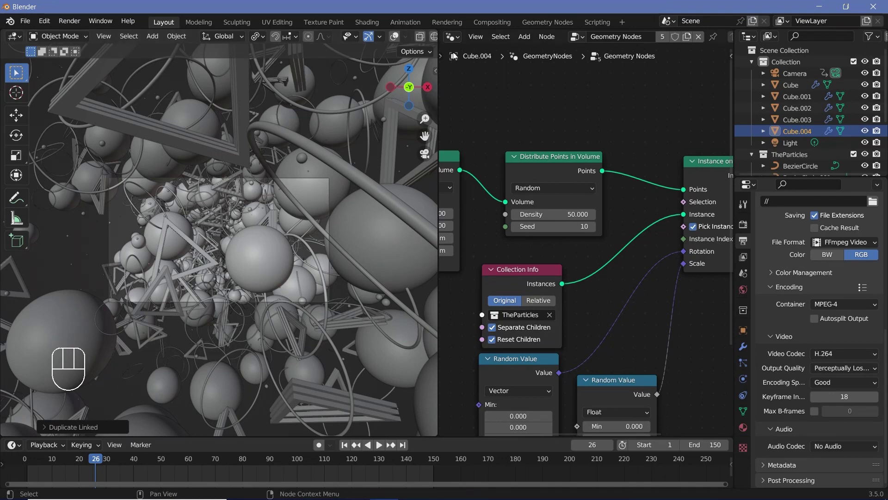
Switch an editor to the Shader Editor showing Cube.004's Principled BSDF and set viewport shading to Rendered.
drag(456, 42, 576, 184)
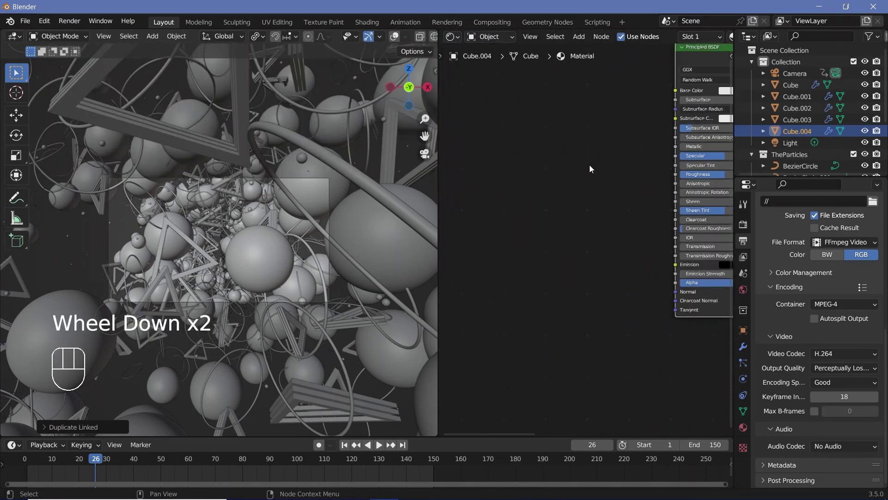
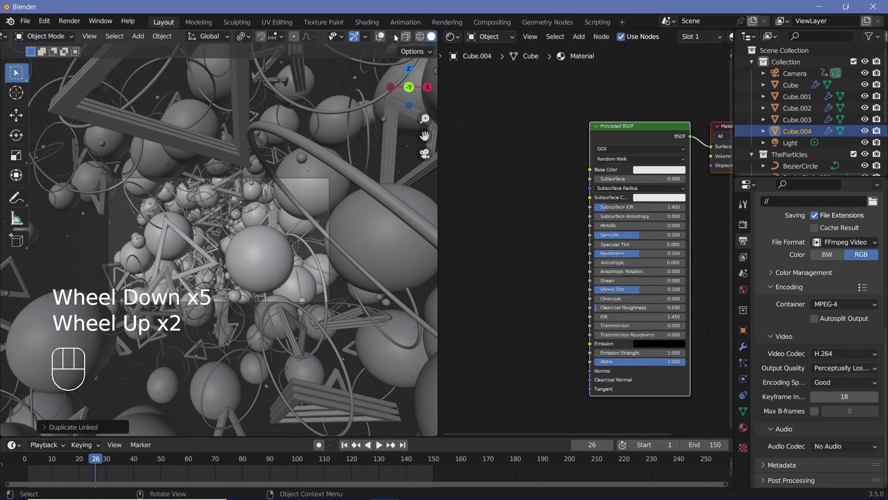
scroll(up, 3)
scroll(down, 3)
scroll(up, 3)
scroll(down, 3)
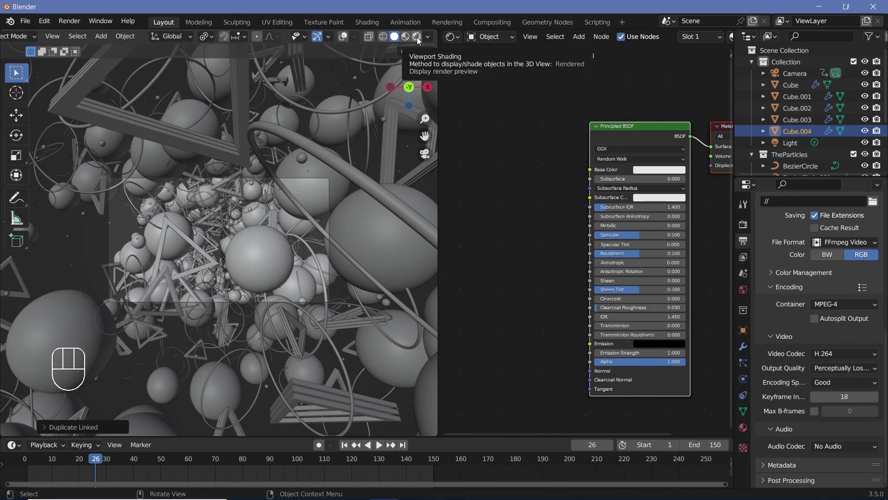
click(419, 40)
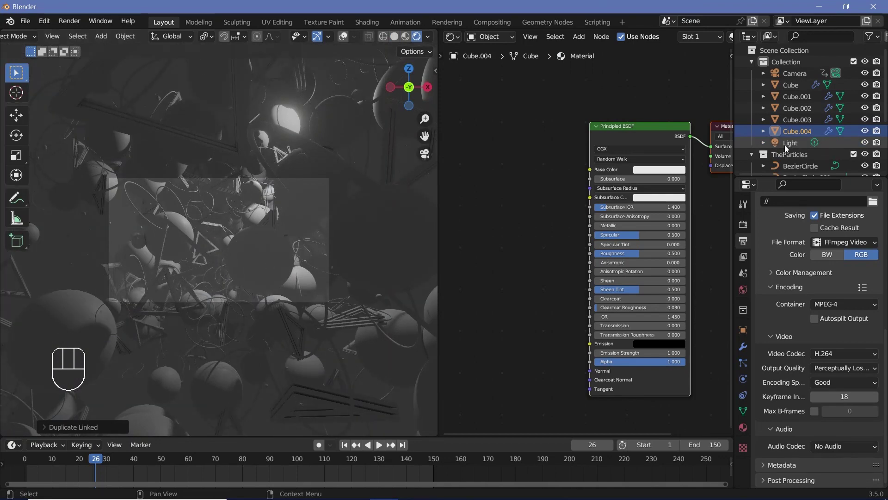
Select the Light object and reposition it within the particle cloud.
click(786, 148)
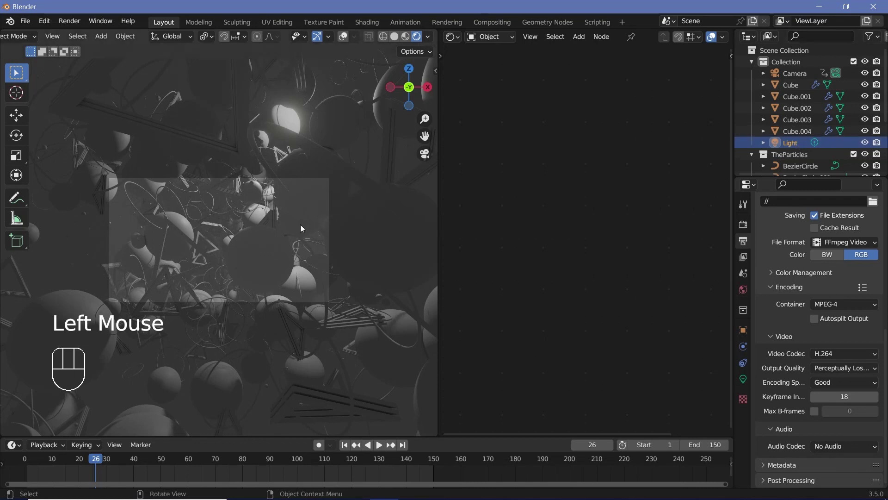
key(x)
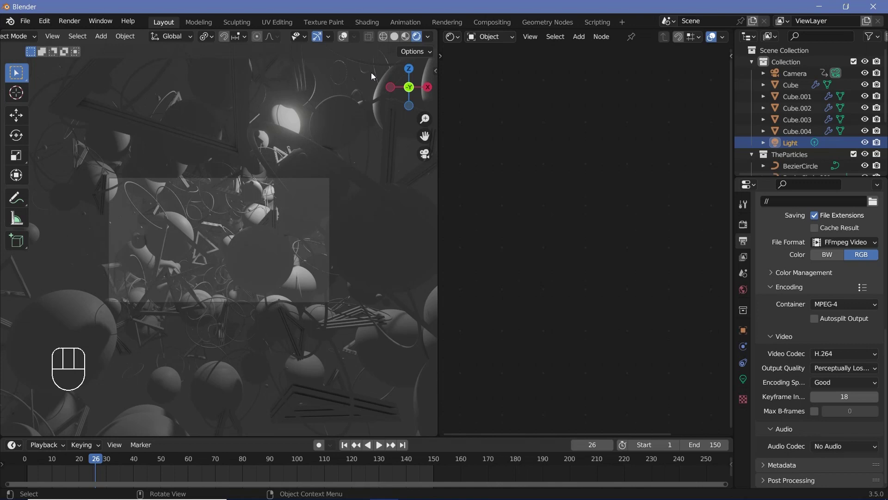
click(304, 214)
key(alt+g)
key(g)
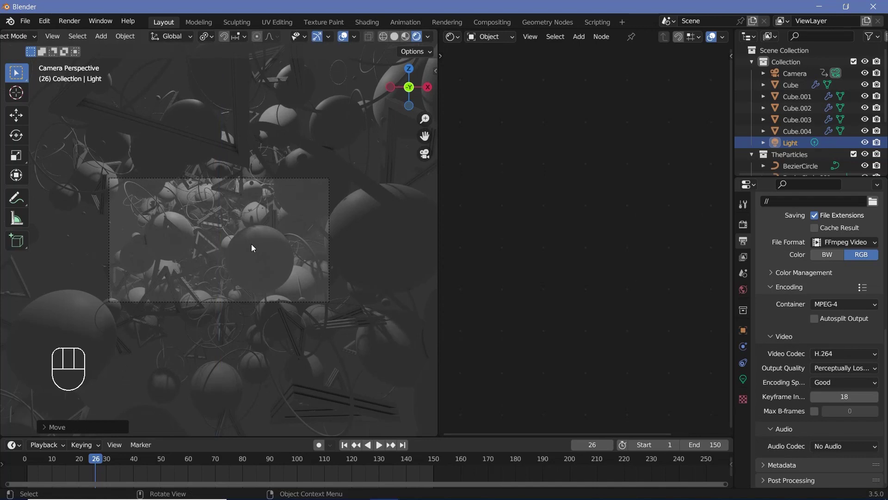
key(KP_0)
Duplicate the light into copies Light.001–Light.004 spread among the particles, then check through the camera.
key(alt+d)
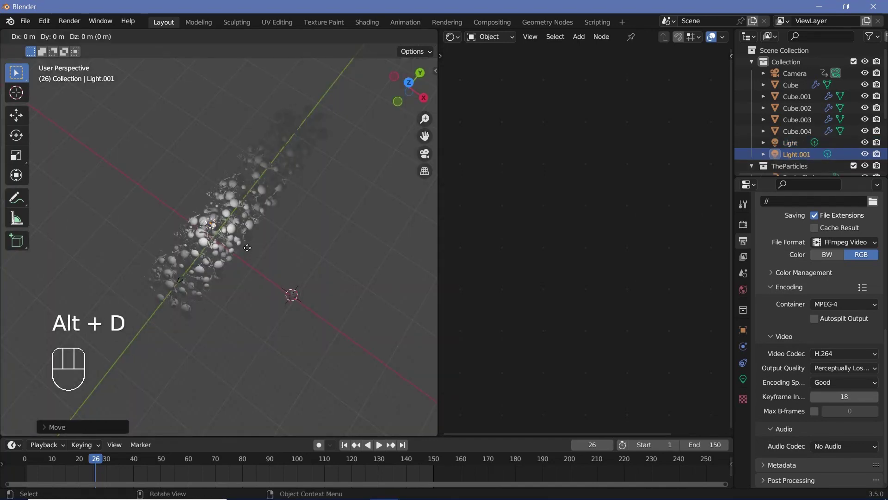
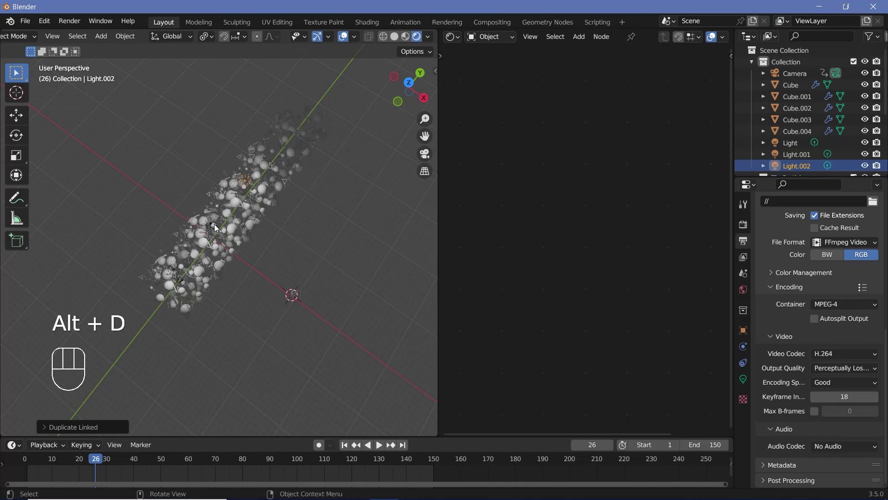
key(shift+r)
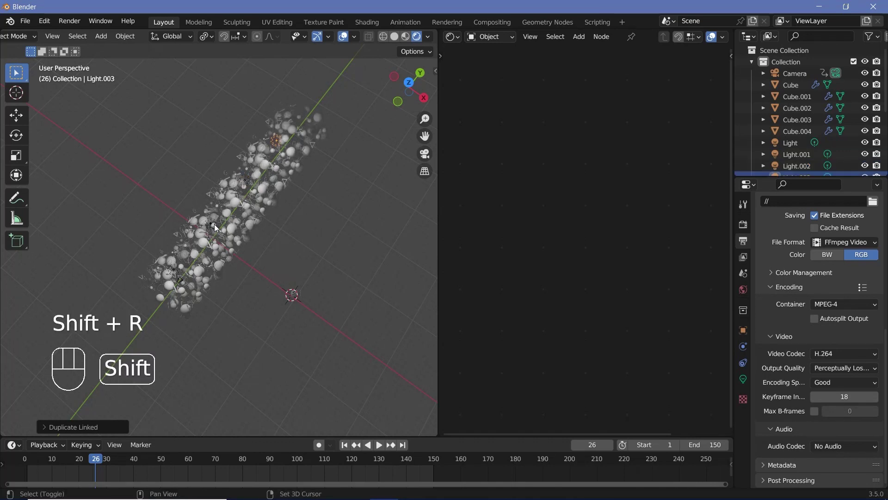
key(shift+r)
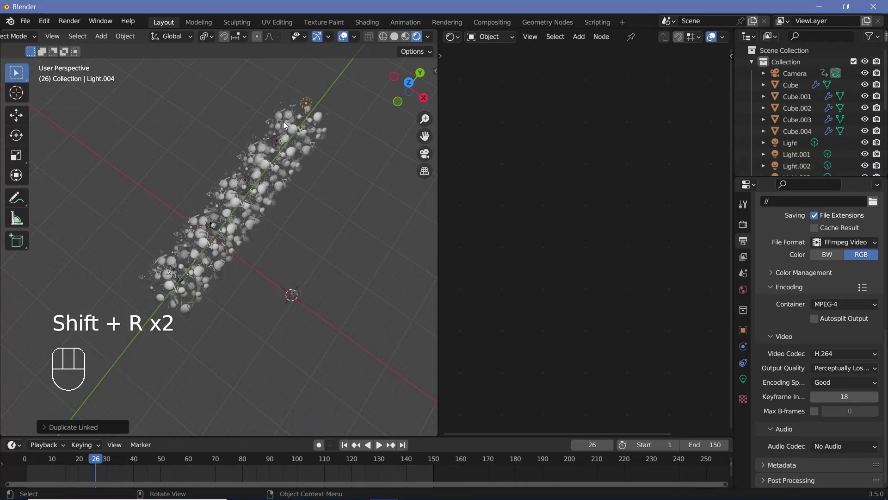
drag(275, 116, 305, 172)
key(KP_0)
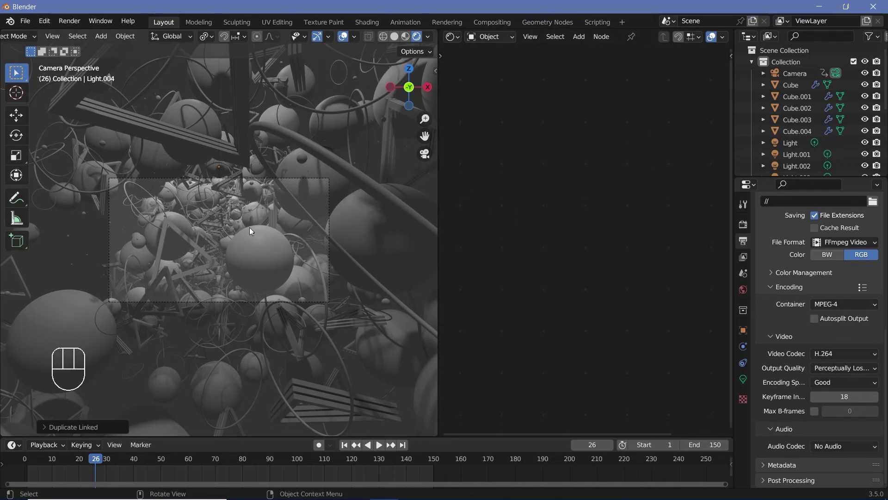
scroll(down, 3)
scroll(down, 3)
Select BezierCircle and create its new material glowGreen in the material settings.
click(800, 126)
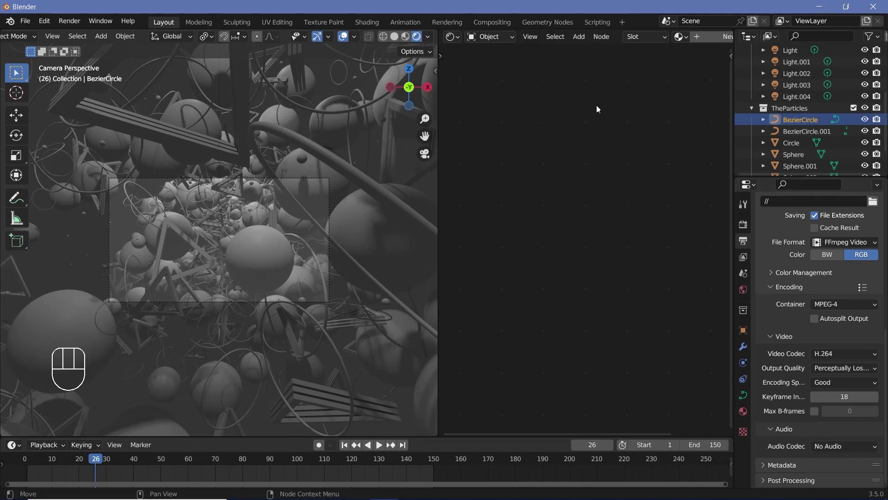
click(711, 46)
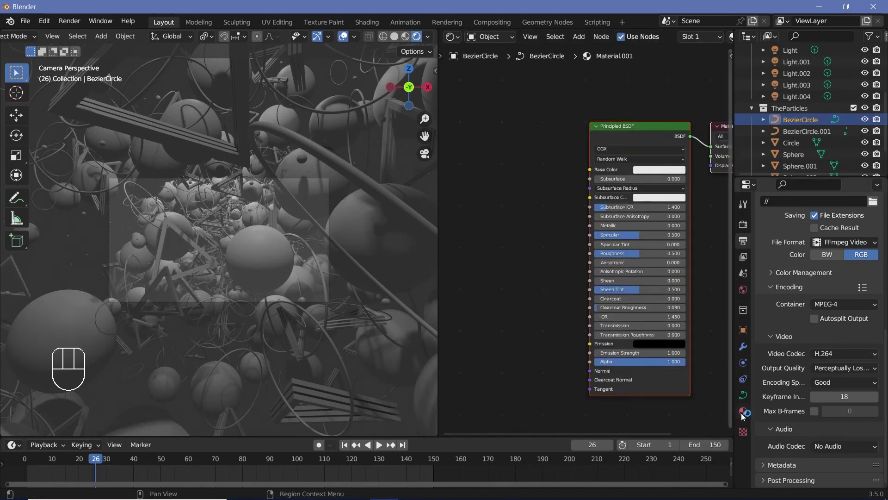
click(745, 416)
scroll(down, 3)
scroll(down, 3)
drag(830, 364, 597, 139)
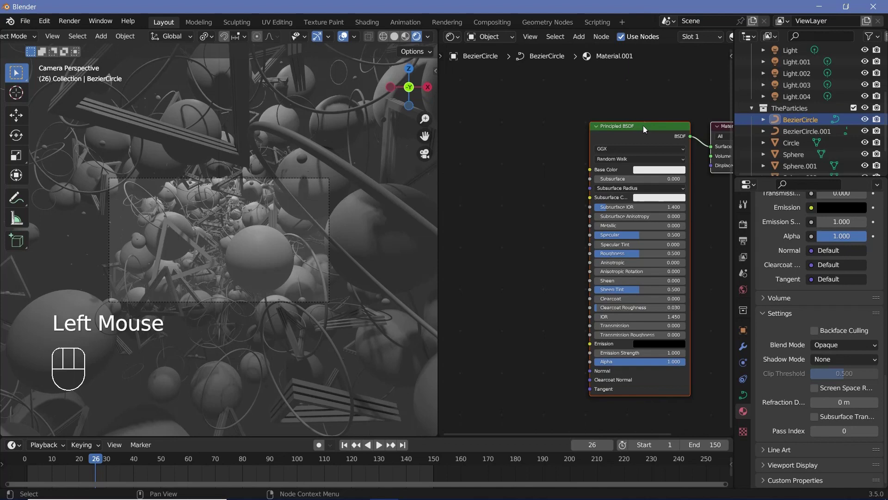
Replace the Principled BSDF with an Emission shader, coloured green at strength 20.
click(630, 130)
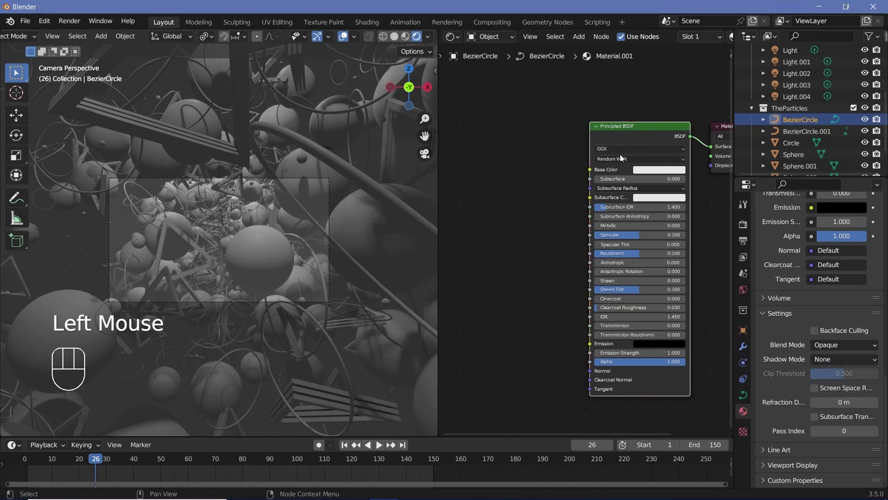
key(x)
key(shift+a)
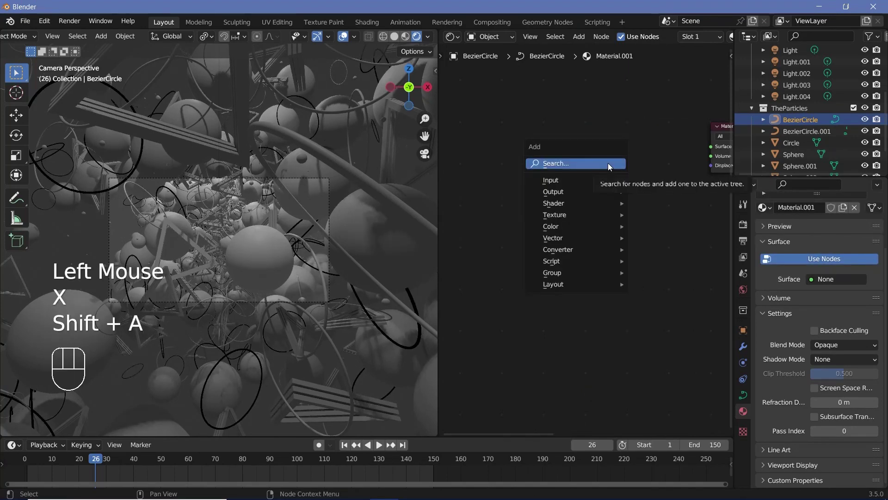
key(s)
click(710, 147)
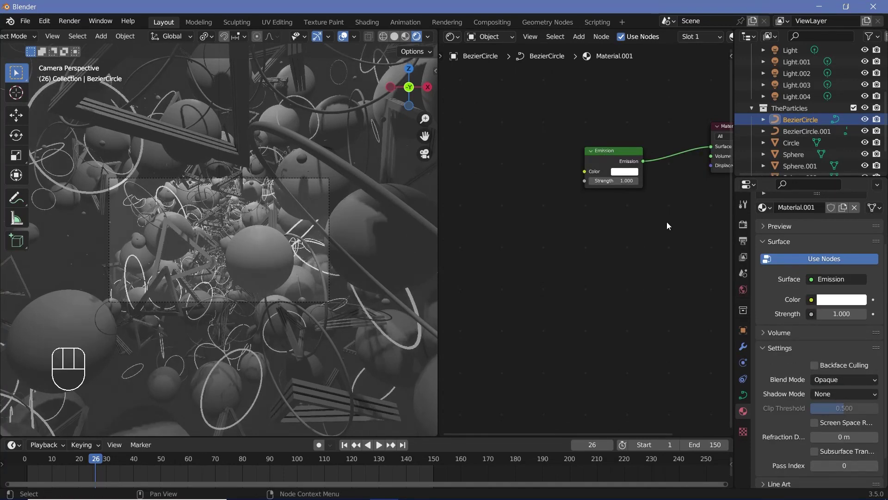
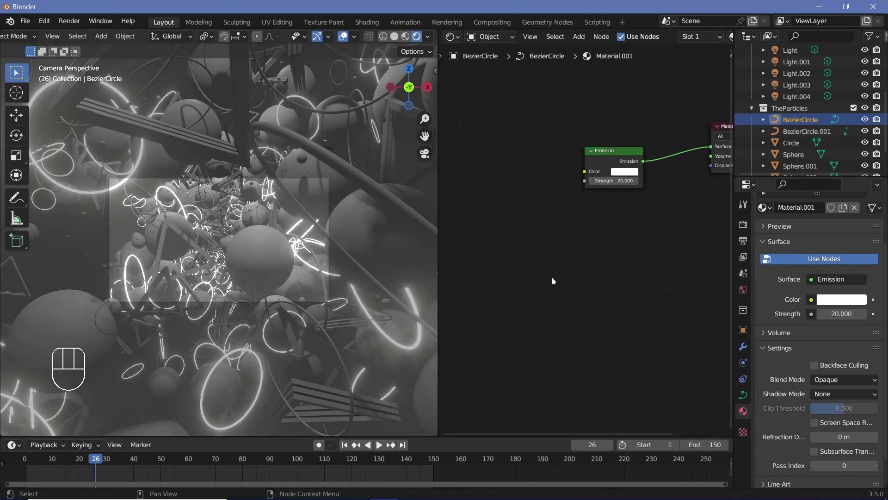
click(649, 147)
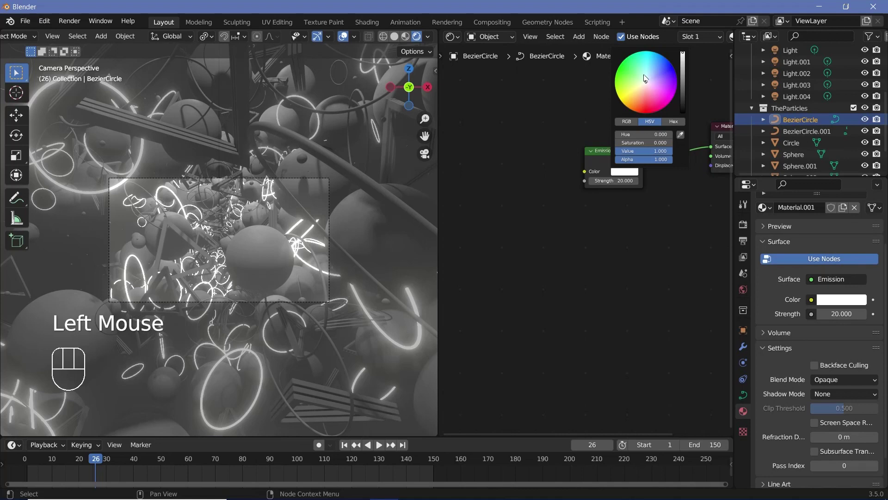
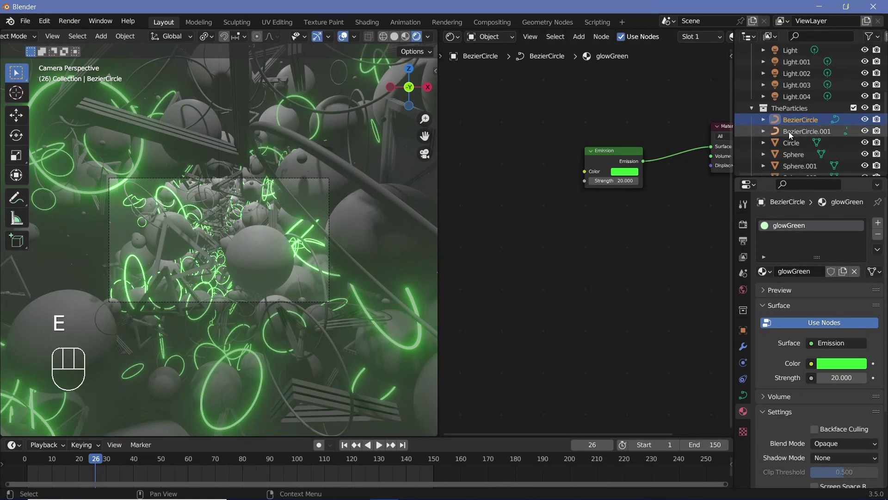
Give BezierCircle.001 a copied emission material glowblue with a light blue colour at strength 20.
click(805, 136)
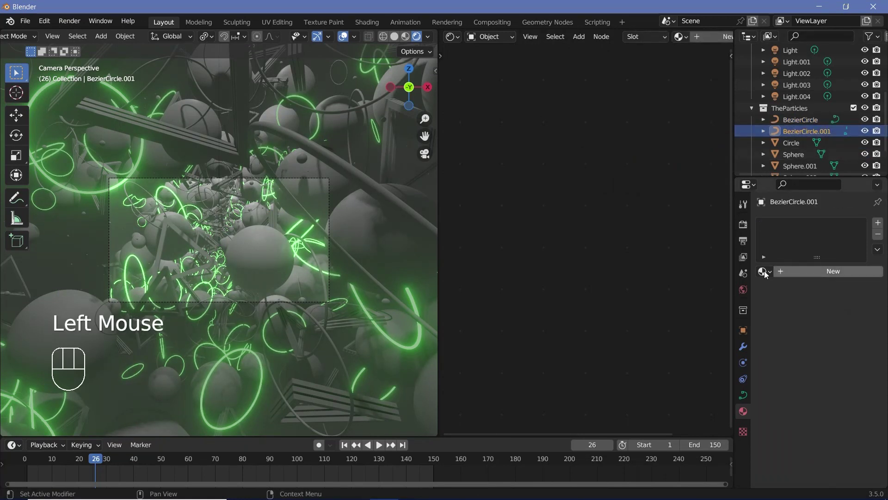
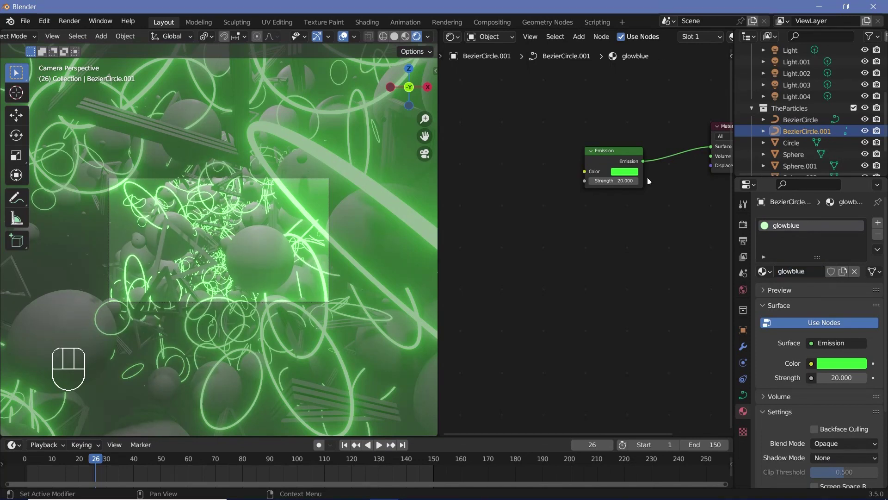
click(636, 175)
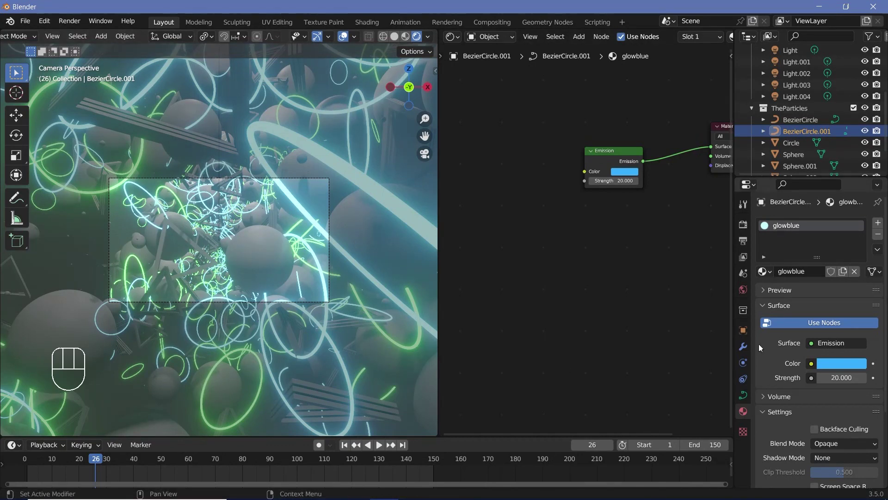
Set Eevee bloom radius 6.5 and intensity 0.020, then select the Circle object.
click(743, 232)
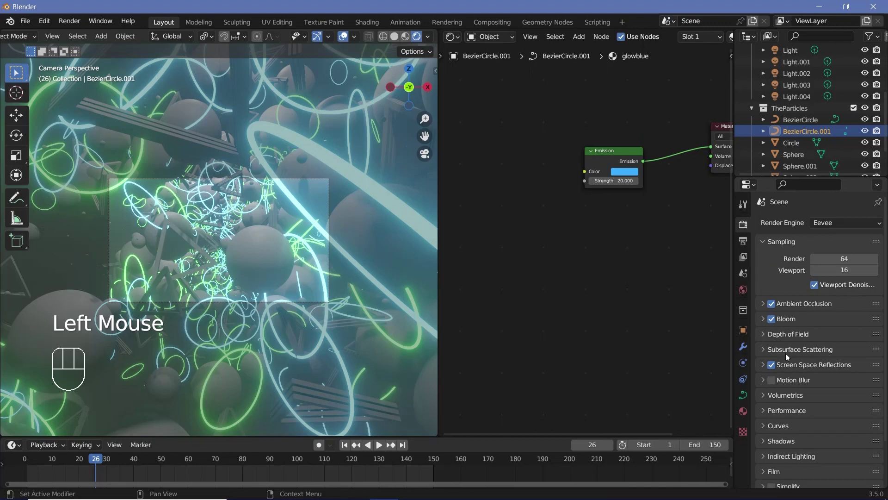
click(767, 324)
drag(833, 391, 832, 389)
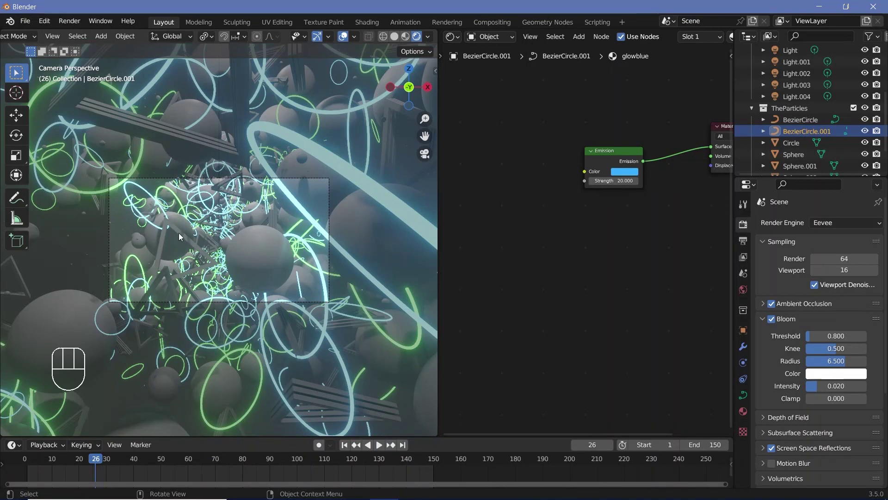
click(793, 146)
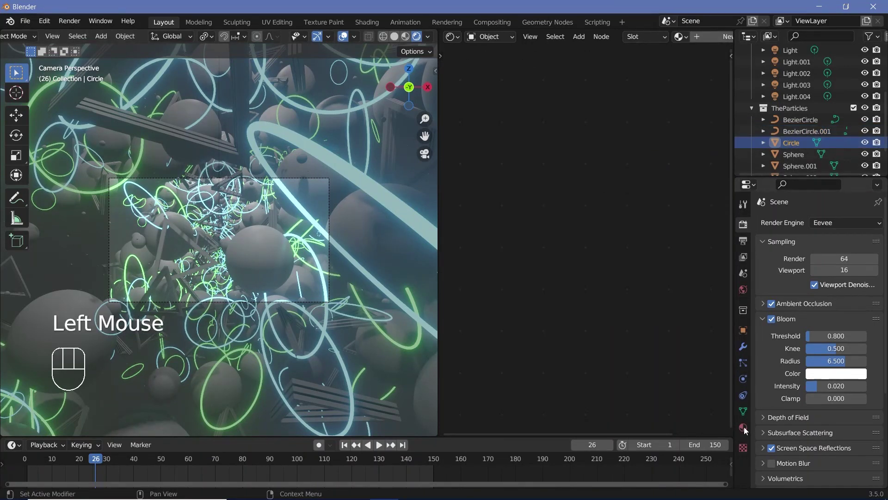
Swap Circle's Principled BSDF for a Glossy BSDF at roughness 0.4 feeding the output, then select Sphere.
click(820, 273)
click(634, 124)
click(626, 140)
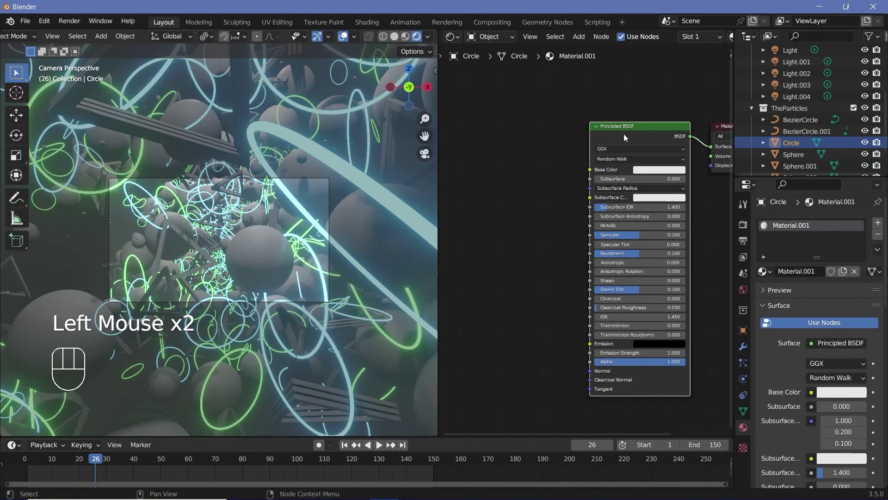
key(x)
key(shift+a)
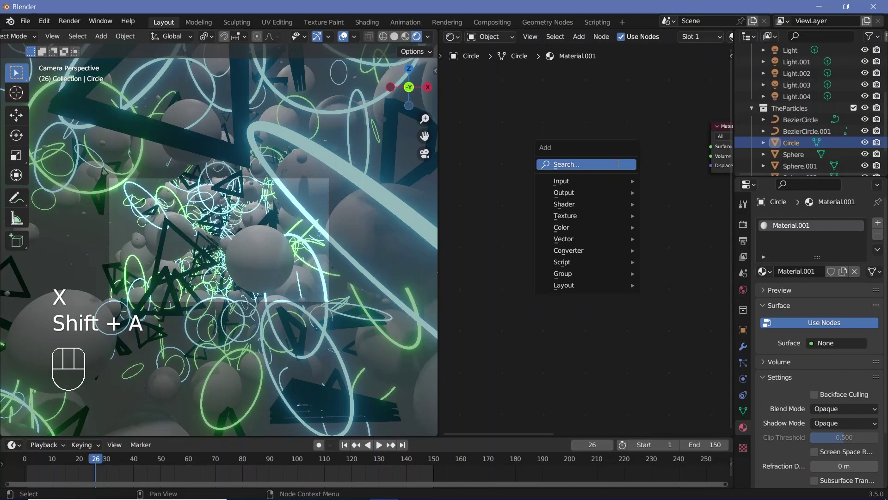
key(s)
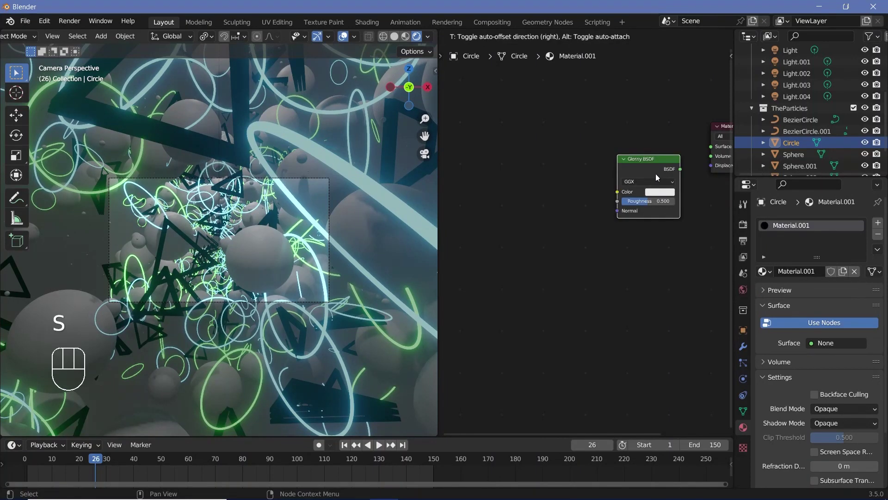
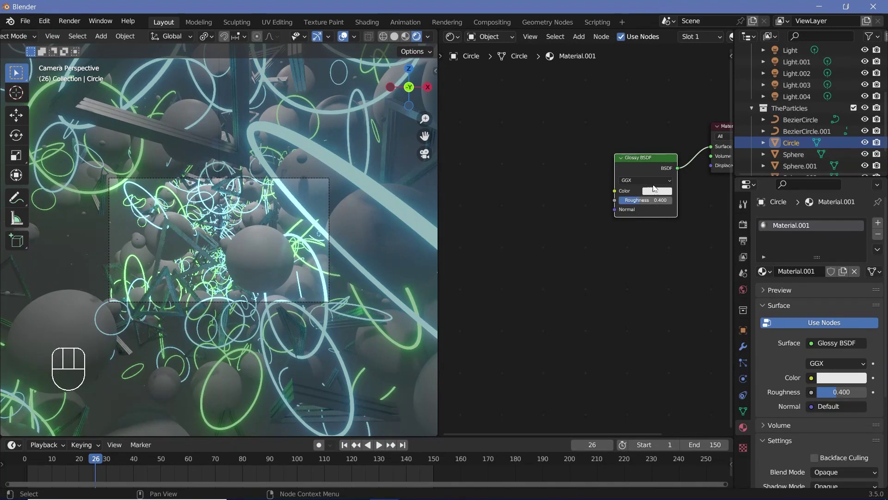
click(710, 103)
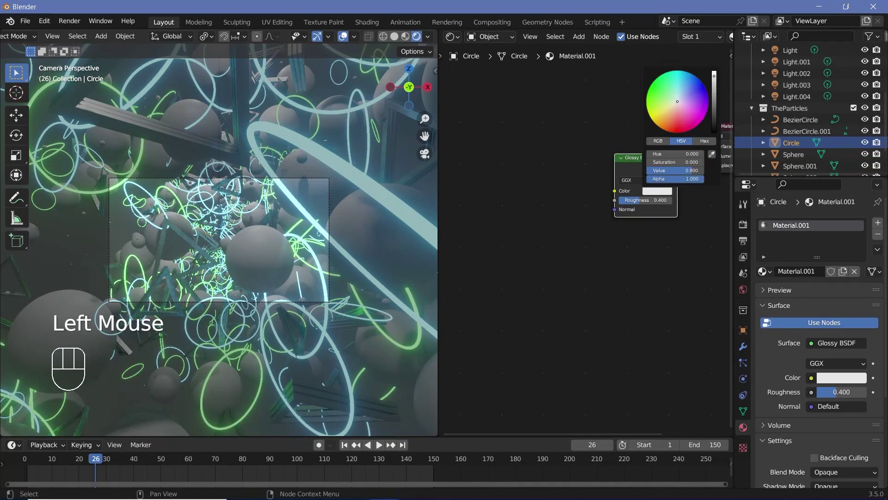
click(803, 155)
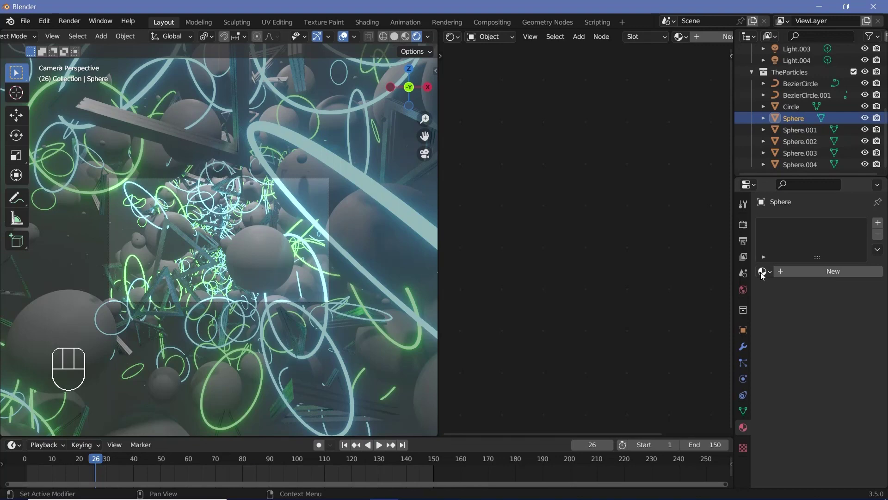
Create material spheres_green on Sphere and replace its Principled BSDF with an Emission node.
drag(784, 278, 629, 112)
key(e)
key(e)
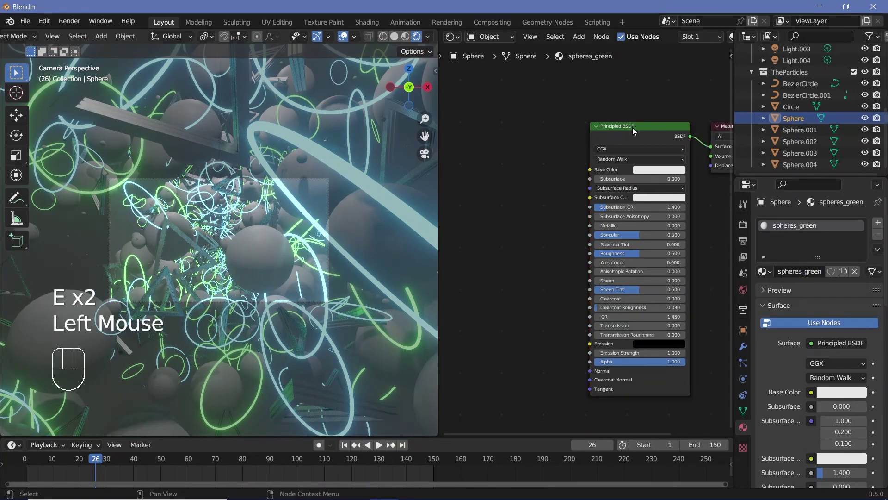
key(x)
click(634, 131)
key(shift+a)
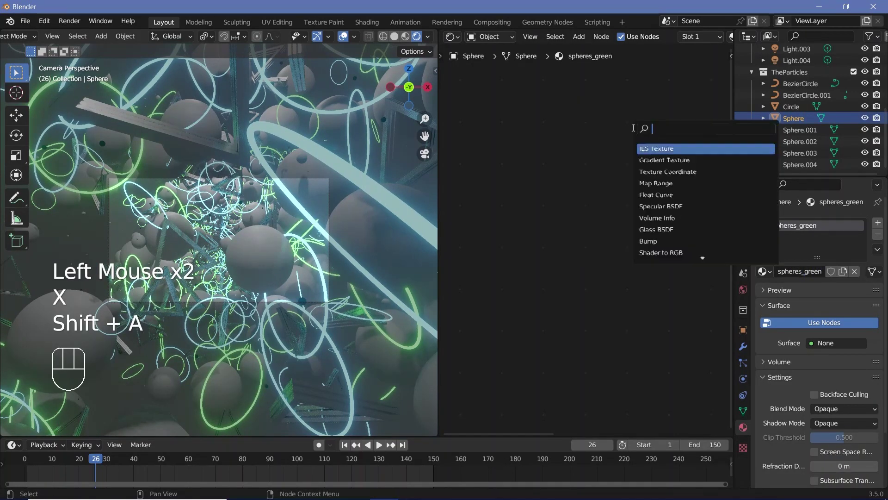
key(BackSpace)
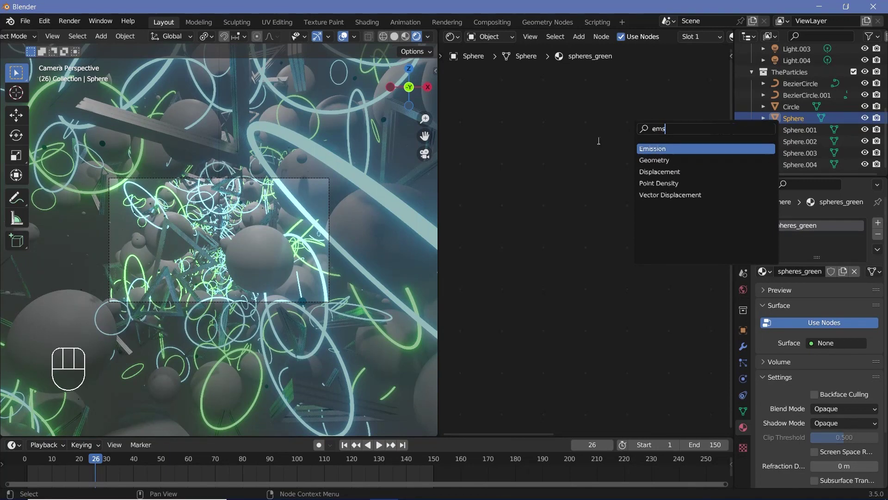
Link the existing glowblue emission material to Sphere.002.
click(806, 152)
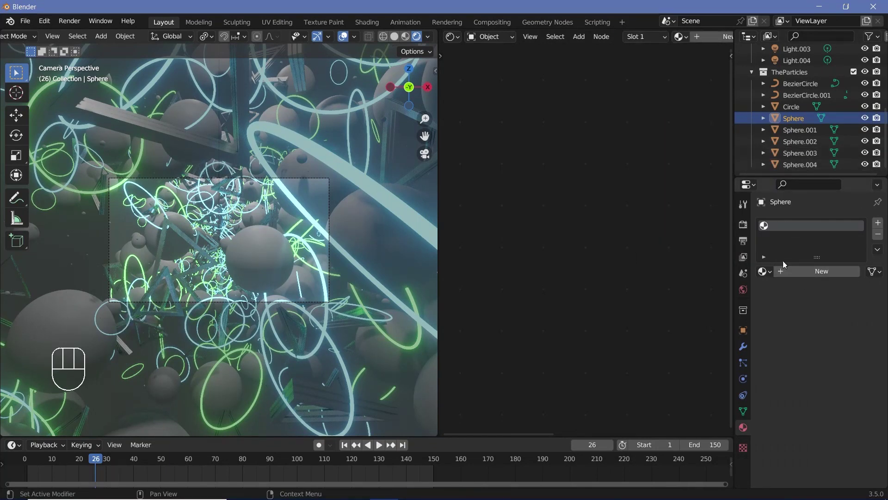
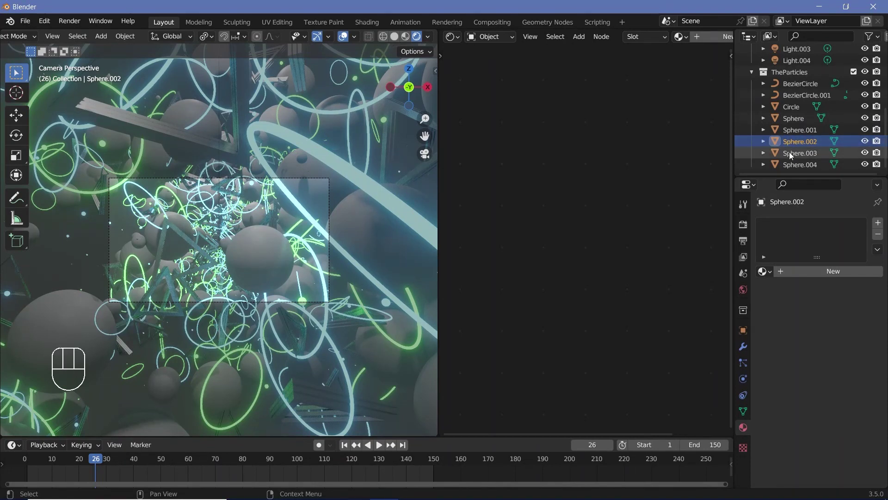
drag(811, 190, 780, 278)
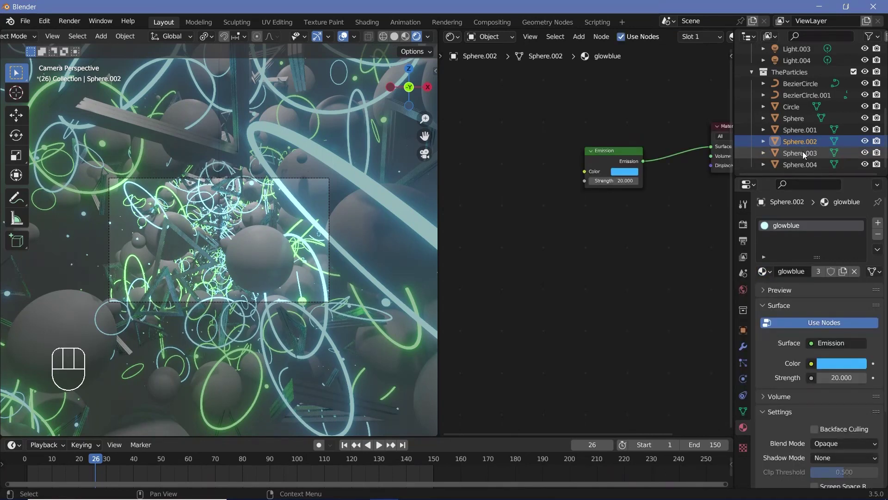
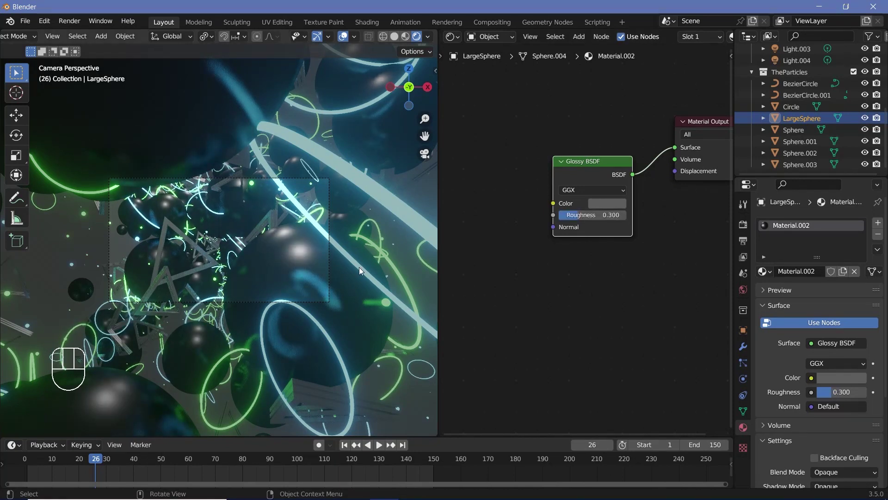
Set the world Background colour to black, then select the camera and raise passepartout opacity to 1.0.
drag(500, 46, 494, 64)
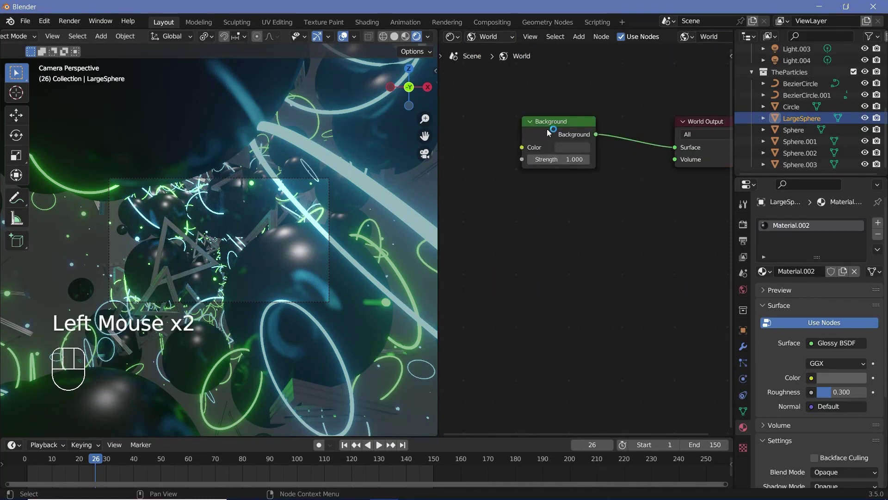
click(549, 130)
click(552, 126)
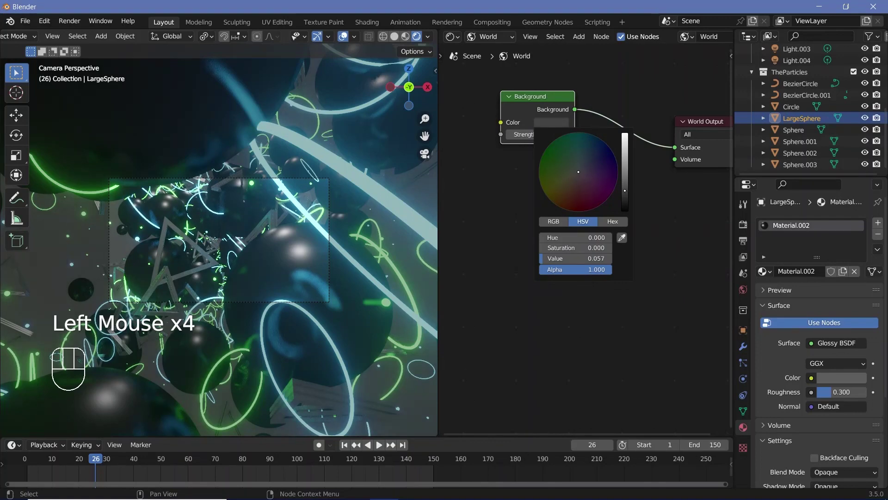
click(332, 224)
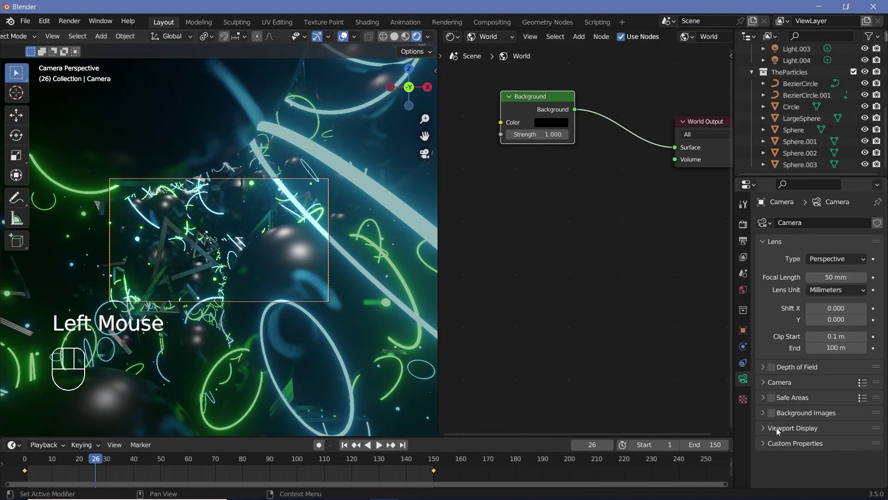
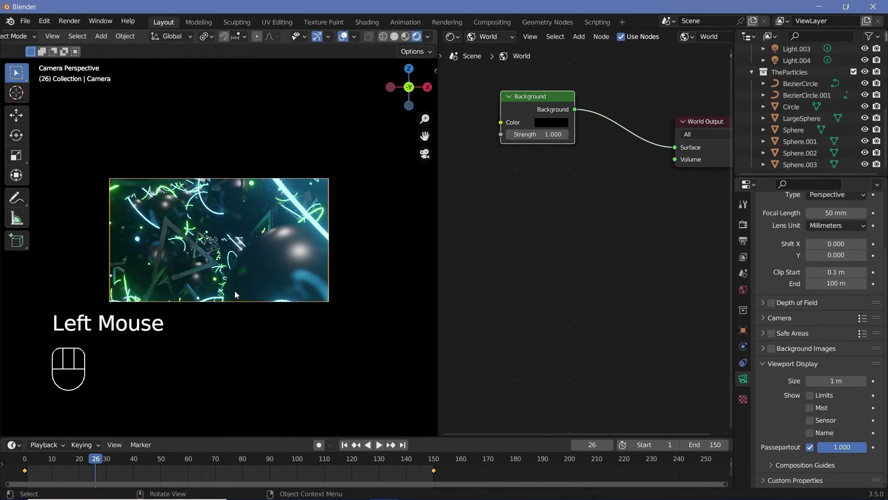
scroll(up, 3)
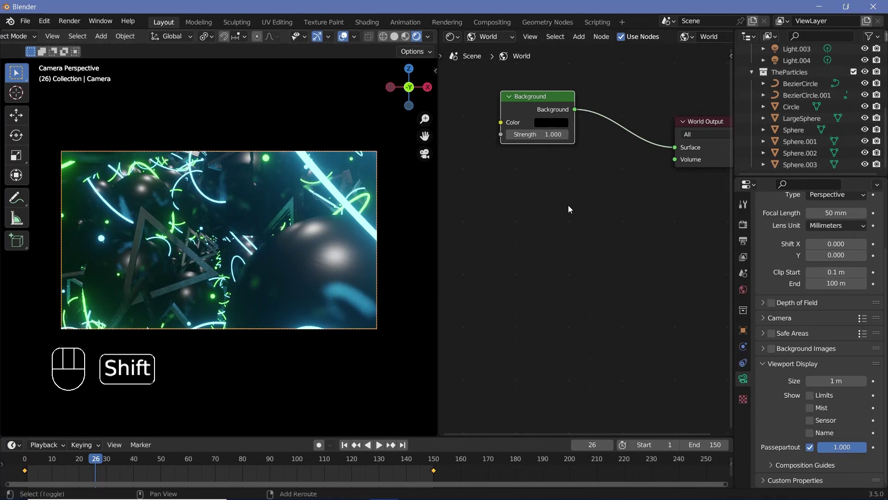
Add a Volume Scatter node at density 0.2 into the World Output volume and set its colour black.
key(shift+a)
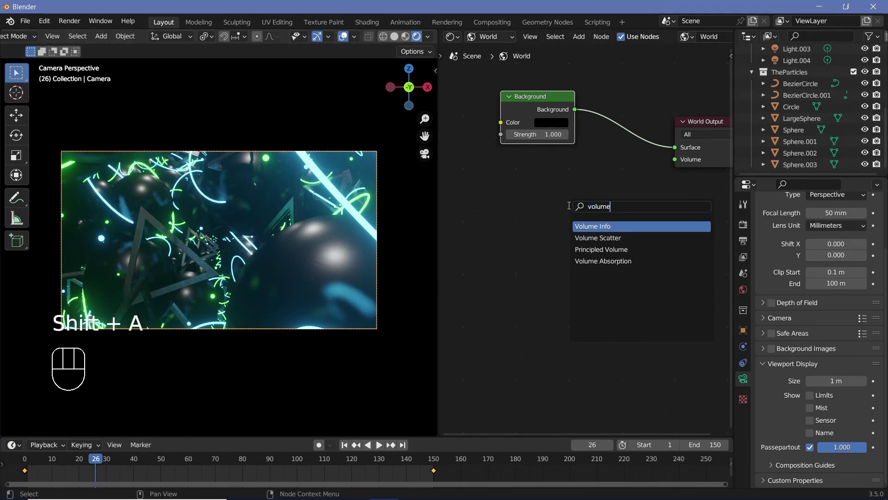
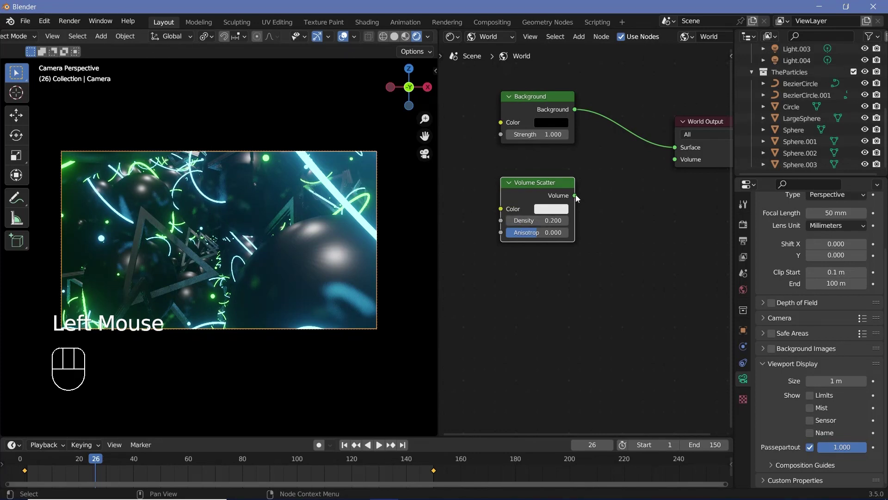
drag(692, 163, 702, 238)
click(543, 214)
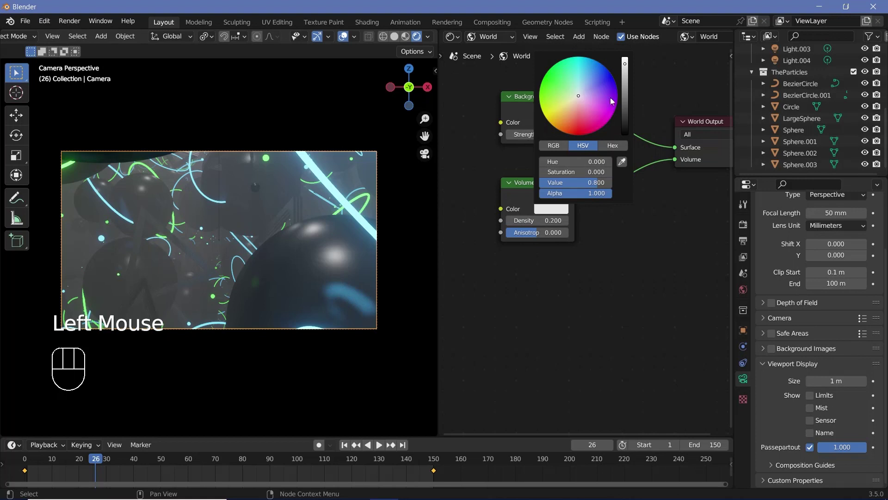